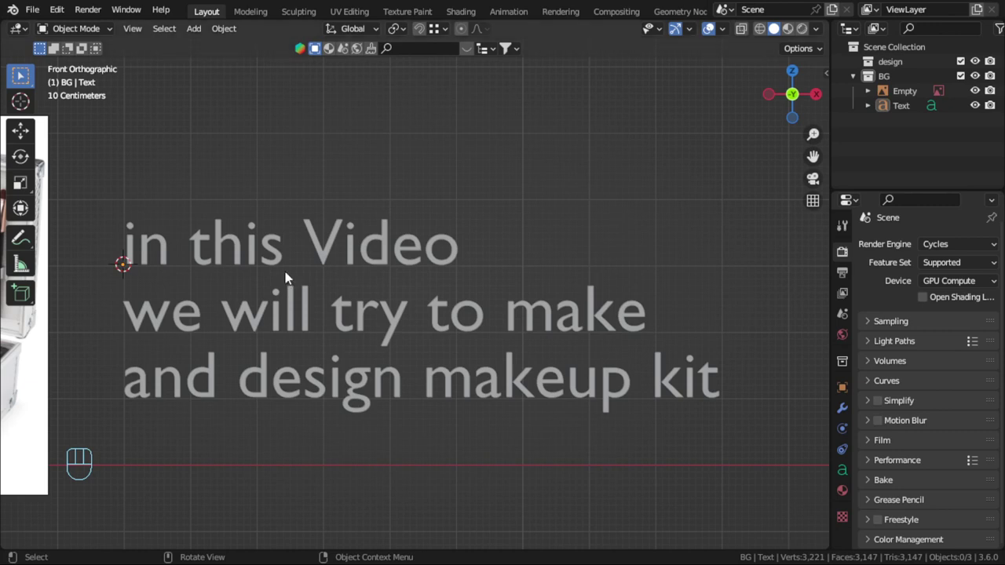
Step: Pan the viewport across the intro text toward the reference image
scroll(down, 3)
drag(267, 326, 327, 335)
drag(327, 323, 457, 336)
drag(530, 321, 543, 314)
drag(527, 306, 465, 303)
middle_click(497, 307)
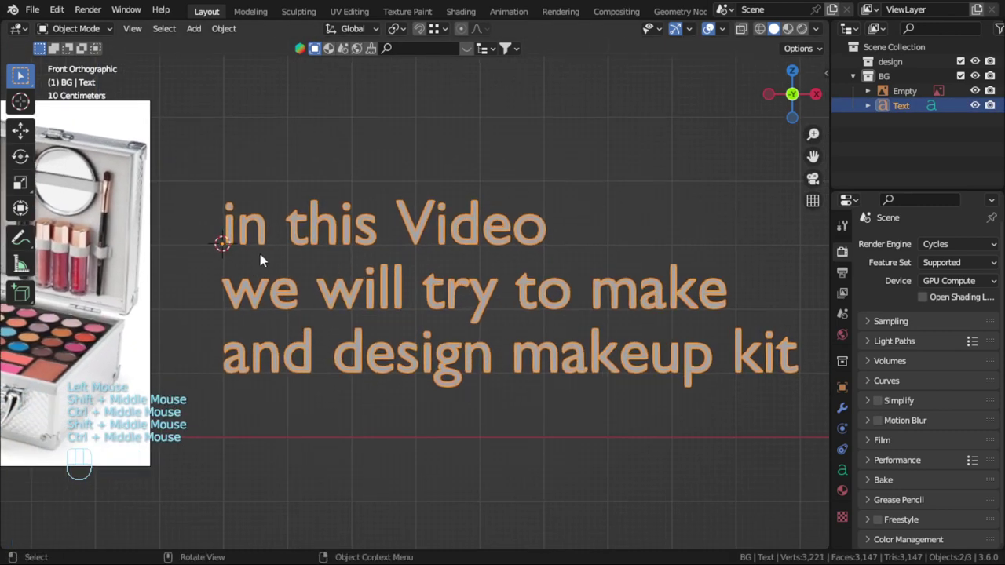
middle_click(483, 345)
middle_click(356, 313)
drag(289, 314, 484, 316)
drag(460, 334, 488, 300)
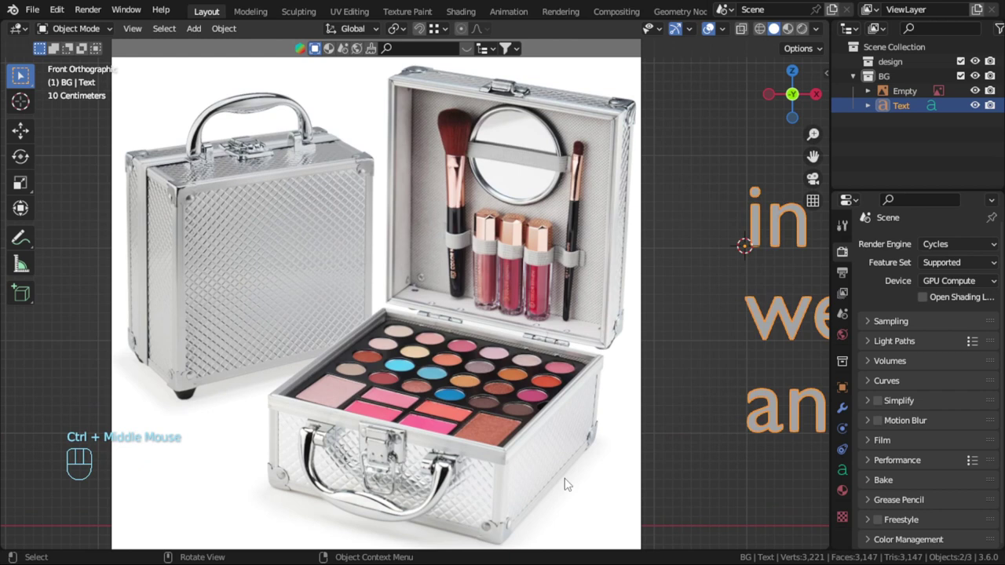
drag(494, 412, 466, 377)
middle_click(535, 312)
drag(432, 333, 459, 331)
middle_click(454, 329)
drag(396, 302, 410, 352)
drag(448, 231, 367, 229)
middle_click(394, 305)
middle_click(550, 263)
Step: Move the text and reference image into a new 'trash' collection and exclude it from the scene
key(a)
key(m)
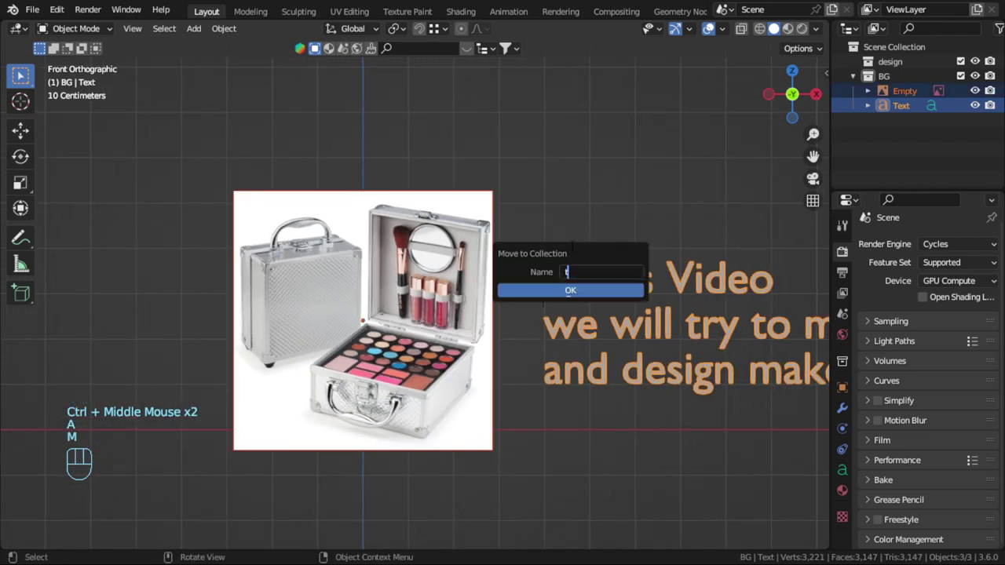
click(969, 95)
middle_click(531, 292)
key(shift+c)
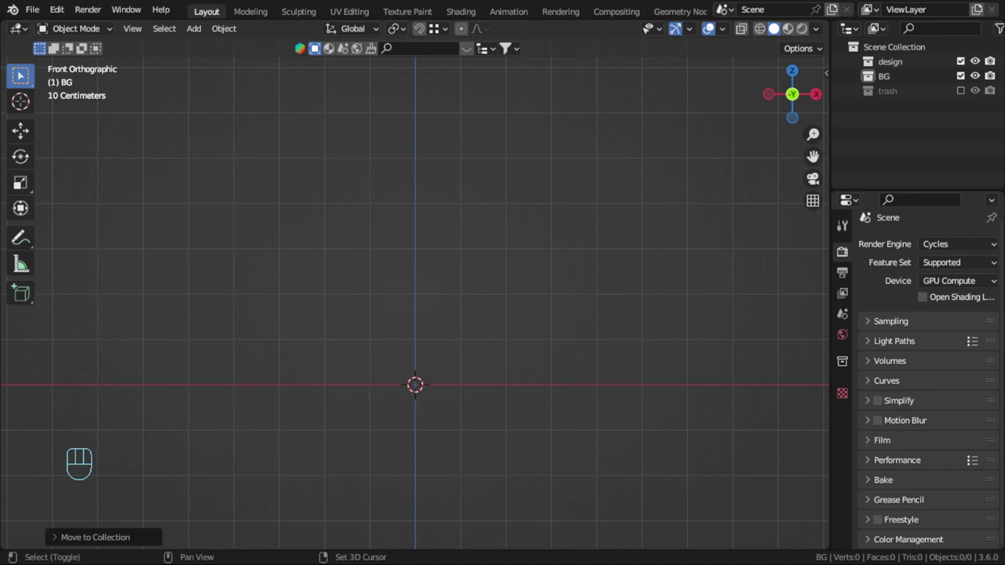
Step: Make BG the active collection and add a new plane to it
click(446, 375)
scroll(up, 3)
drag(417, 343, 400, 235)
key(shift+a)
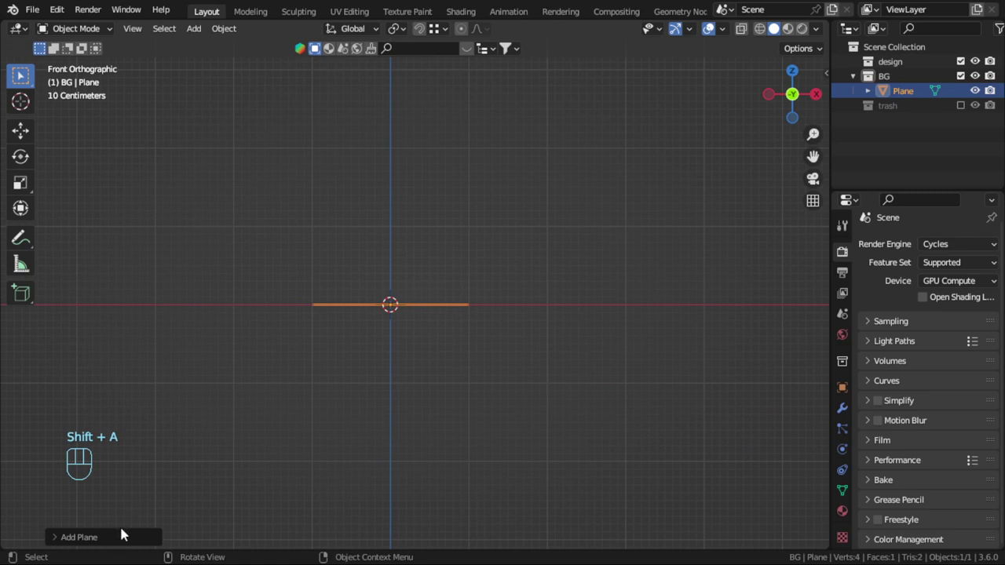
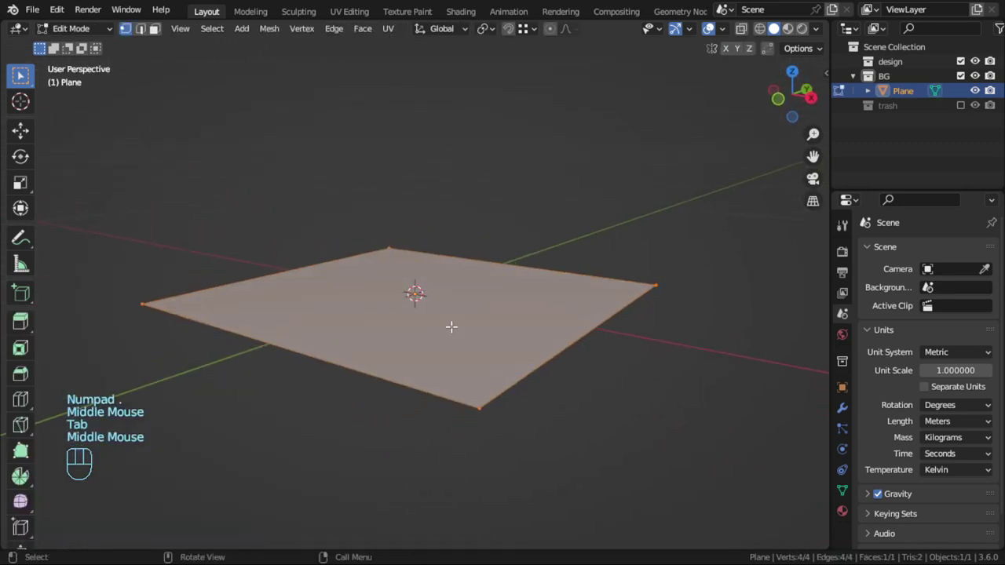
Step: Extrude the plane face up along Z to box height and delete the top face
key(e)
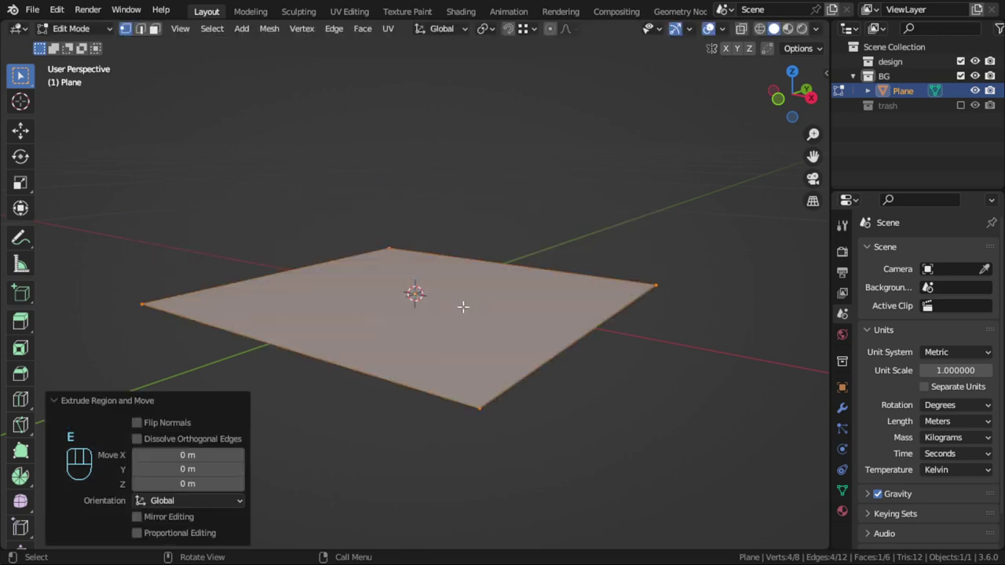
key(g)
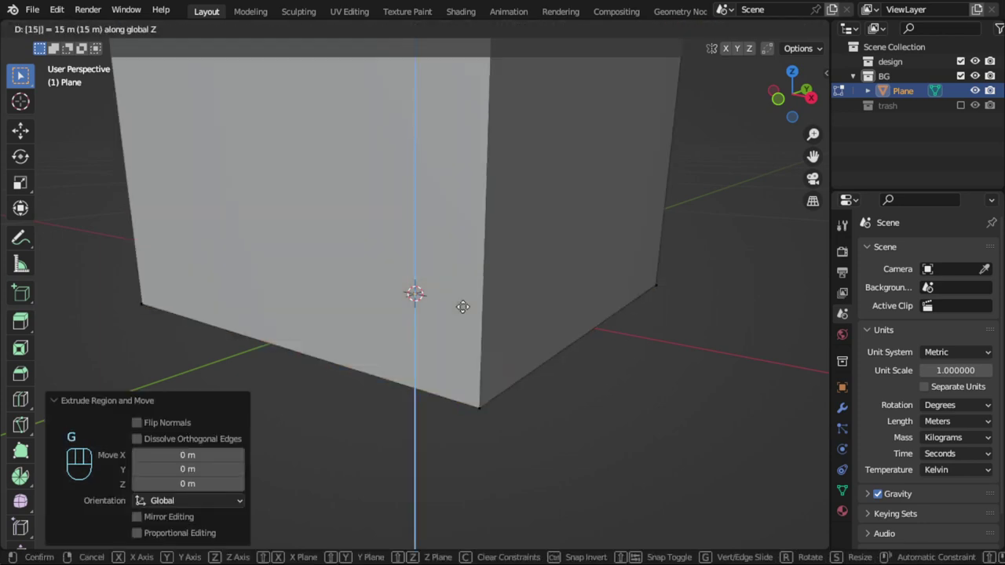
key(g)
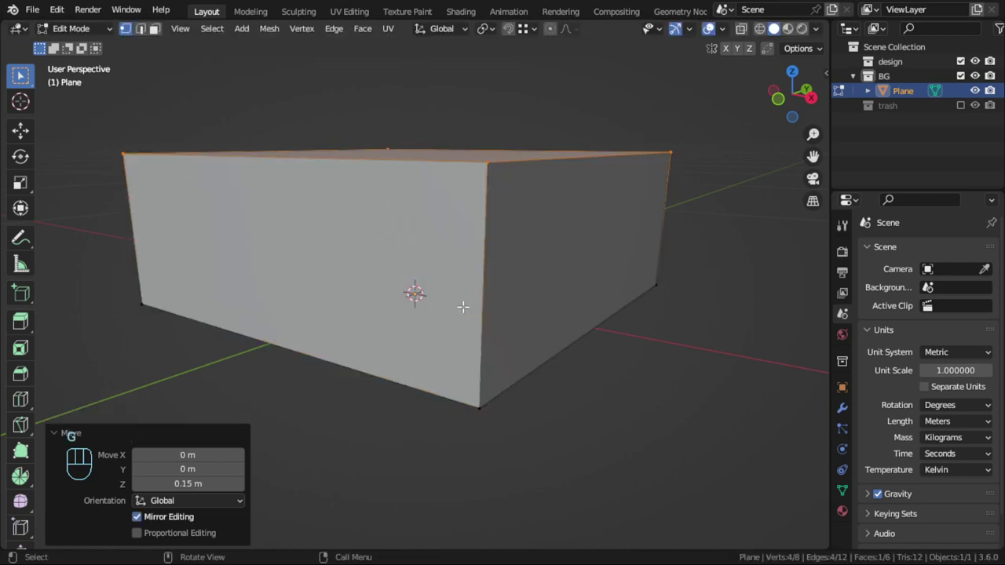
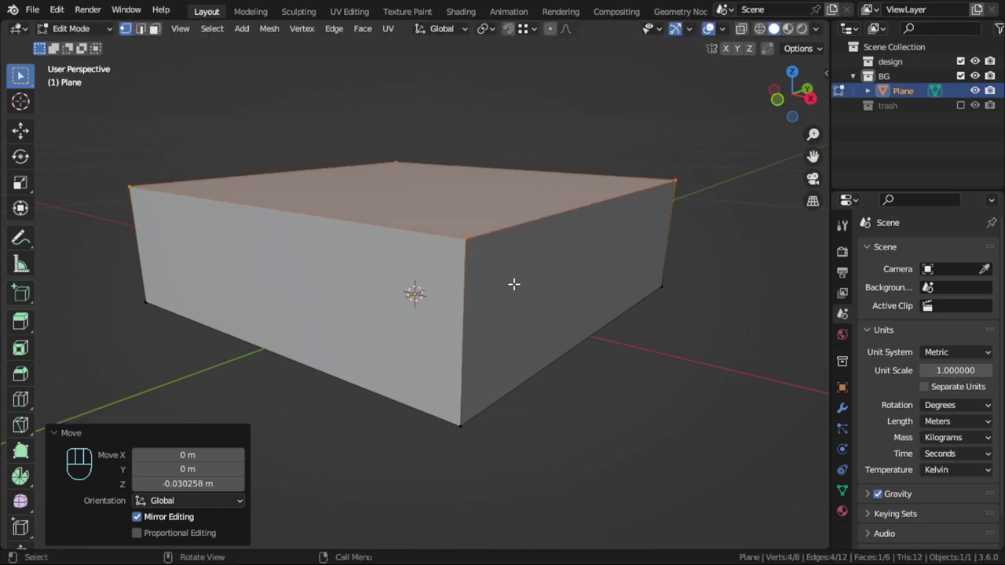
key(x)
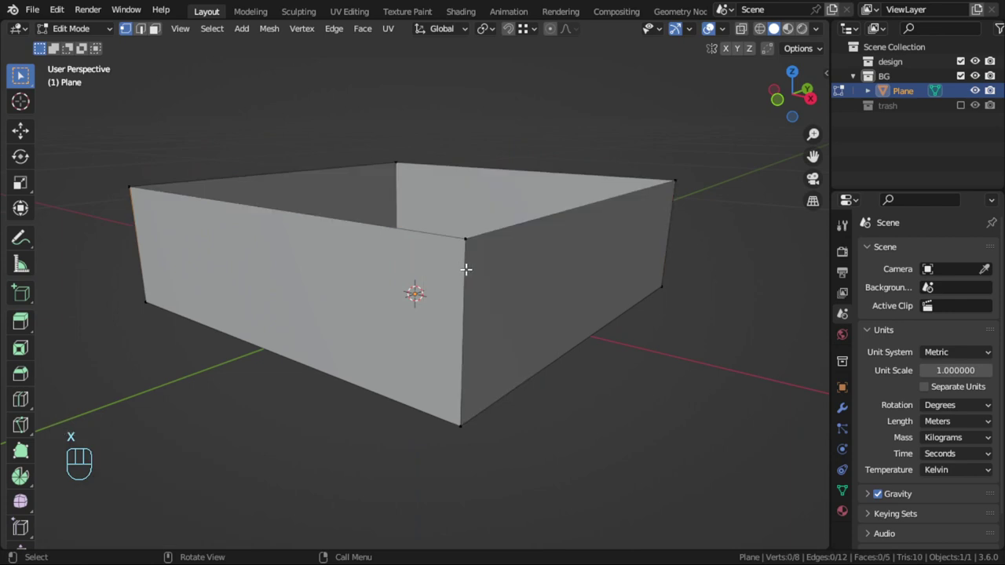
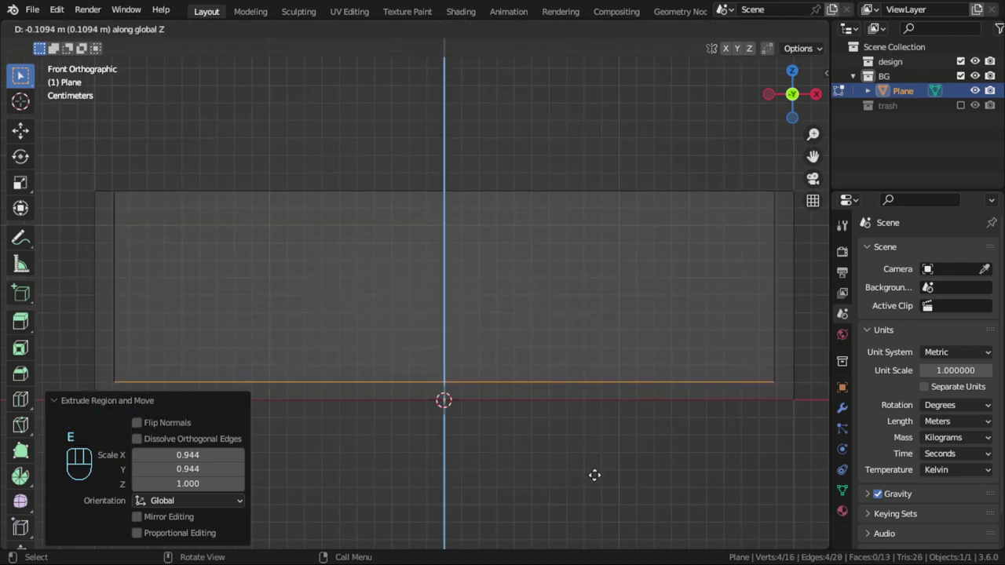
Step: Add a loop cut on the inner walls, slide it near the floor, and return to Object Mode
scroll(down, 3)
scroll(up, 3)
key(g)
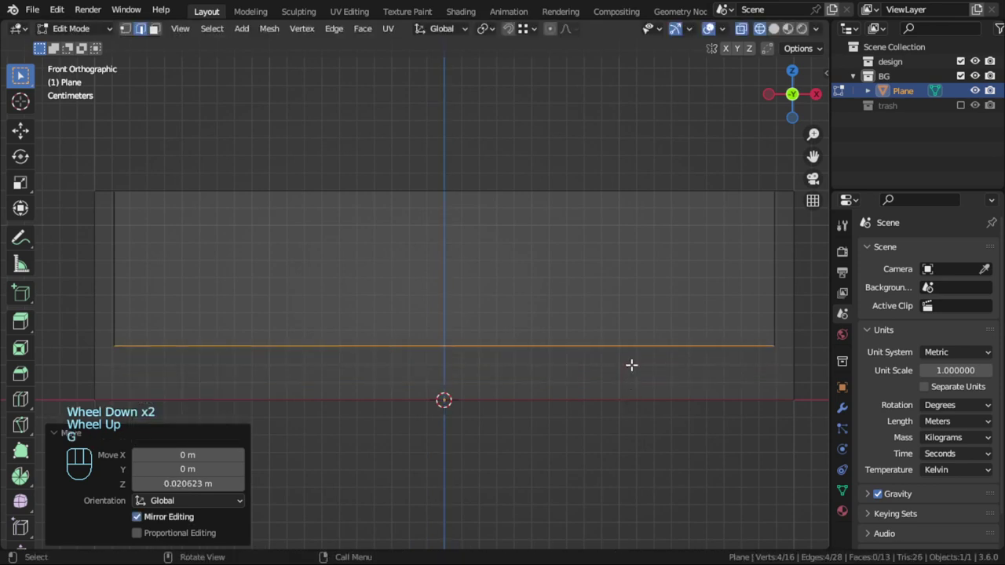
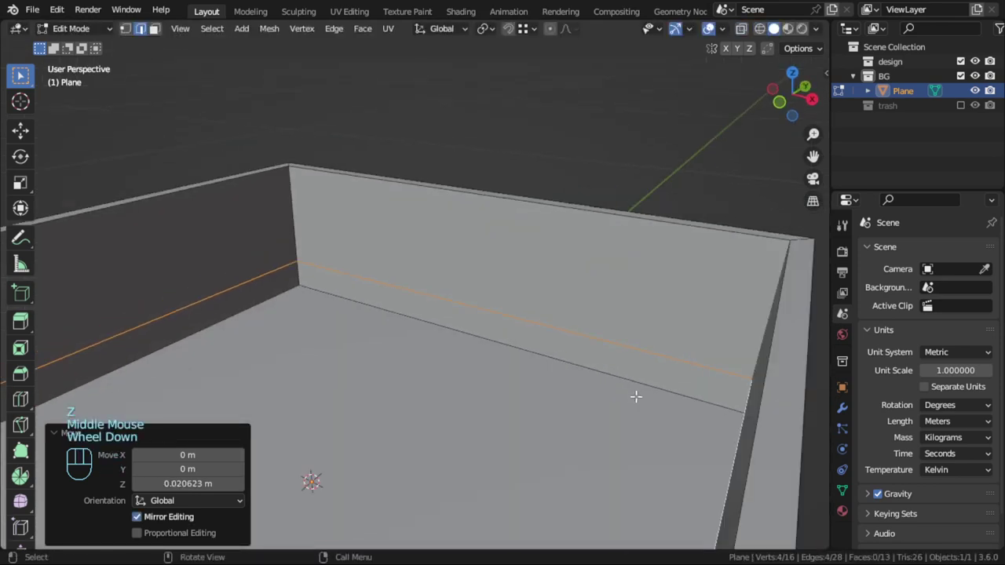
key(f)
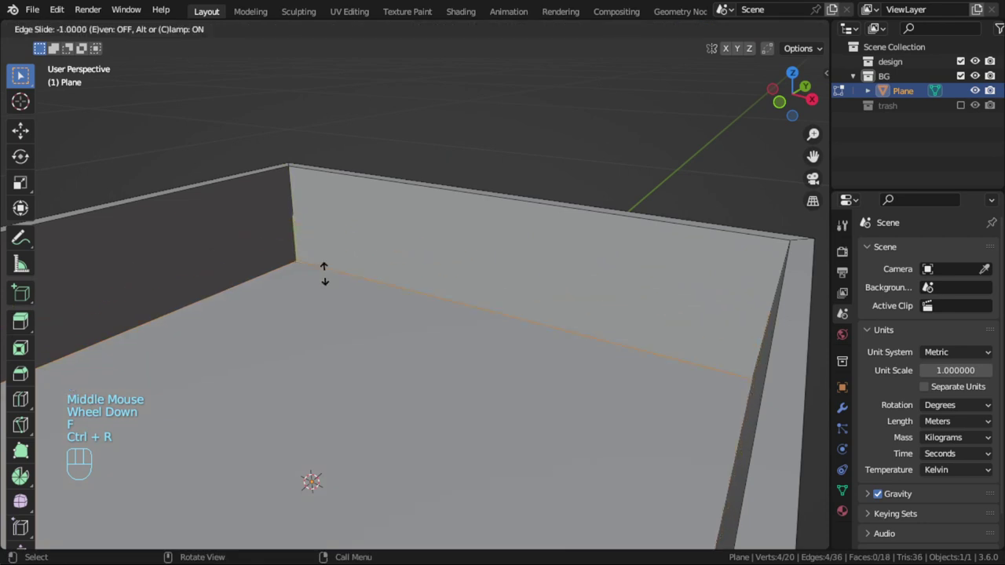
scroll(down, 3)
key(Tab)
middle_click(432, 308)
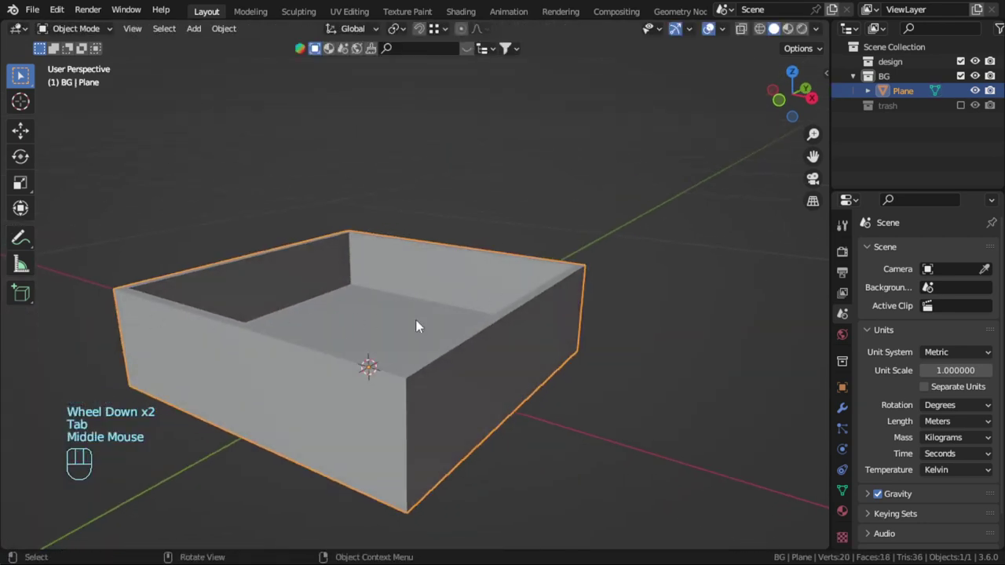
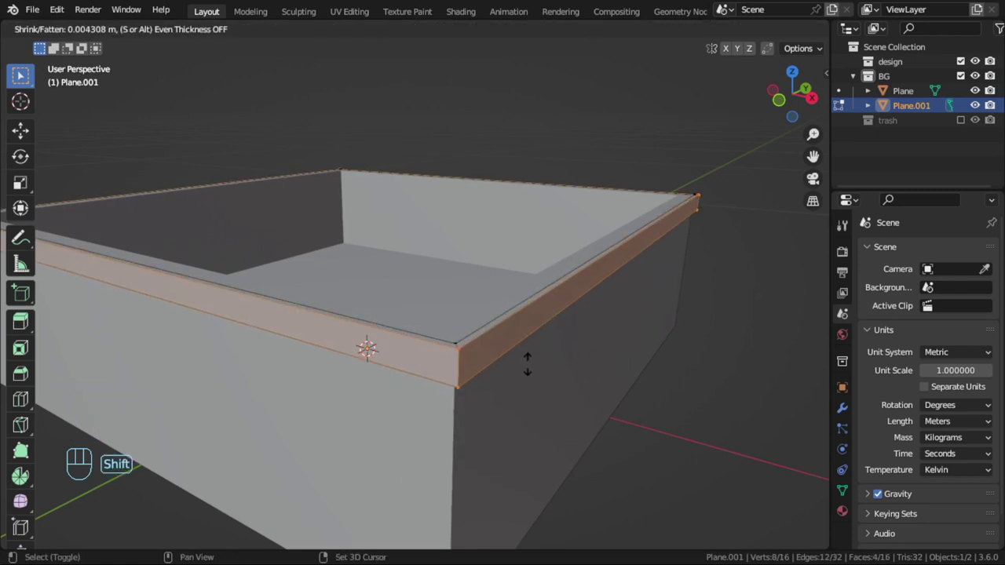
Step: Separate the top rim edges into a lip piece, shrink/fatten it for thickness, and reselect the main box
scroll(down, 3)
key(Tab)
drag(498, 375, 518, 337)
key(KP_1)
scroll(up, 3)
key(alt+a)
drag(534, 290, 529, 367)
scroll(up, 3)
middle_click(512, 333)
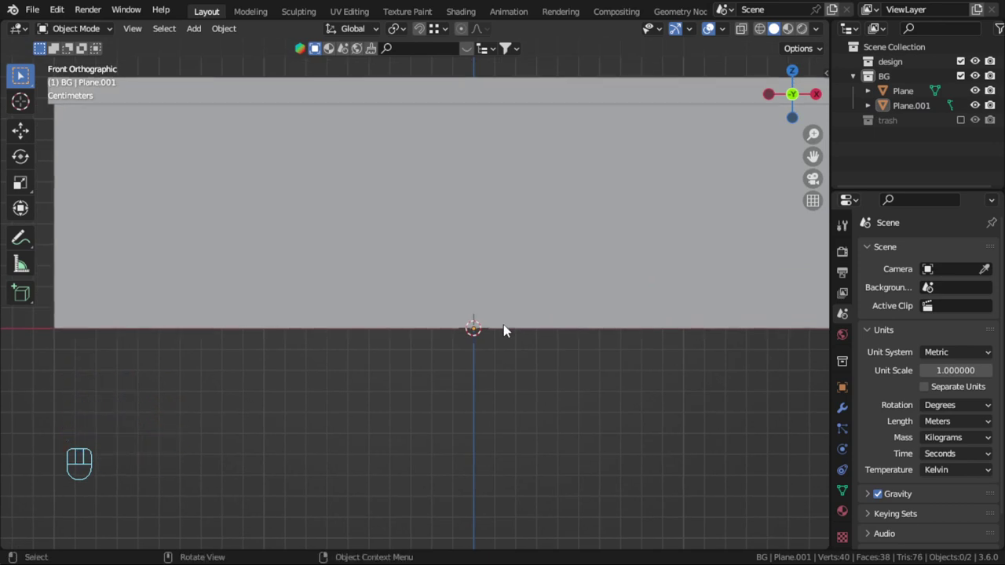
drag(525, 312, 457, 324)
scroll(up, 3)
click(541, 316)
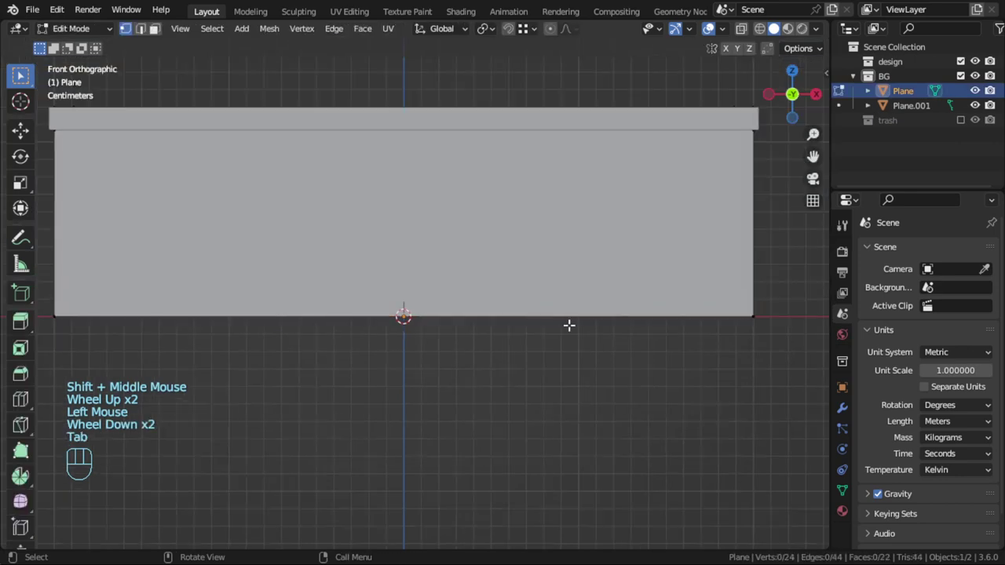
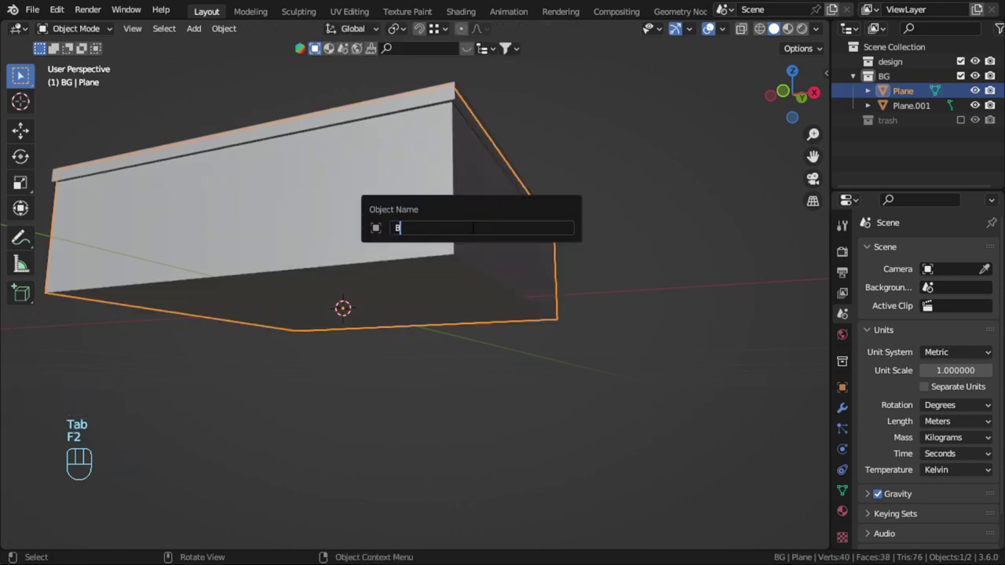
Step: Rename the box Base, move it into the design collection, and start renaming the lip object
key(a)
key(m)
click(901, 82)
click(903, 90)
click(912, 93)
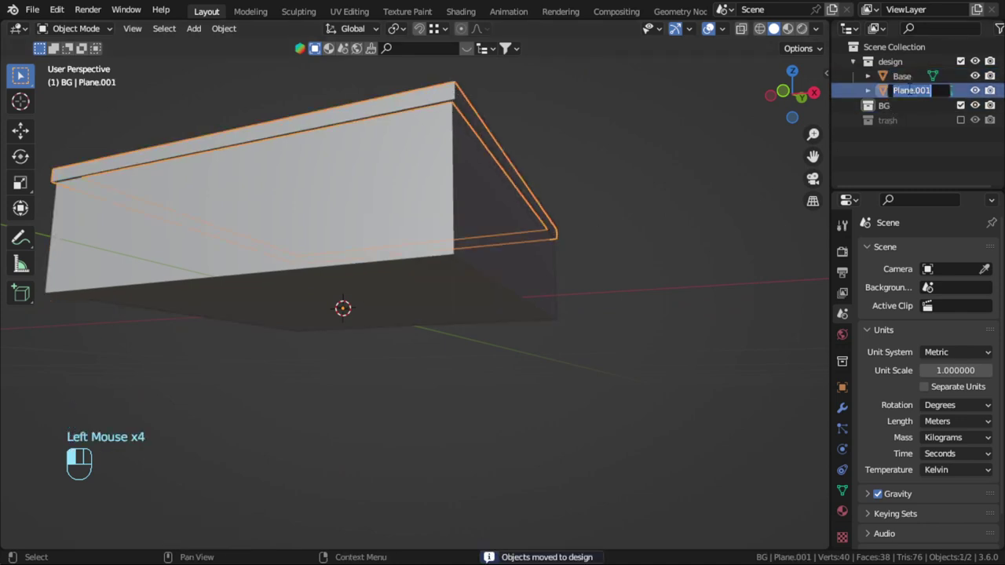
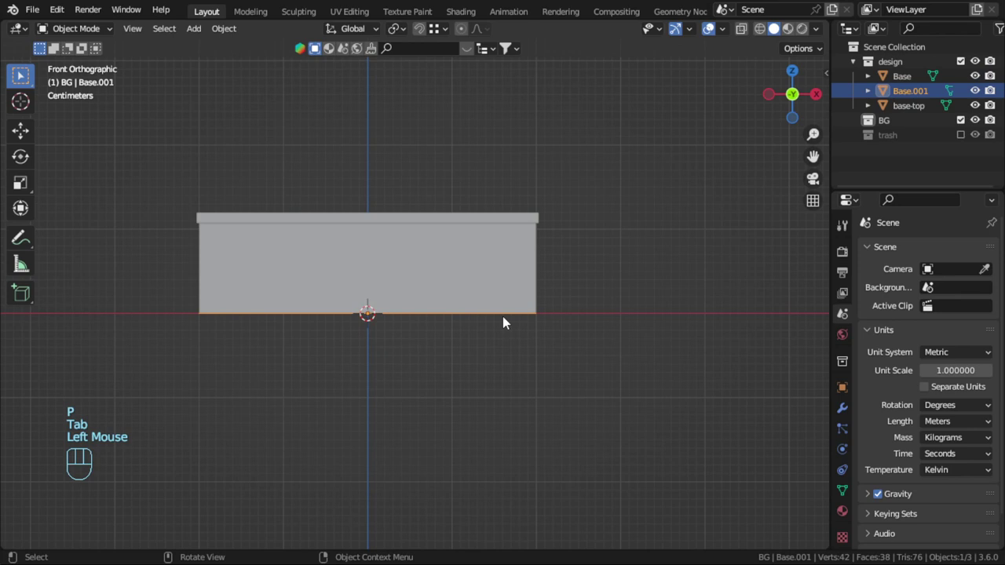
Step: Hide BG, edit Base.001 into a short upright edge and add a circle for the corner profile
scroll(up, 3)
key(1)
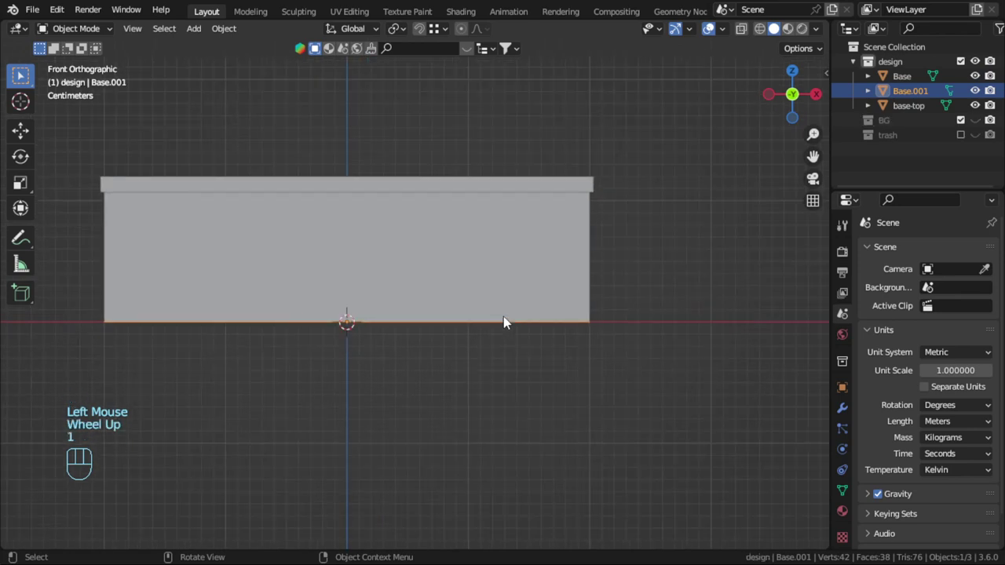
key(Tab)
scroll(up, 3)
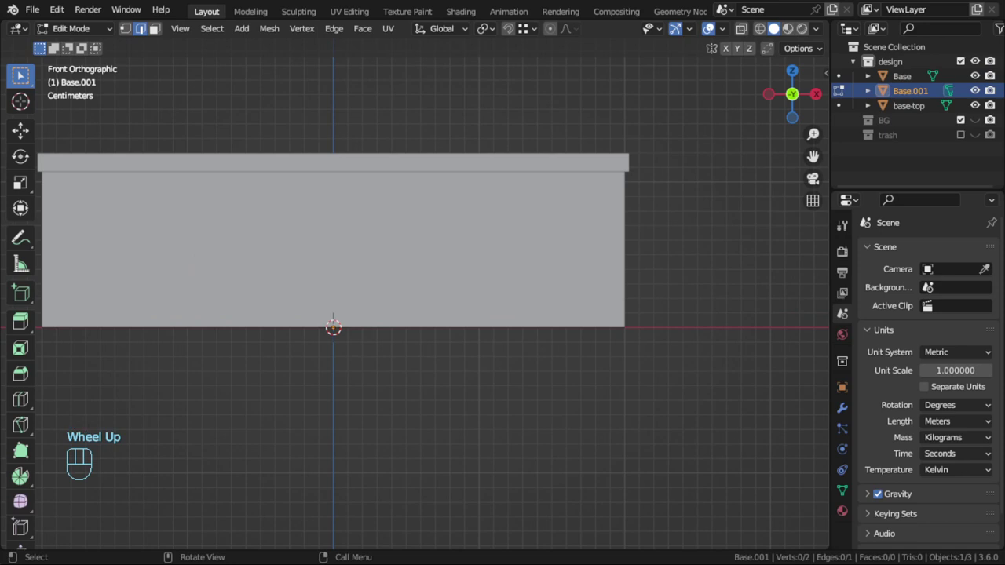
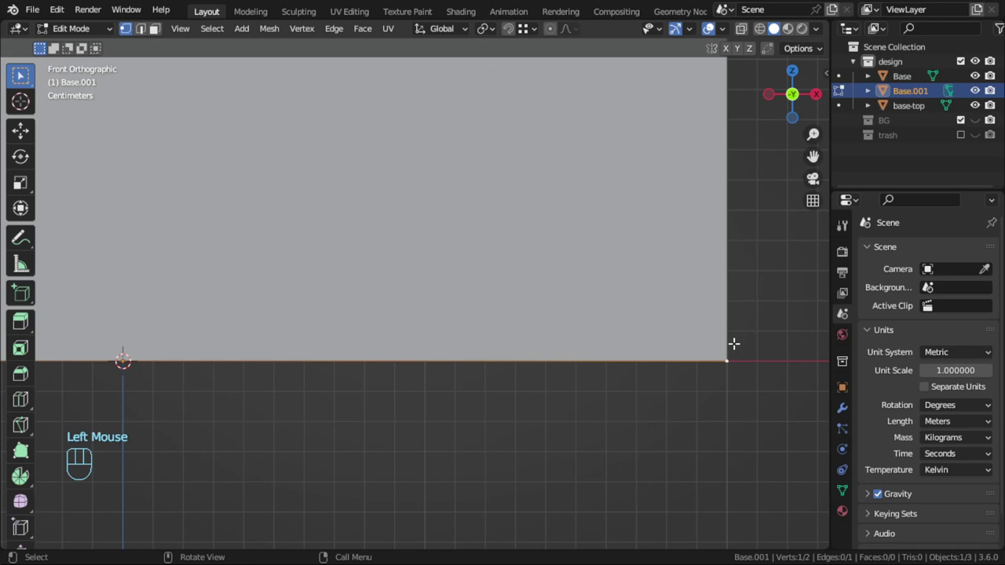
key(shift+s)
key(e)
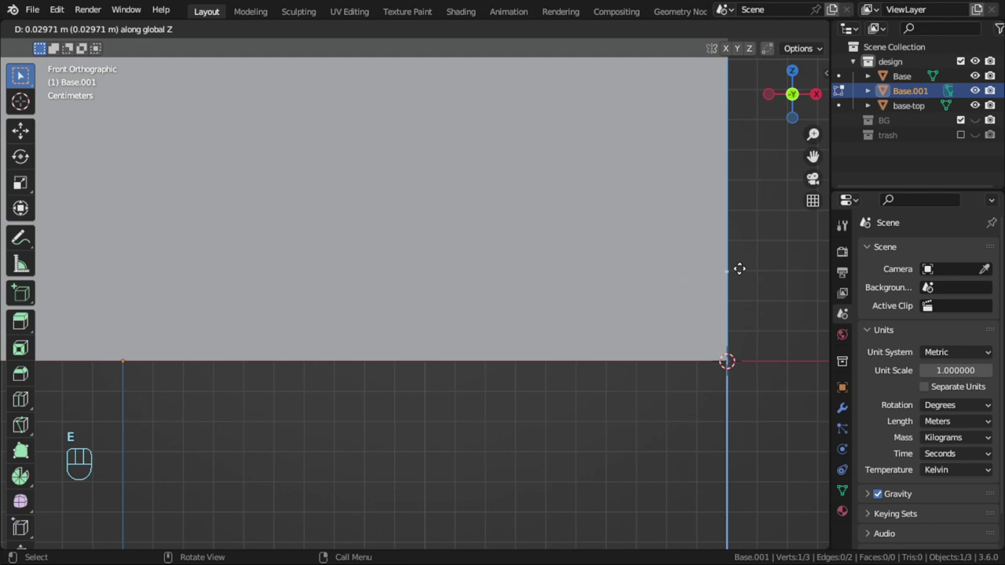
key(alt+e)
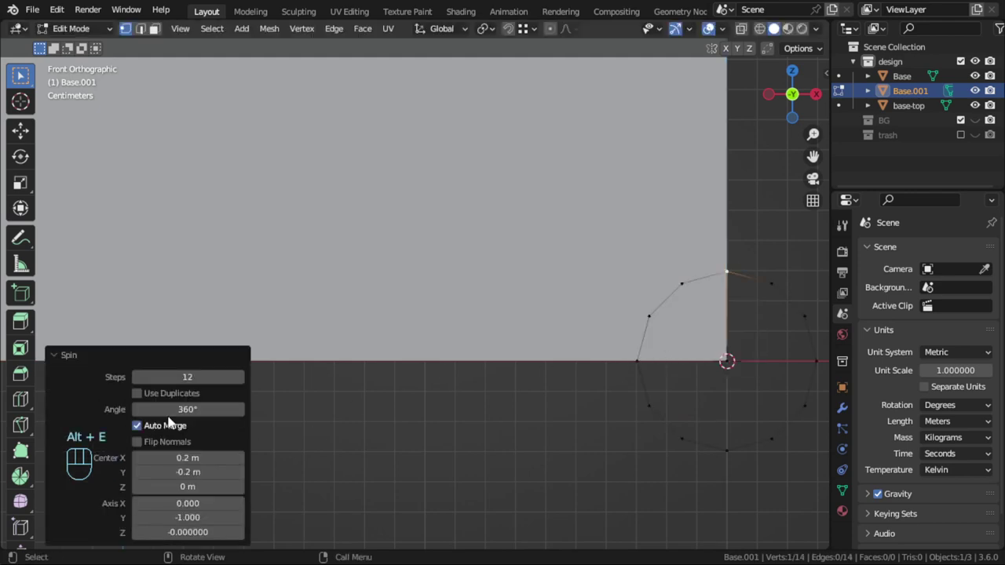
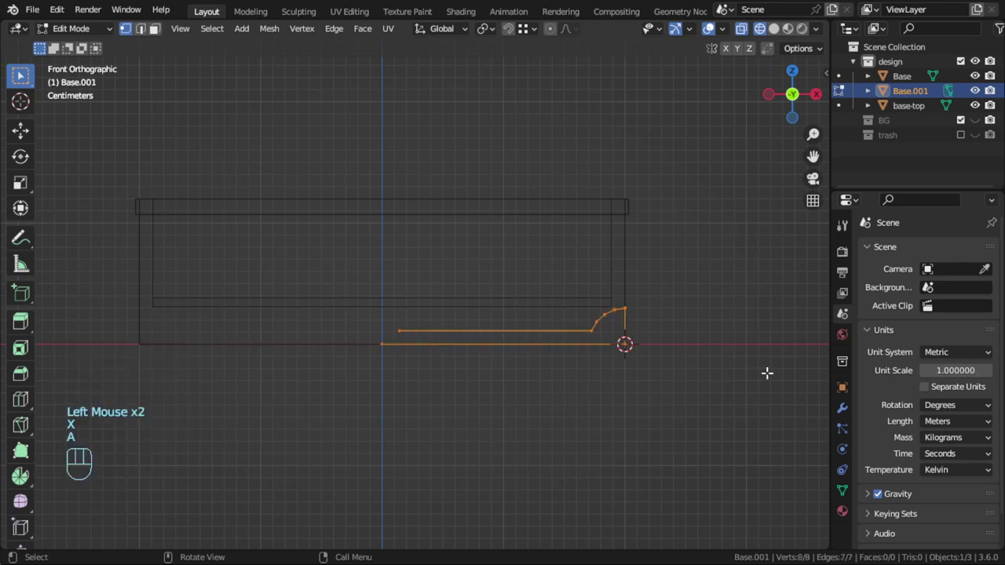
Step: Add a clipped X-axis Mirror modifier to the profile and slide a vertex along its edge
drag(846, 417, 853, 407)
drag(926, 260, 714, 424)
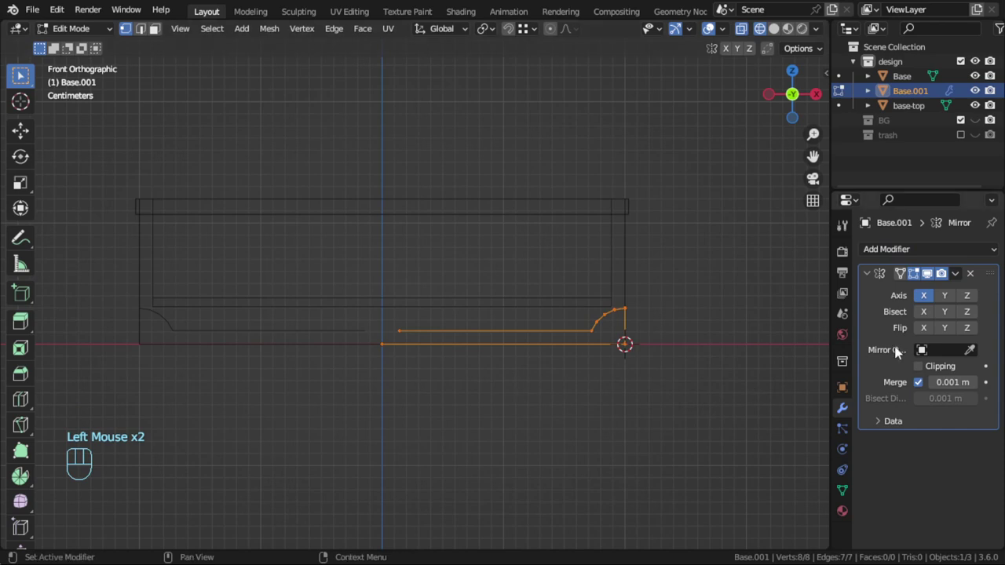
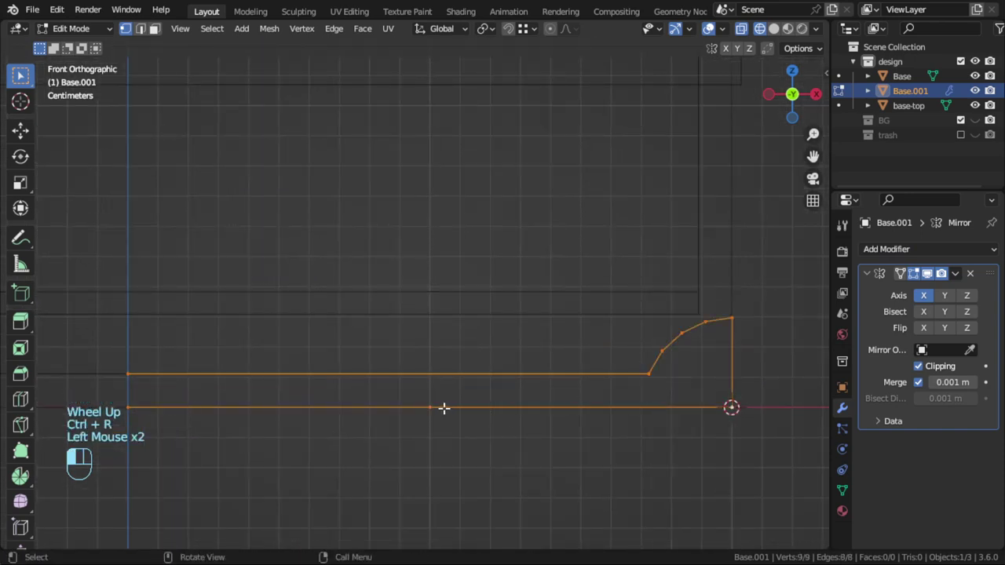
key(g)
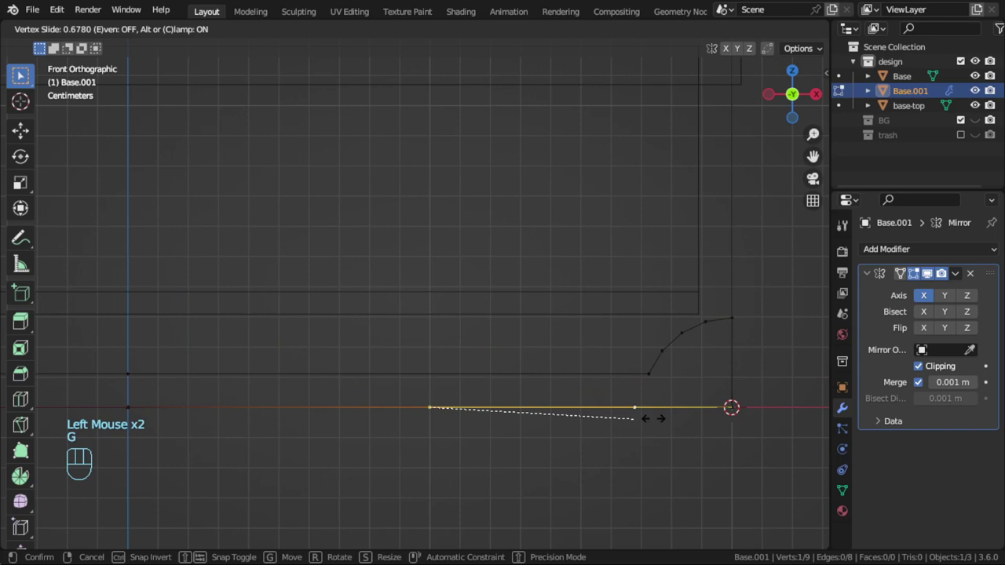
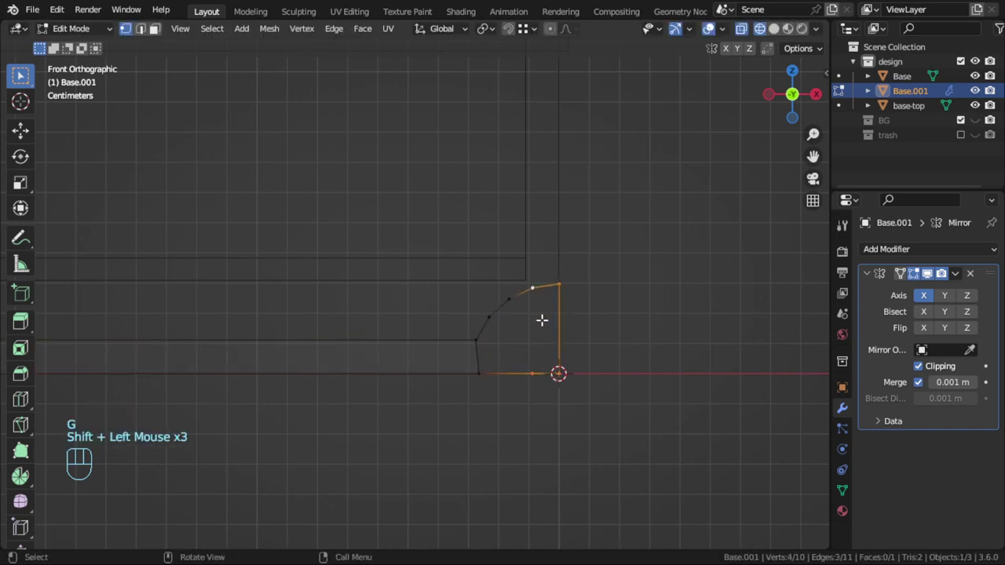
Step: Fill the profile faces and extrude them along normals into a thick trim strip
key(f)
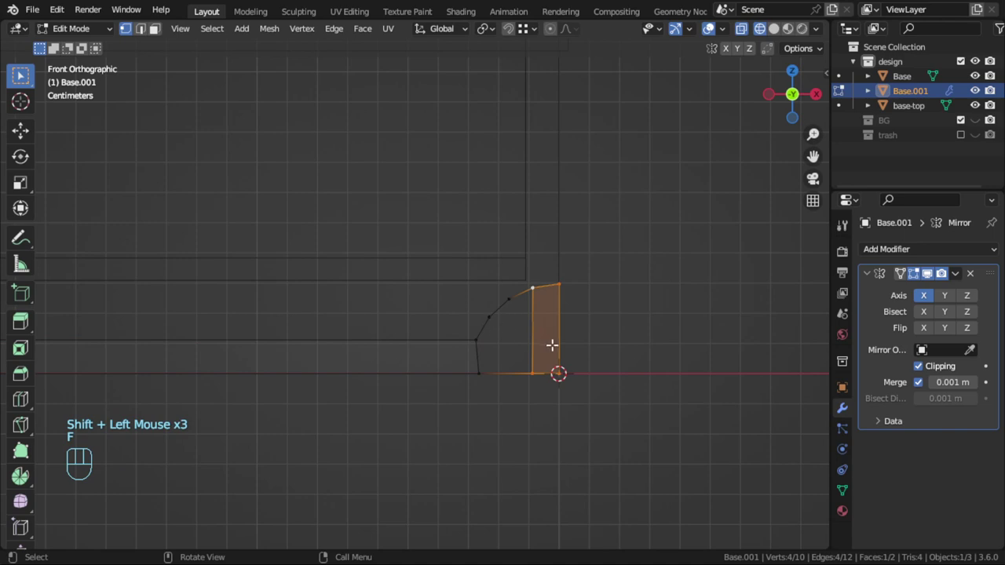
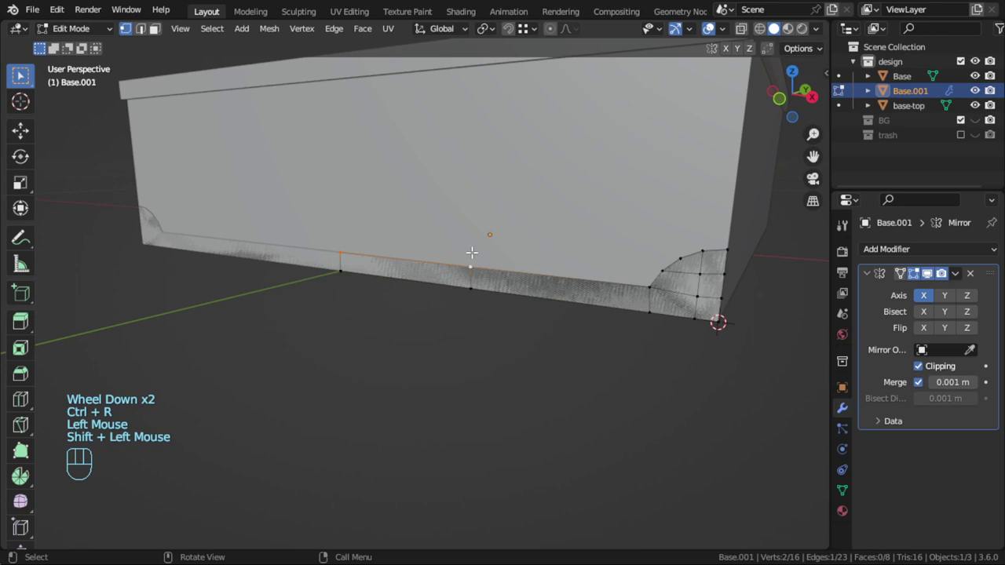
key(g)
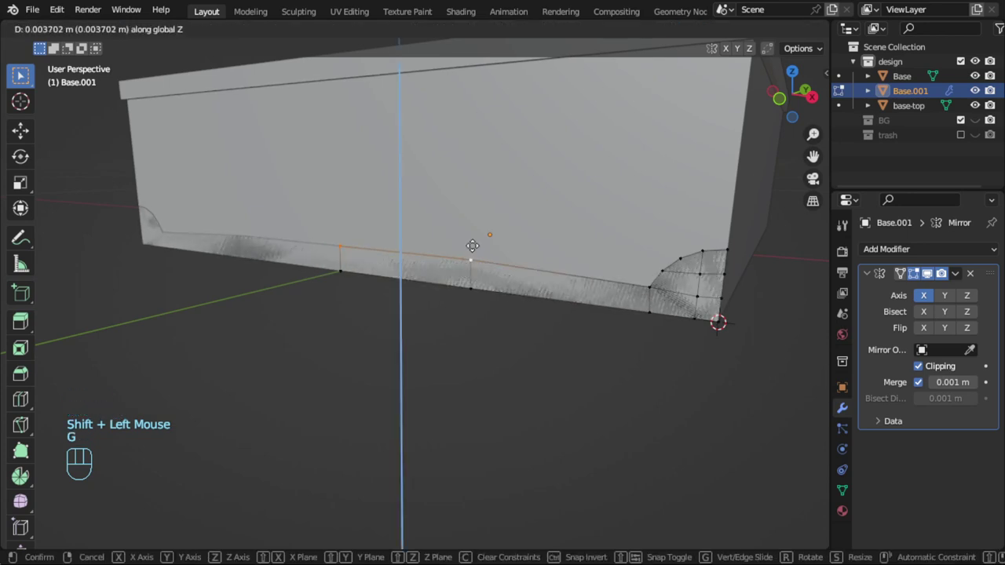
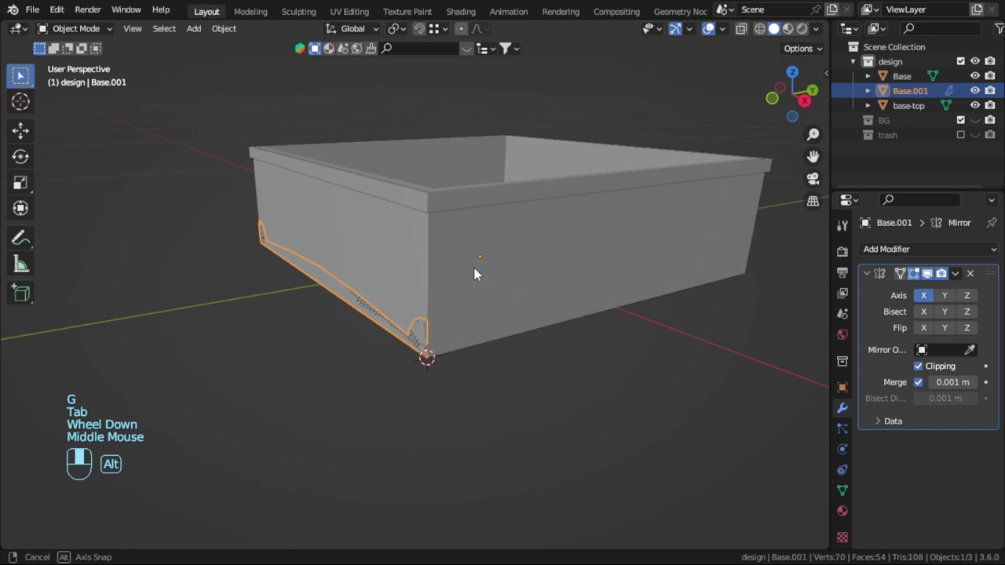
key(Tab)
scroll(up, 3)
key(a)
key(Tab)
key(Tab)
key(e)
key(e)
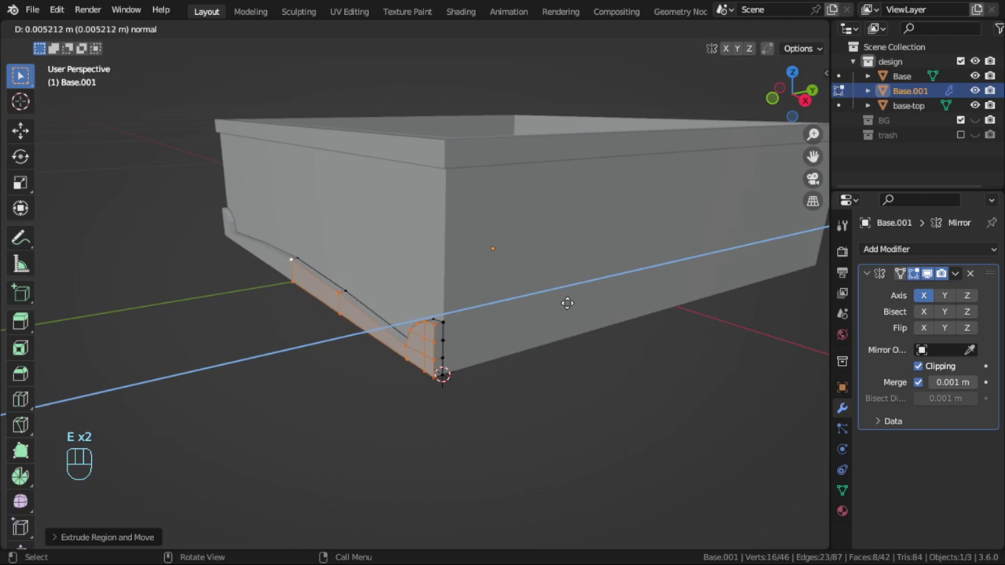
key(e)
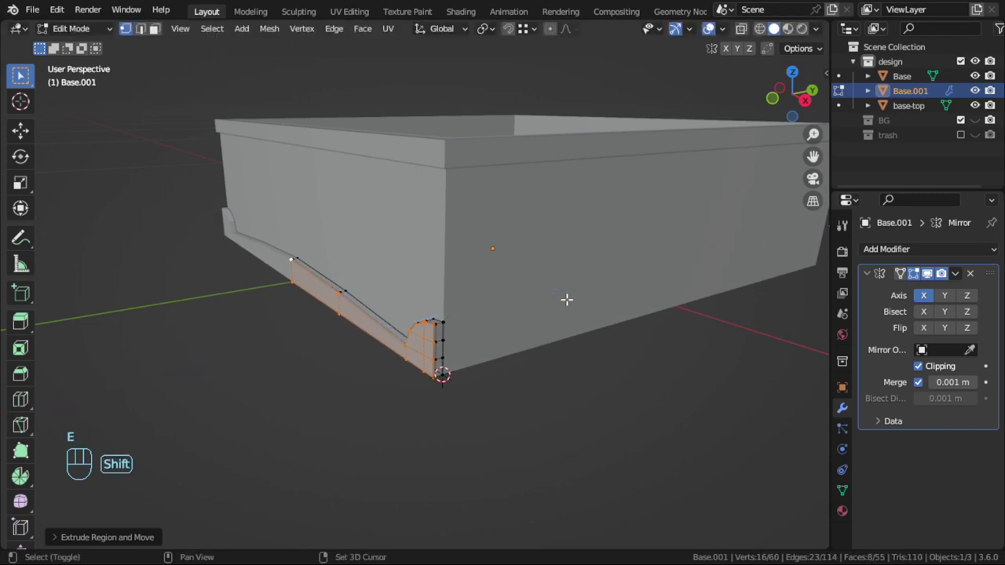
key(Tab)
Step: Grow the face selection and move the trim faces along Y, then leave Edit Mode
middle_click(520, 312)
scroll(up, 3)
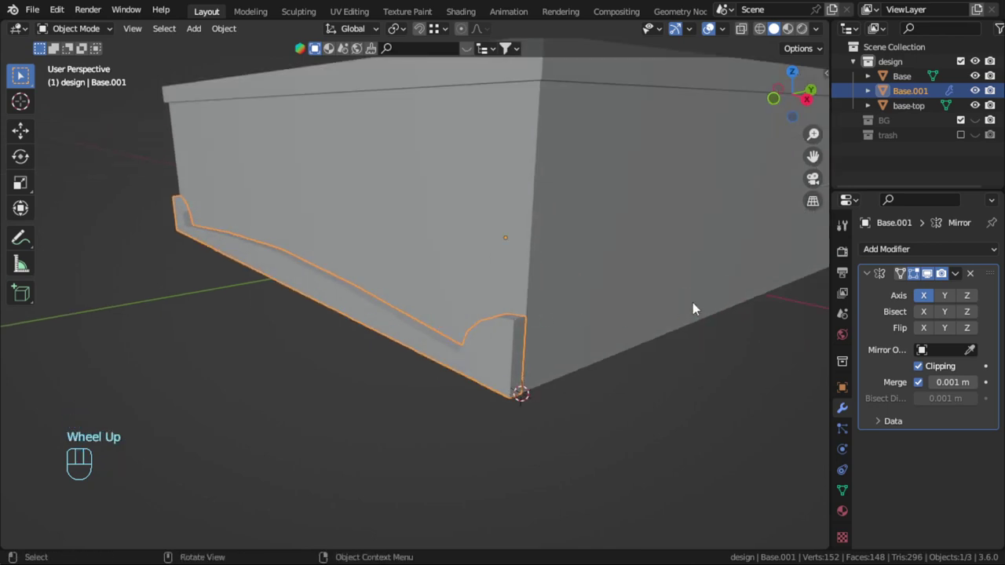
scroll(up, 3)
key(Tab)
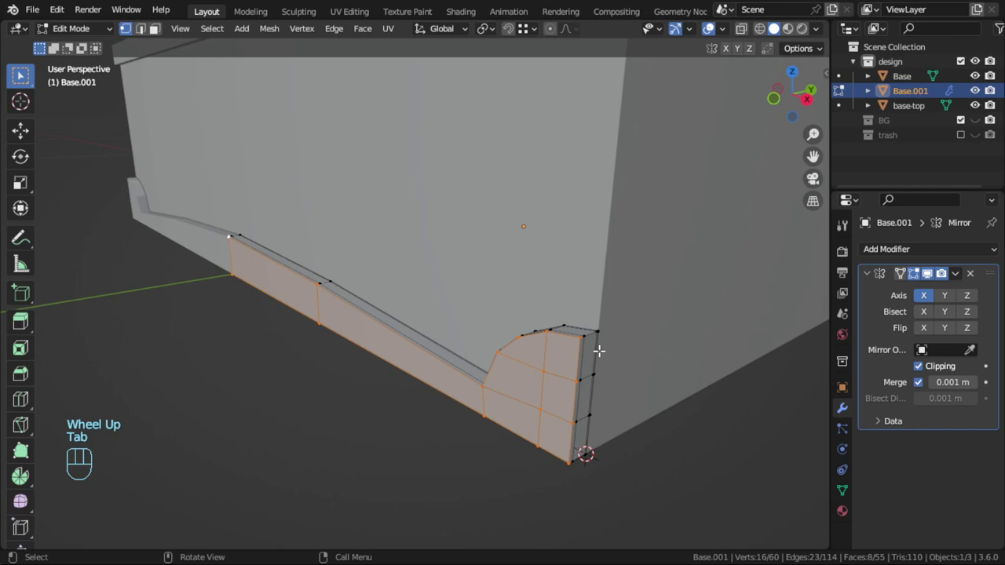
key(ctrl+KP_Add)
key(g)
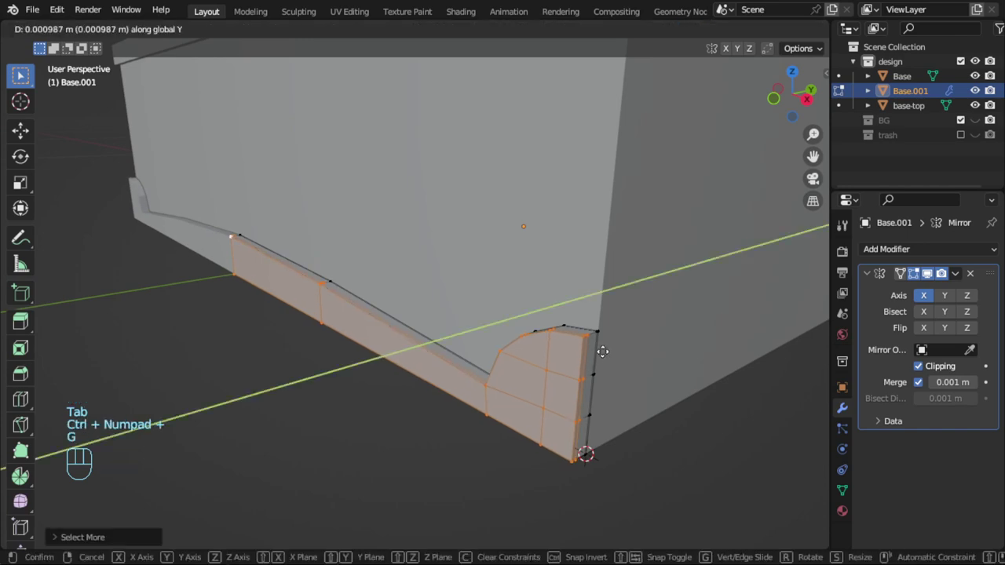
key(Tab)
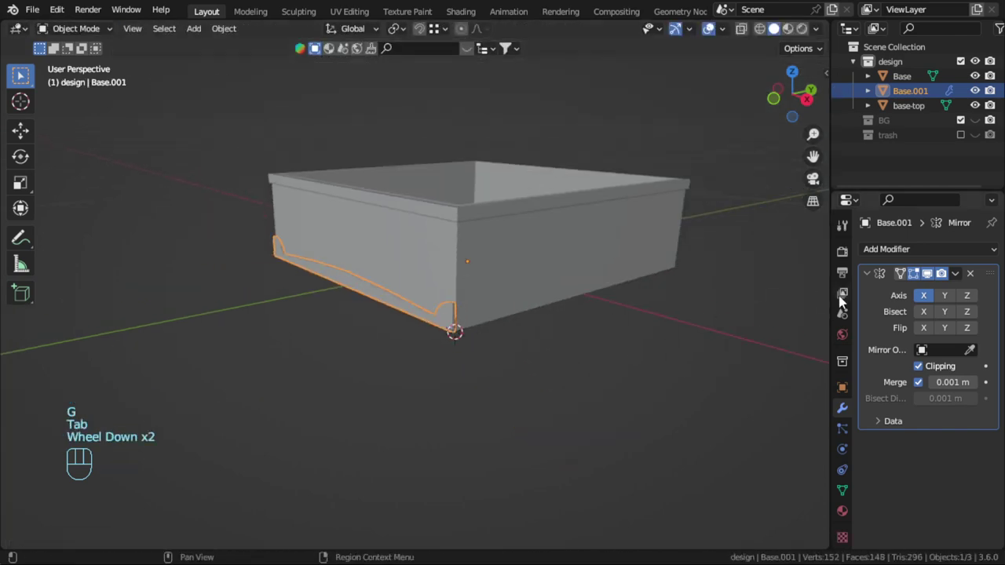
scroll(down, 3)
Step: Add a second Mirror modifier on Y using Base as the mirror object
drag(863, 279, 884, 269)
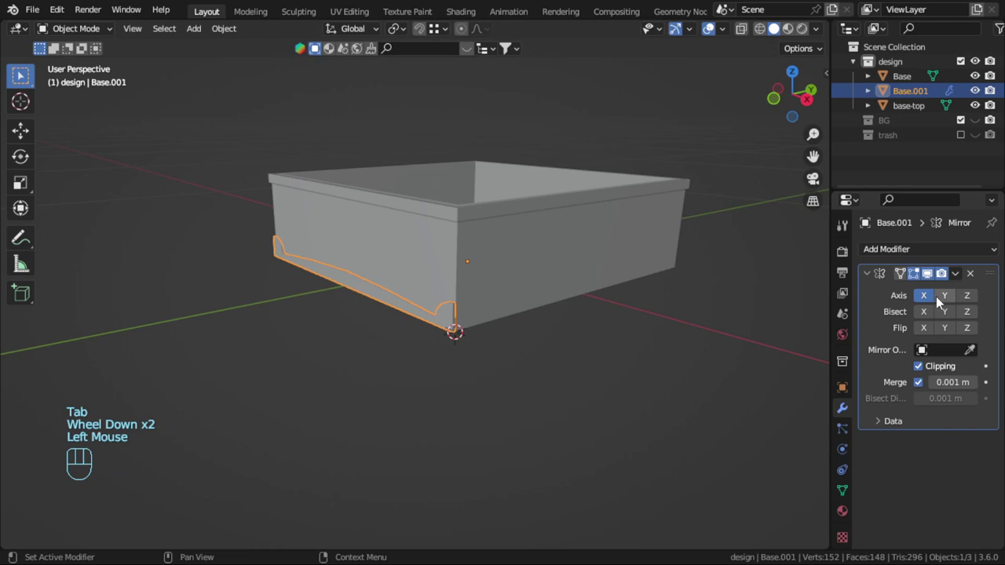
click(870, 281)
click(871, 280)
click(870, 280)
drag(893, 256, 713, 426)
drag(975, 373, 930, 323)
click(949, 322)
drag(691, 319, 581, 309)
Step: View the case from above in wireframe to check the mirrored trim placement
key(alt+a)
drag(440, 336, 569, 344)
click(477, 332)
key(KP_7)
key(z)
middle_click(554, 341)
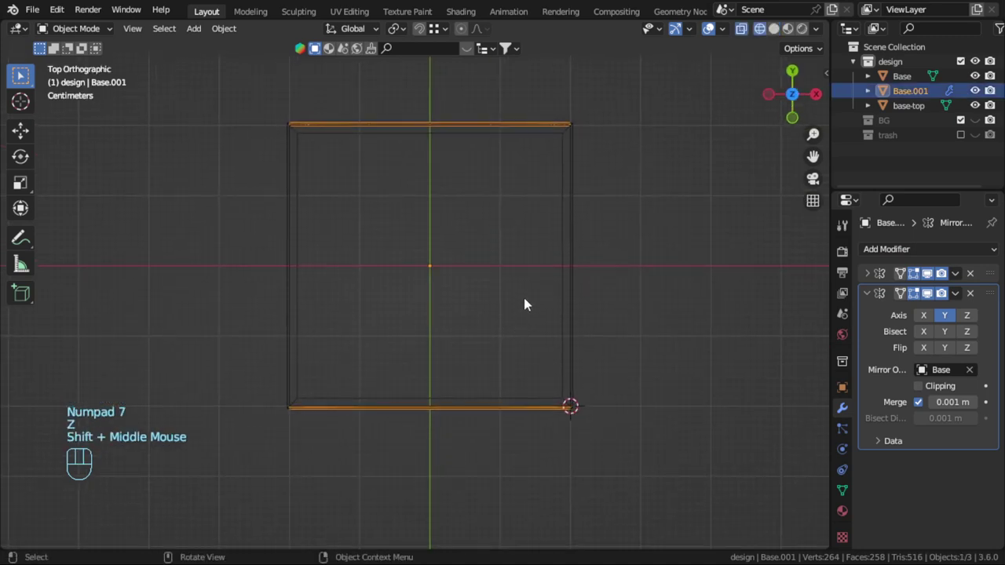
click(568, 286)
key(shift+c)
key(z)
drag(605, 455, 572, 417)
click(589, 511)
key(KP_7)
key(z)
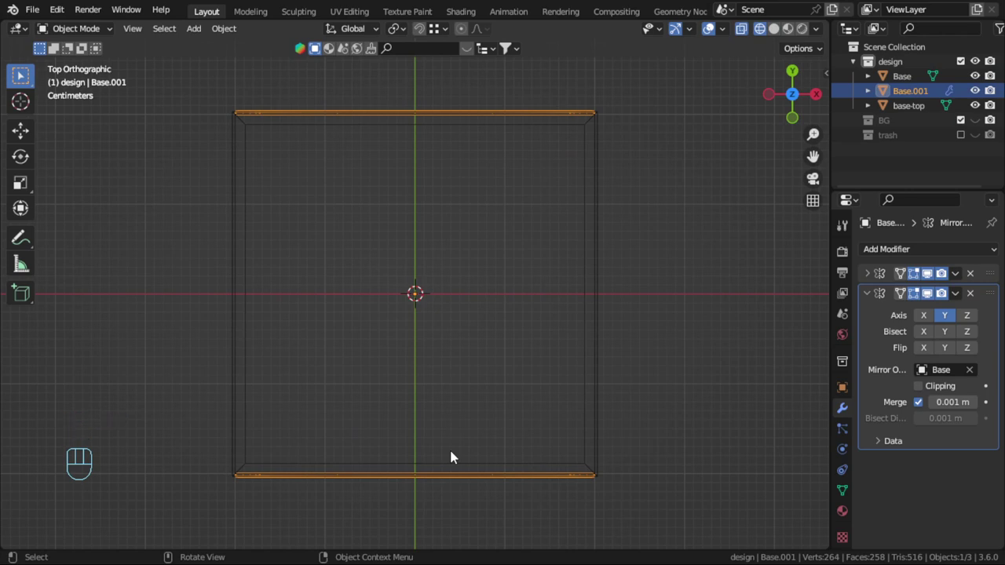
Step: Duplicate the trim as Base.002 and rotate it 90° about Z to run along a side wall
key(Tab)
key(Tab)
key(shift+d)
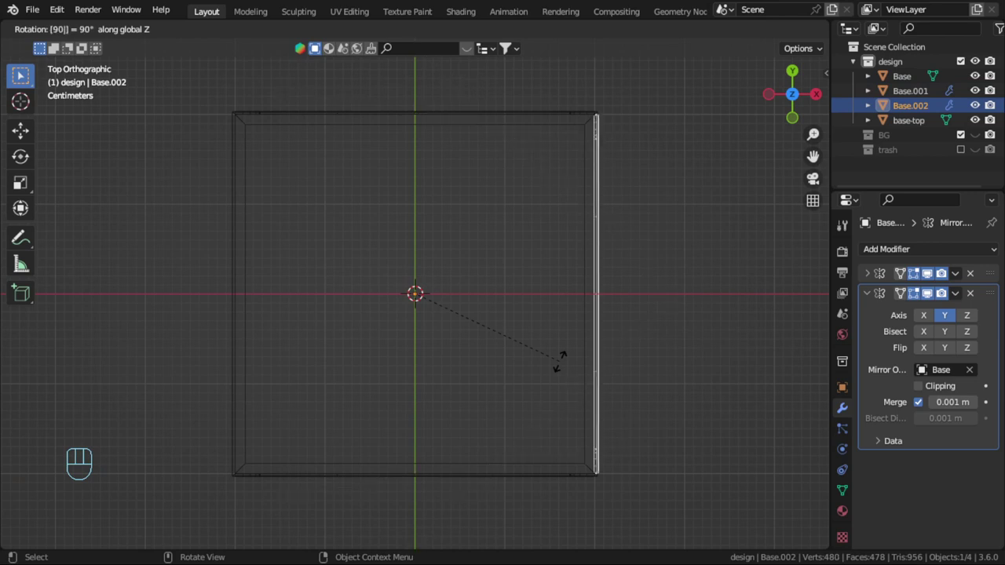
drag(650, 432, 579, 292)
scroll(up, 3)
middle_click(551, 348)
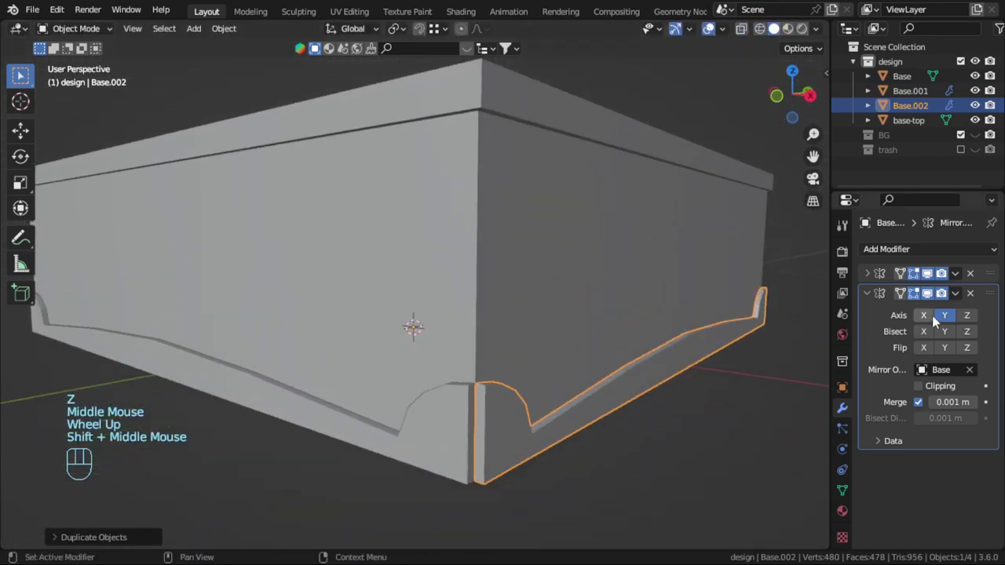
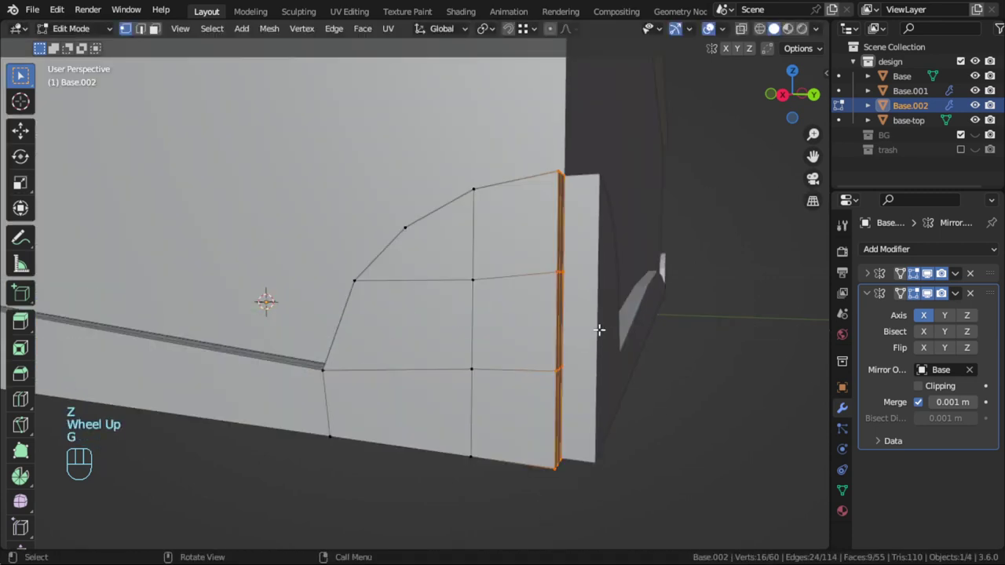
Step: Extrude Base.002's end edge along Y toward the corner and return to Object Mode
key(e)
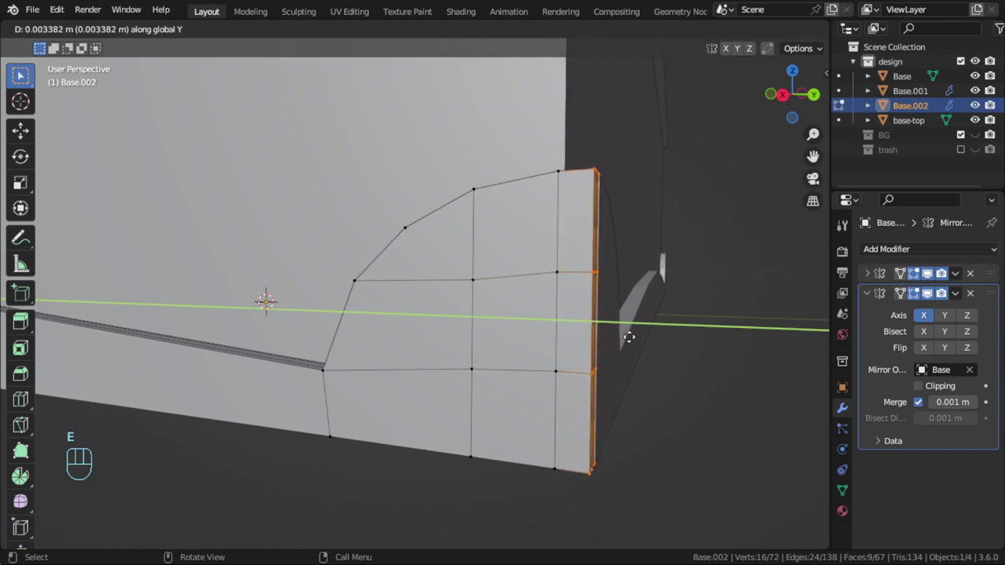
scroll(down, 3)
key(Tab)
scroll(up, 3)
scroll(up, 3)
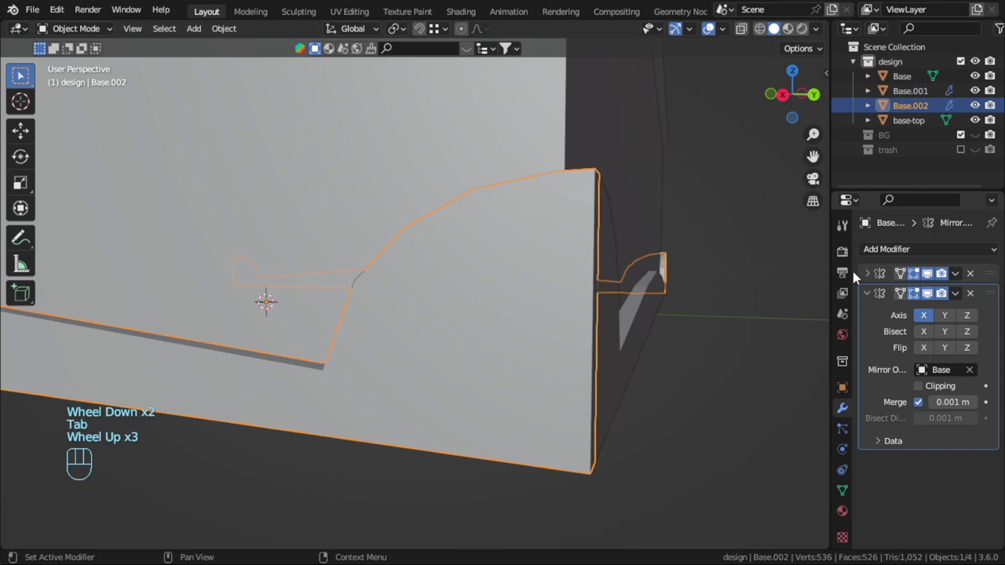
Step: Add a Bevel modifier to the trim copy, apply its transforms and recalculate the mesh normals
drag(871, 303, 874, 281)
drag(881, 251, 715, 312)
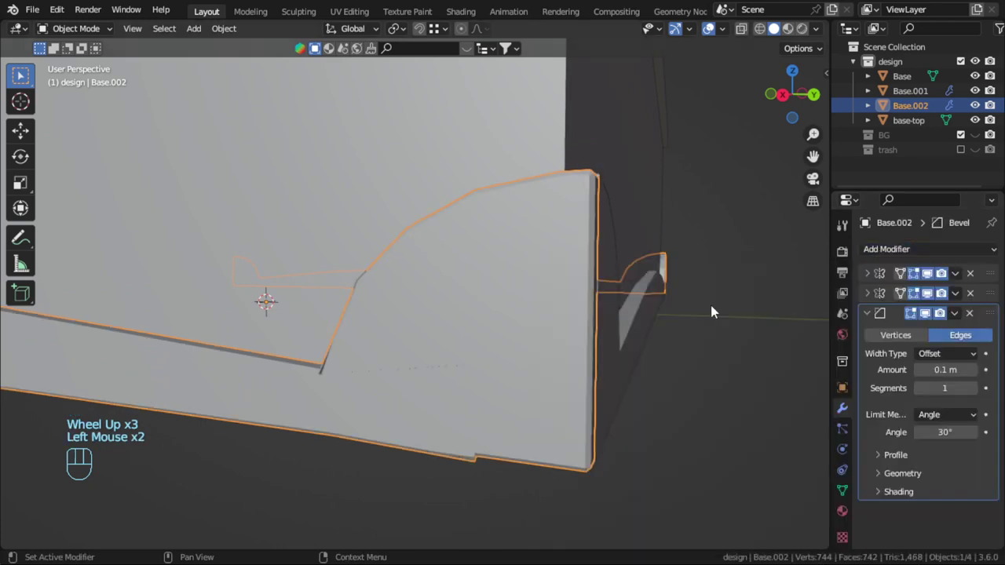
key(ctrl+a)
key(Tab)
key(a)
key(shift+n)
key(Tab)
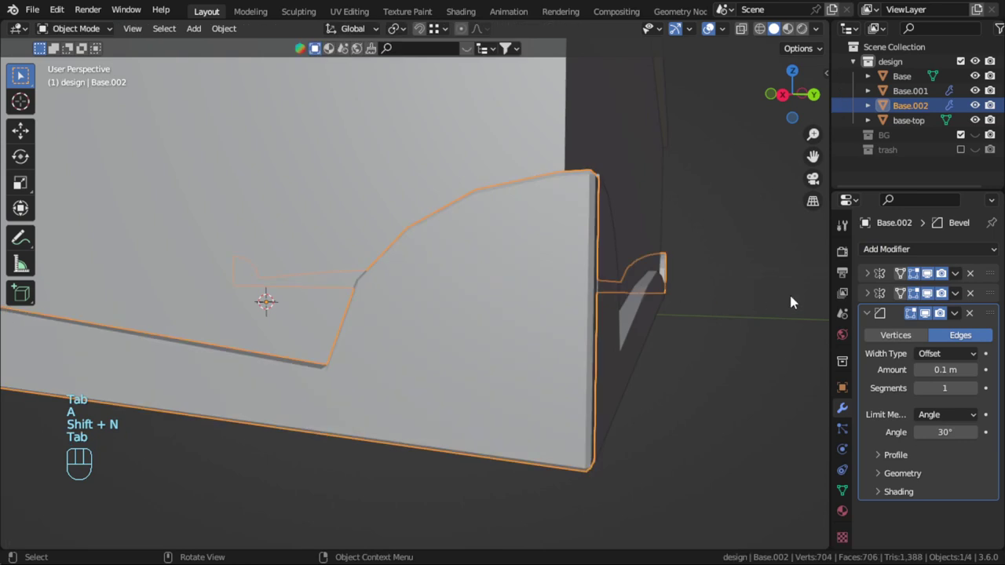
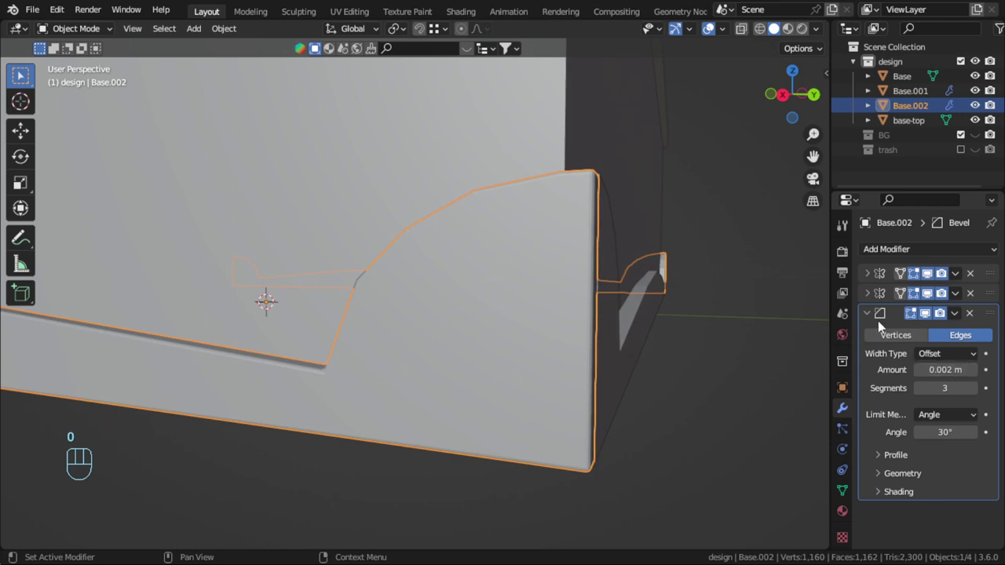
Step: Collapse the Bevel settings and add a Subdivision Surface modifier to the trim copy
click(872, 317)
scroll(down, 3)
key(ctrl+1)
scroll(down, 3)
scroll(up, 3)
Step: Add a supporting edge loop near the end of Base.001 and slide it to tighten the curve
key(Tab)
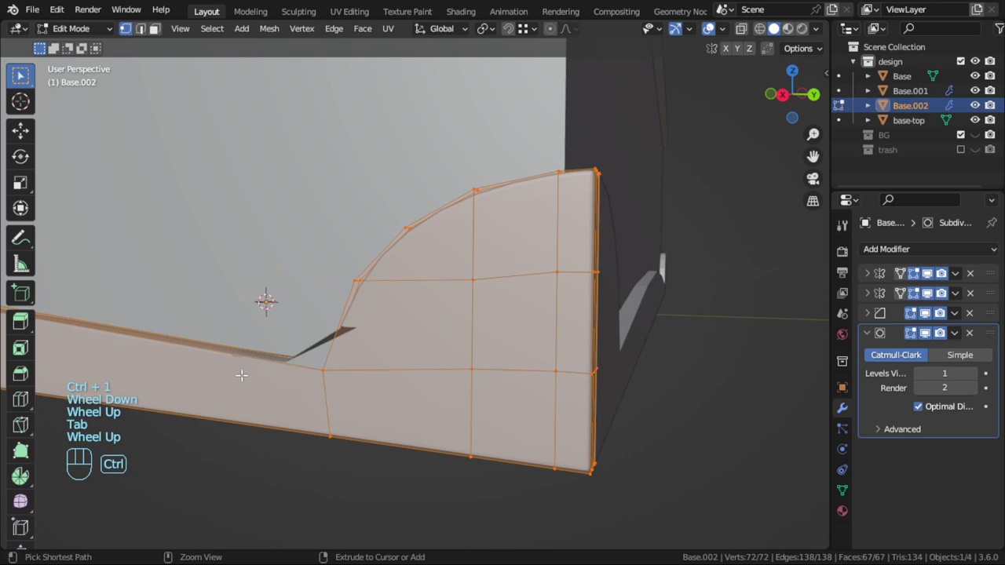
key(ctrl+r)
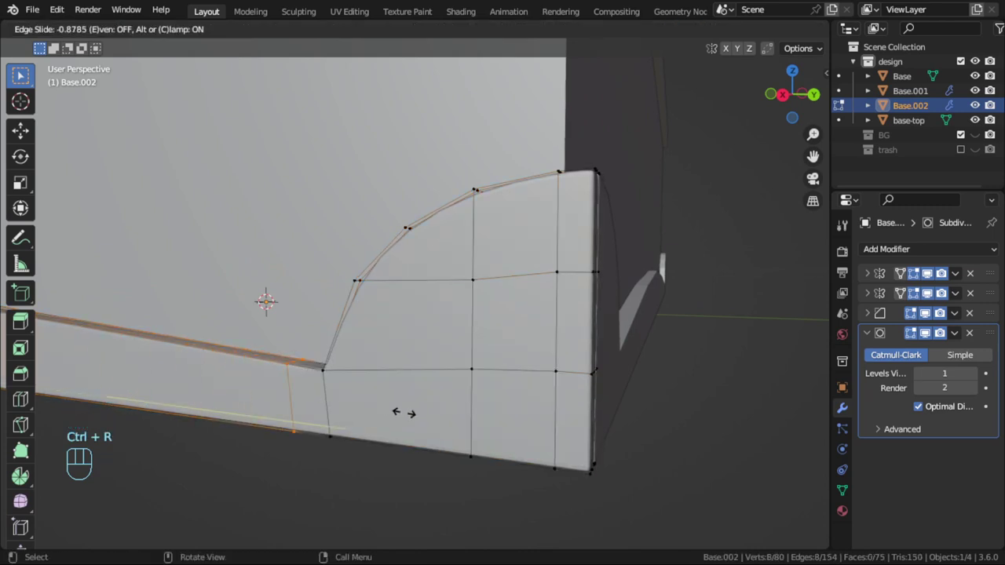
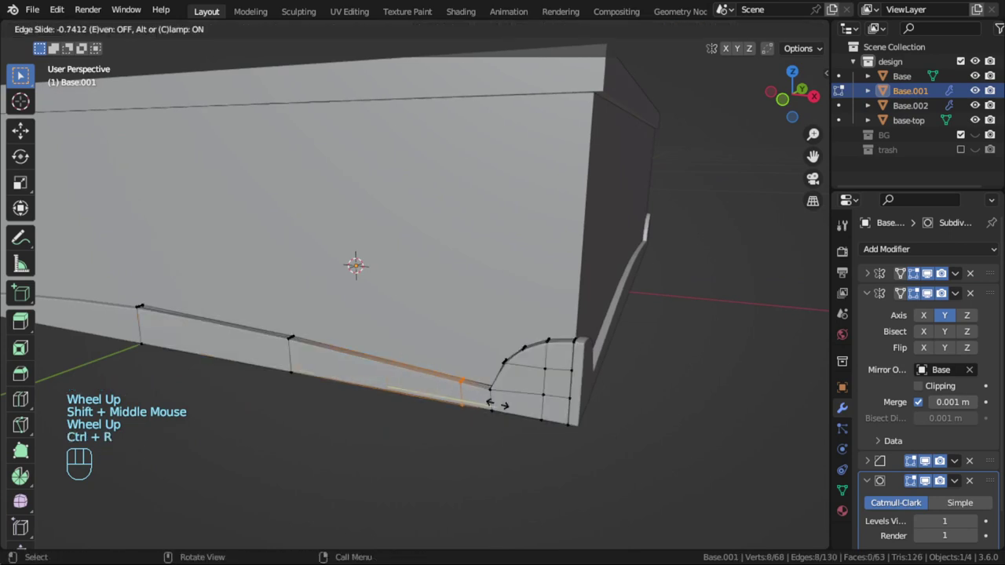
key(Tab)
scroll(down, 3)
key(alt+a)
Step: Back in Object Mode, select the Base.001 trim strip and bring up its shading options
middle_click(444, 371)
scroll(up, 3)
scroll(up, 3)
click(232, 410)
drag(232, 410, 188, 312)
click(130, 422)
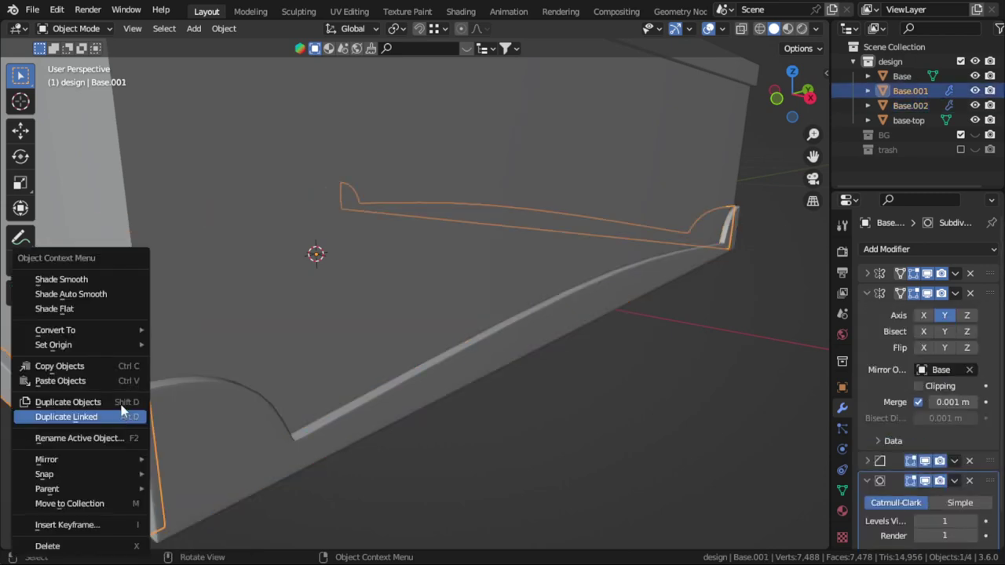
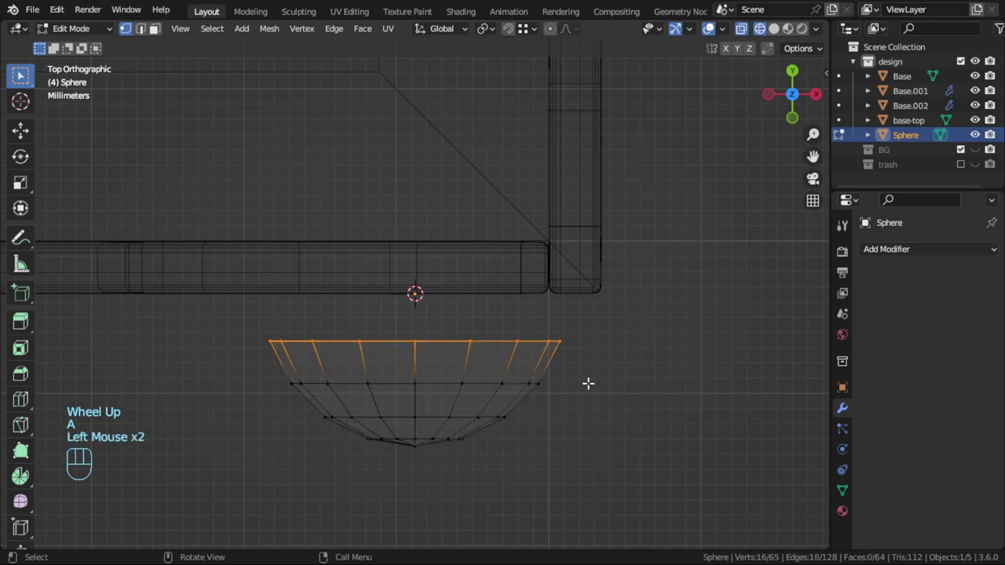
Step: Scale the new UV Sphere down into a small ball at the case corner
key(a)
key(s)
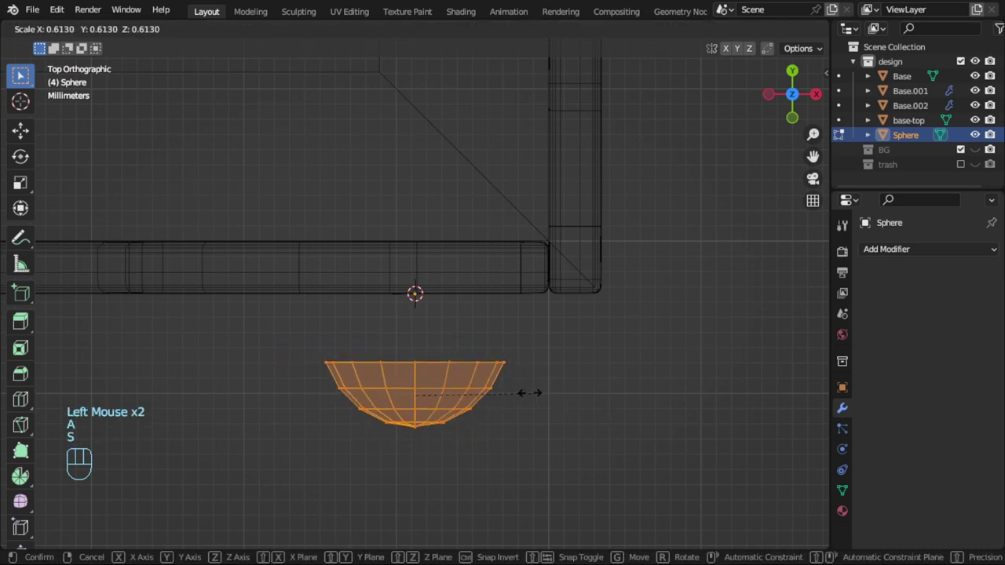
key(s)
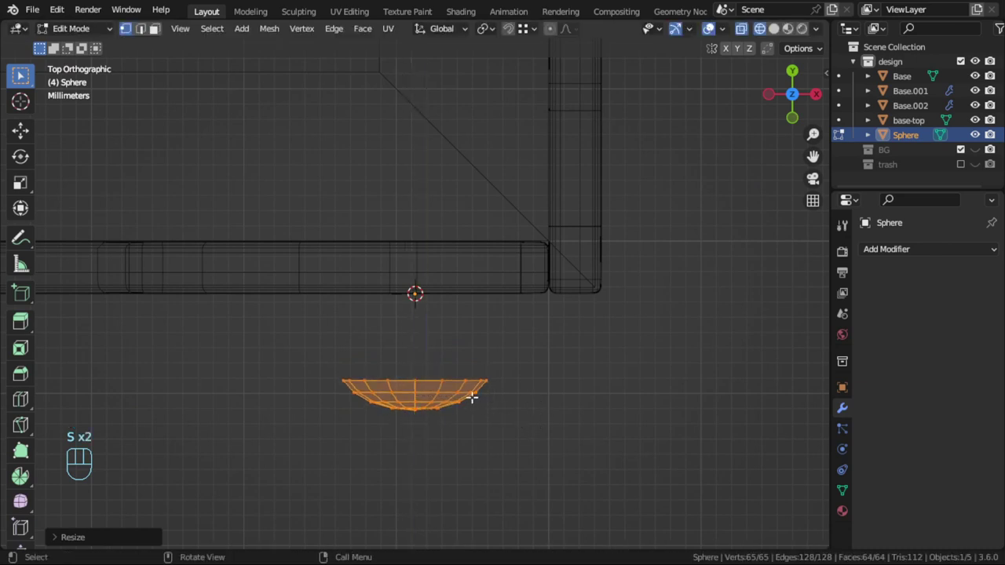
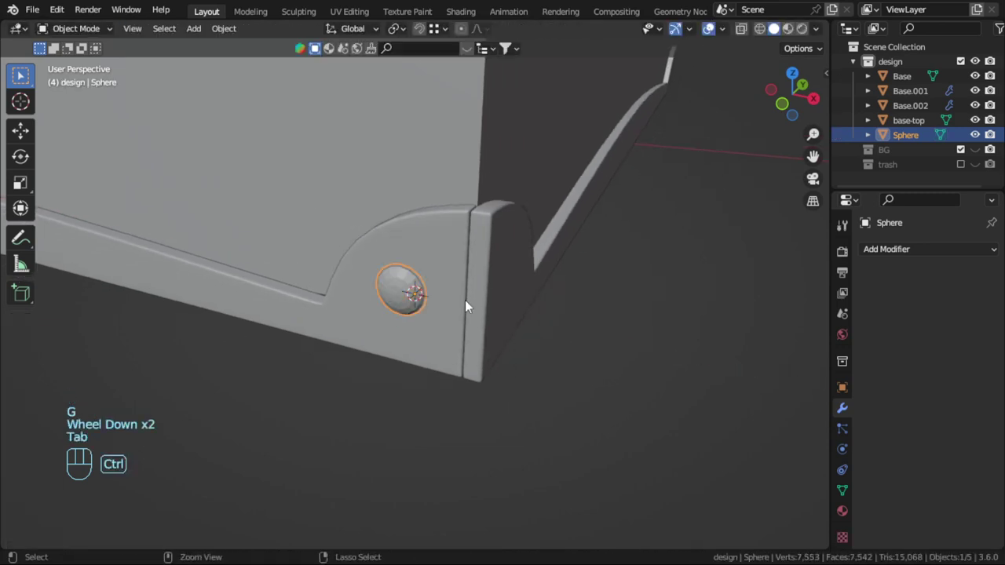
drag(421, 300, 428, 311)
Step: Give the corner ball a Subdivision Surface modifier and smooth shading
key(ctrl+1)
click(923, 329)
key(alt+a)
scroll(up, 3)
Step: Add a Mirror modifier to the ball across X with Base as the mirror object
click(397, 300)
scroll(down, 3)
scroll(down, 3)
drag(890, 254, 702, 417)
scroll(down, 3)
click(973, 491)
scroll(down, 3)
scroll(down, 3)
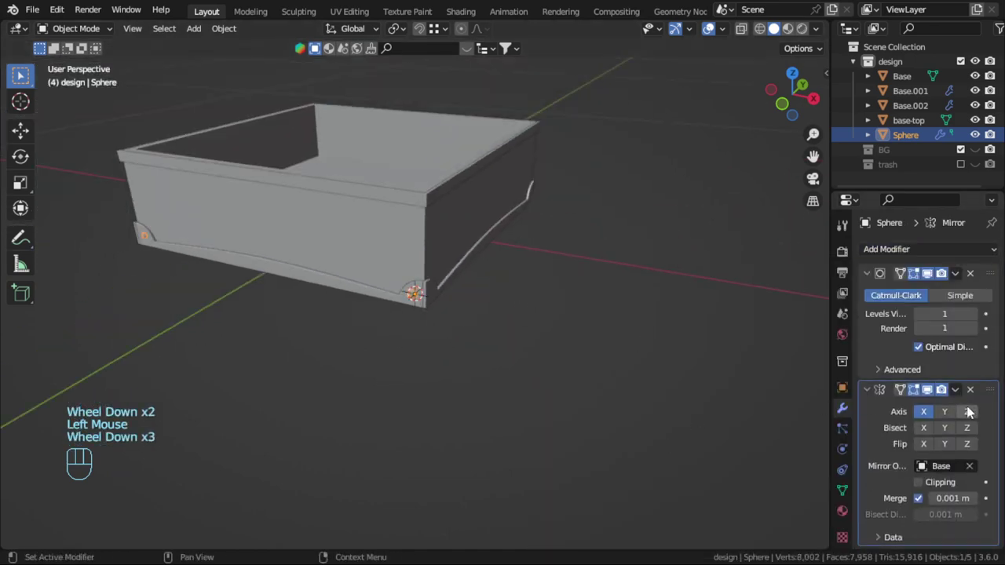
Step: Enable the Y axis on the ball's Mirror modifier so it reaches every corner
scroll(down, 3)
click(947, 412)
scroll(up, 3)
scroll(up, 3)
scroll(down, 3)
scroll(down, 3)
Step: In Edit Mode duplicate the whole ball and move the copy across the corner seam
key(Tab)
key(a)
key(shift+d)
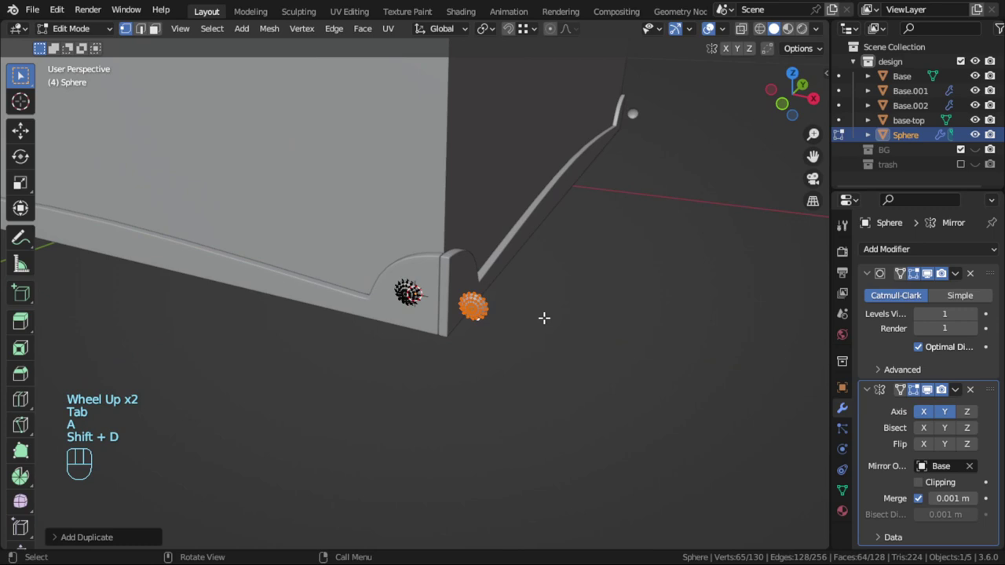
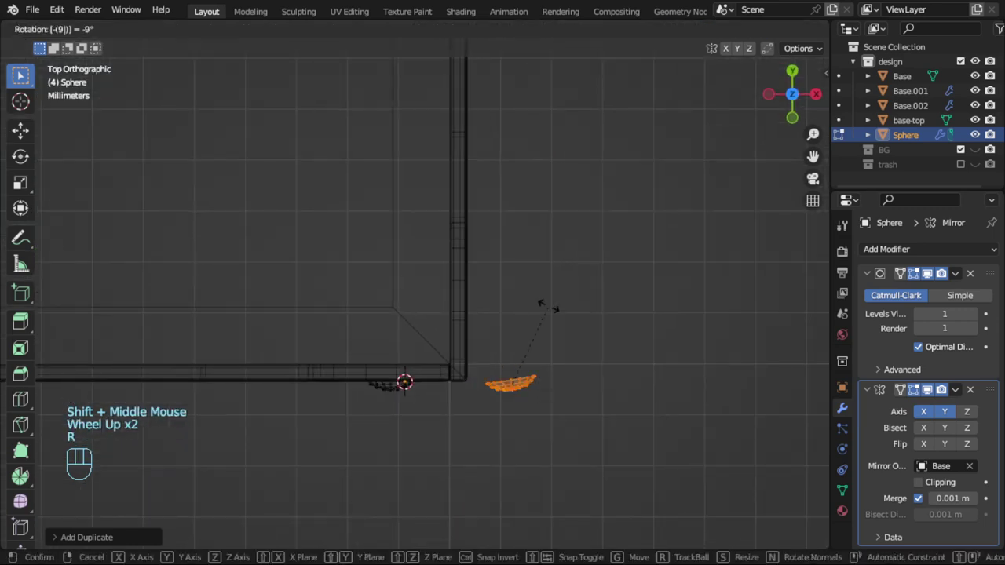
key(g)
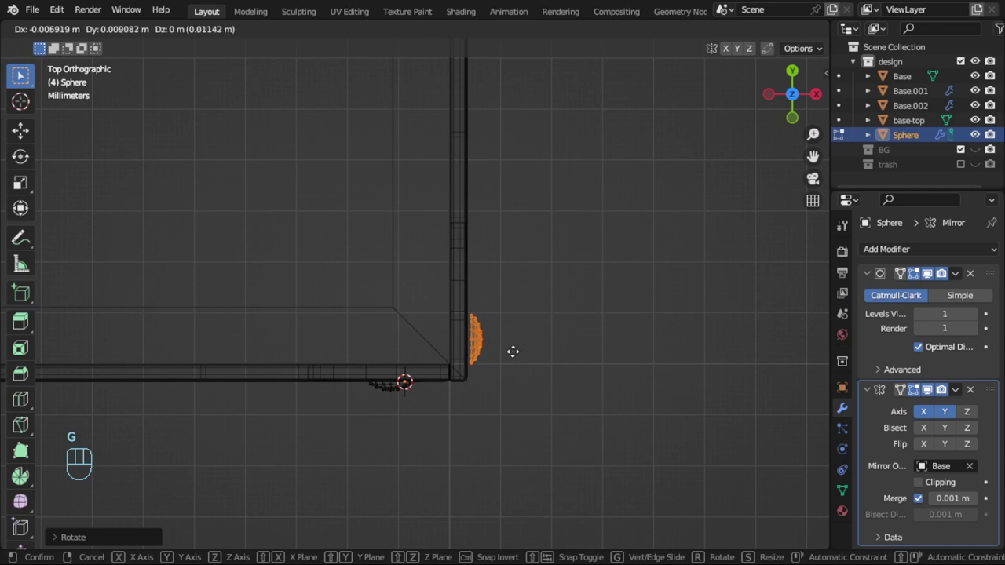
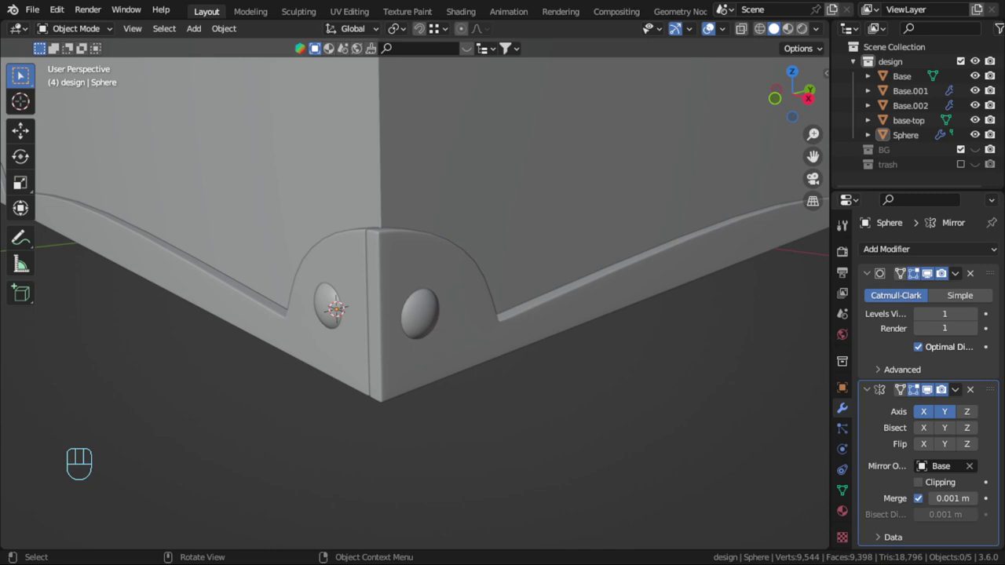
Step: Select the base-top piece and frame the case from the top view for editing
click(575, 356)
scroll(down, 3)
key(KP_7)
scroll(down, 3)
middle_click(493, 300)
middle_click(558, 399)
scroll(up, 3)
drag(504, 276, 481, 373)
Step: From the base-top rim, shrink the new Circle and stand it upright
click(484, 307)
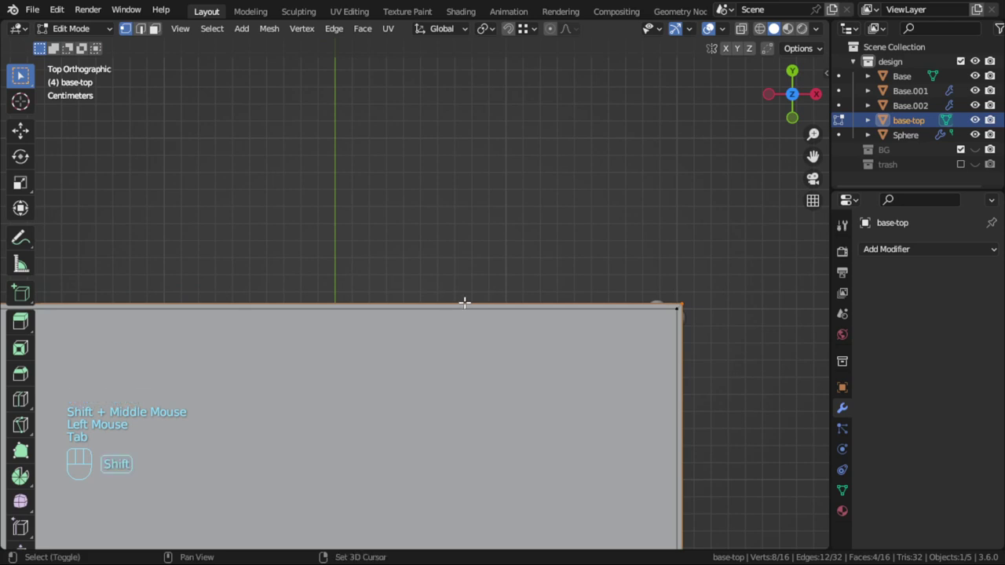
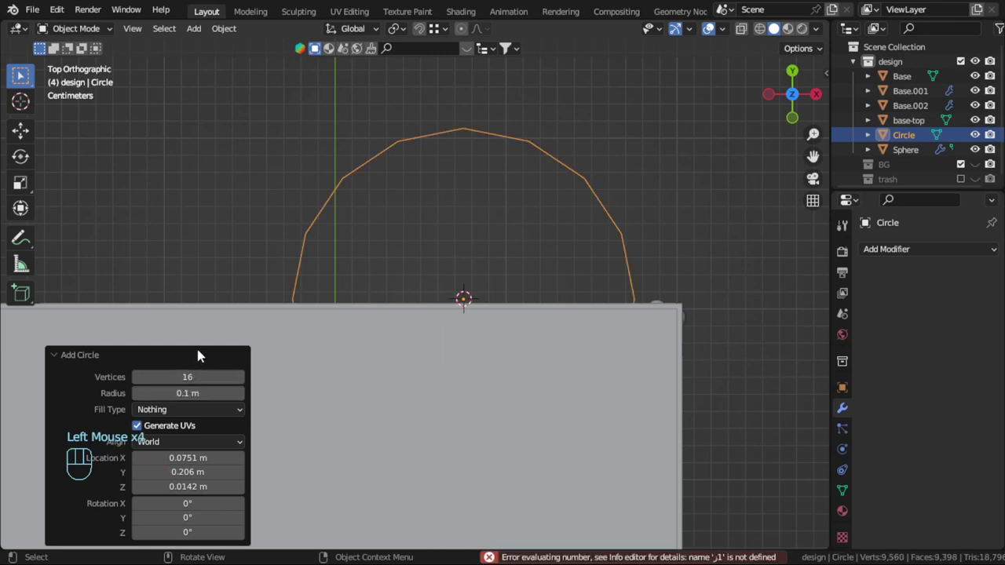
key(r)
key(s)
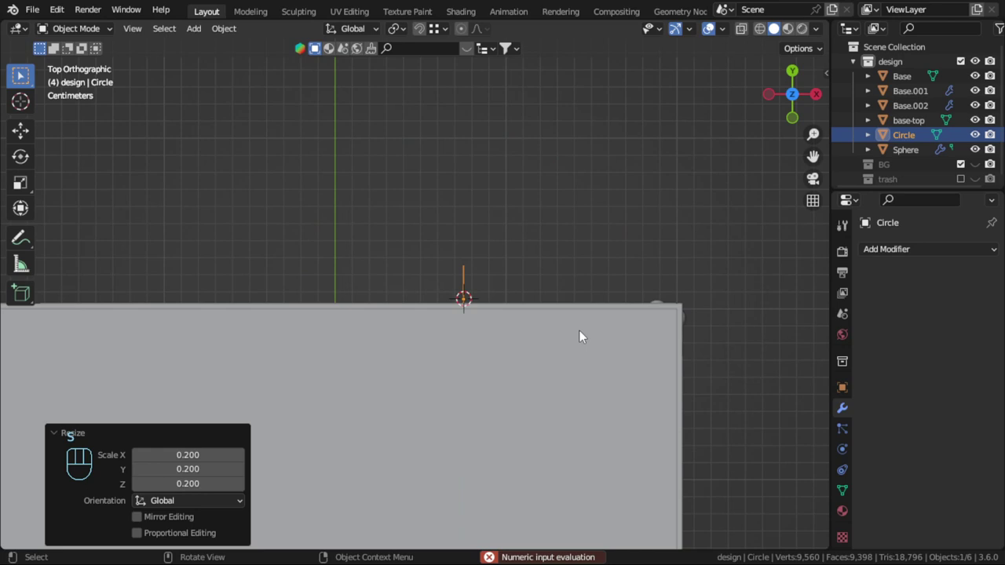
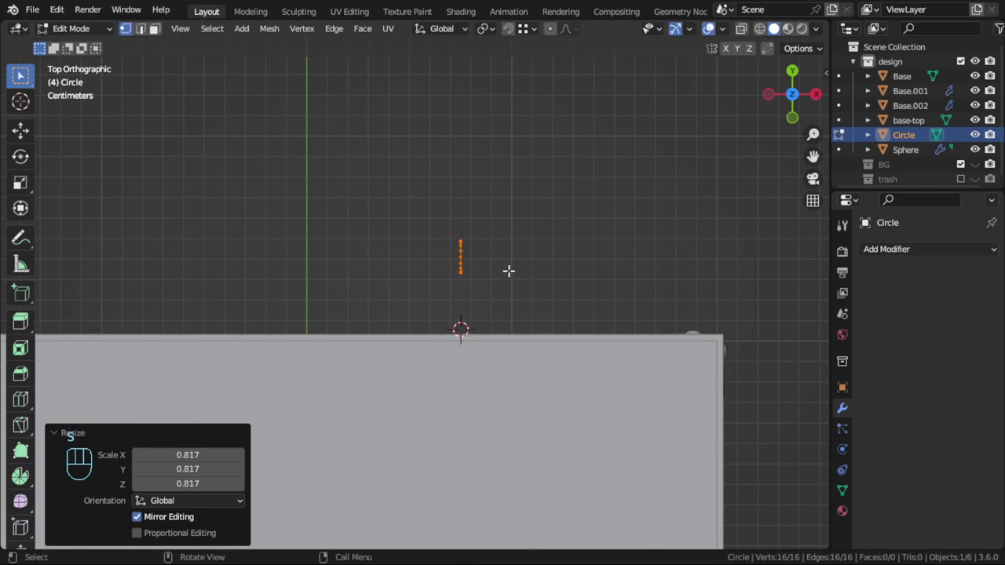
Step: Extrude the circle into a tube, cap and inset its end into a rim, and add a loop cut
key(e)
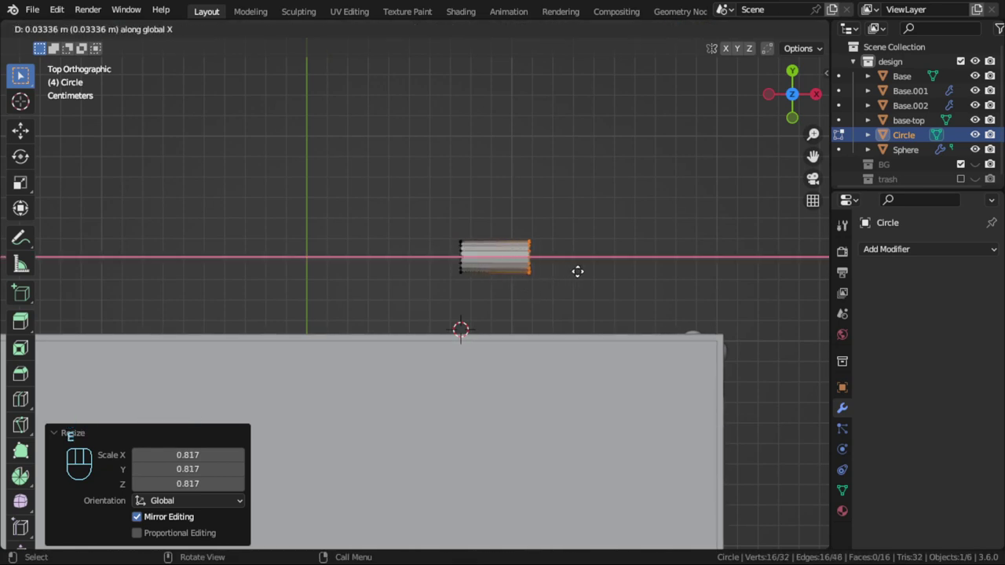
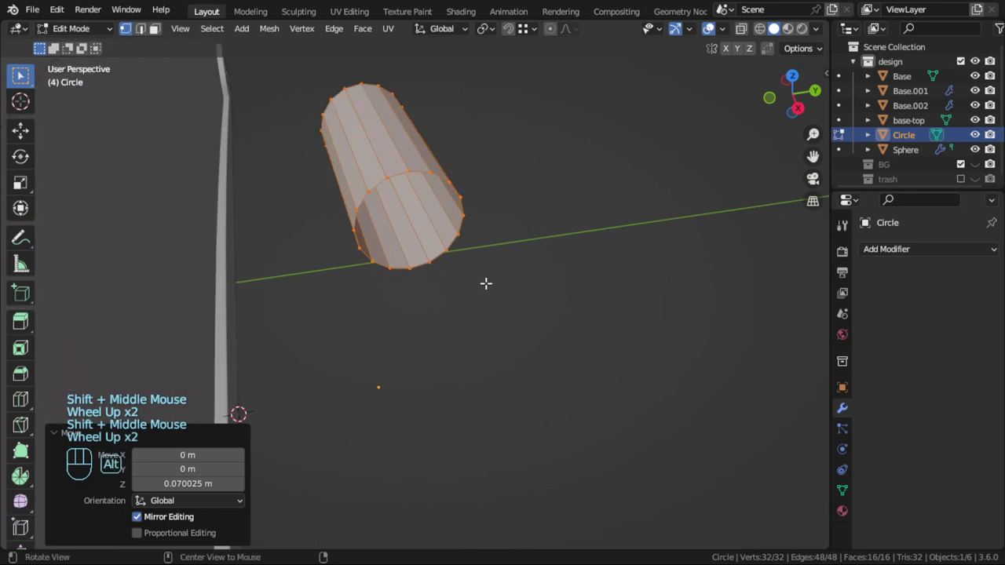
key(alt+e)
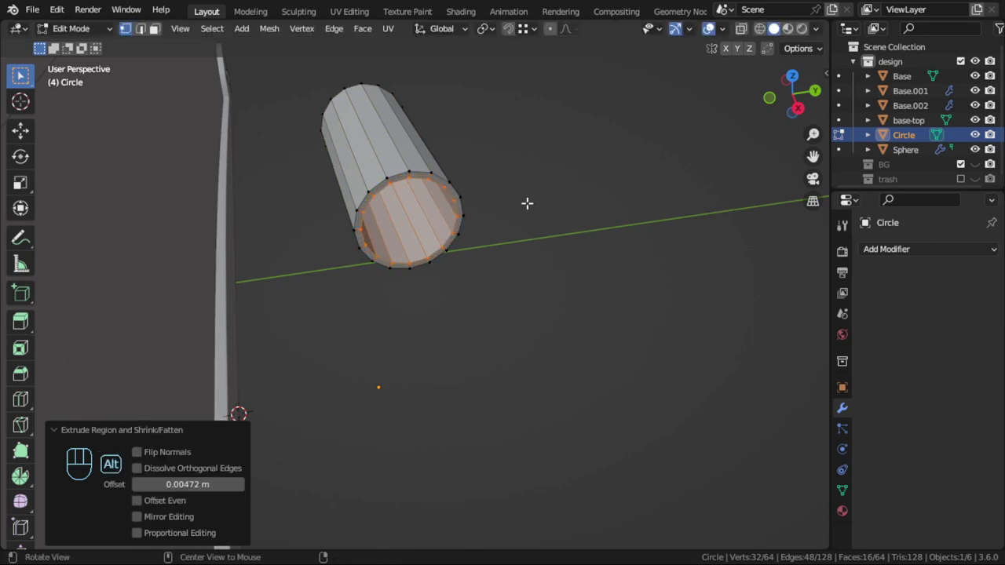
key(alt+e)
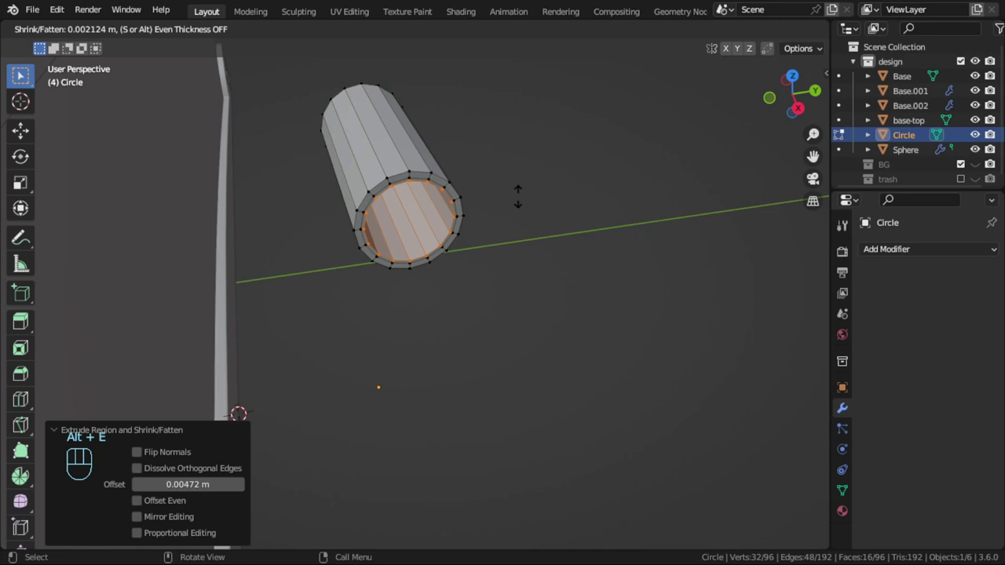
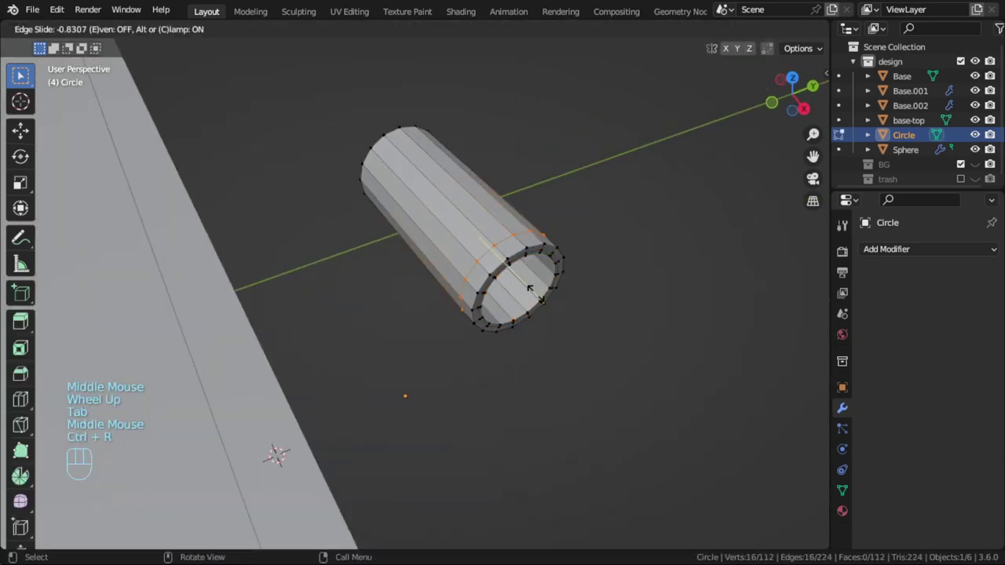
key(ctrl+r)
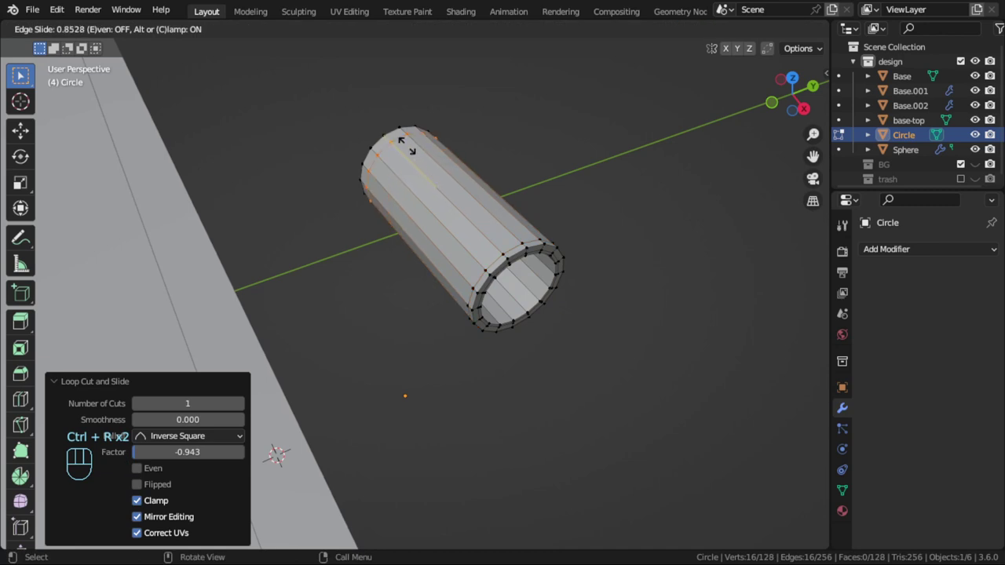
Step: Leave Edit Mode and move the tube toward the case's upper edge
key(Tab)
key(KP_7)
scroll(down, 3)
key(KP_3)
key(z)
drag(413, 226, 440, 318)
key(g)
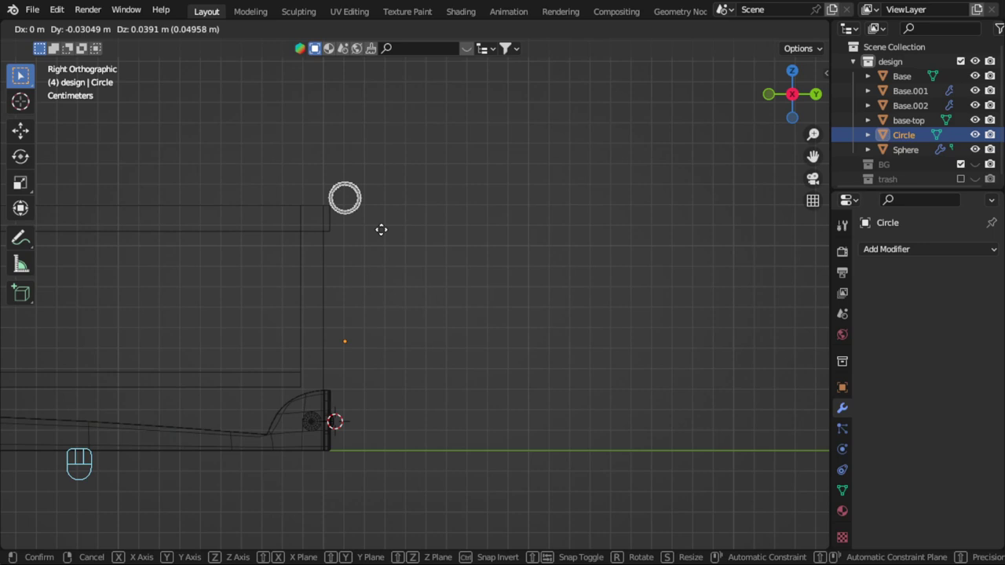
Step: Seat the tube on the upper edge and array it with Relative Offset X 1.2 and Count 4
drag(385, 233, 460, 300)
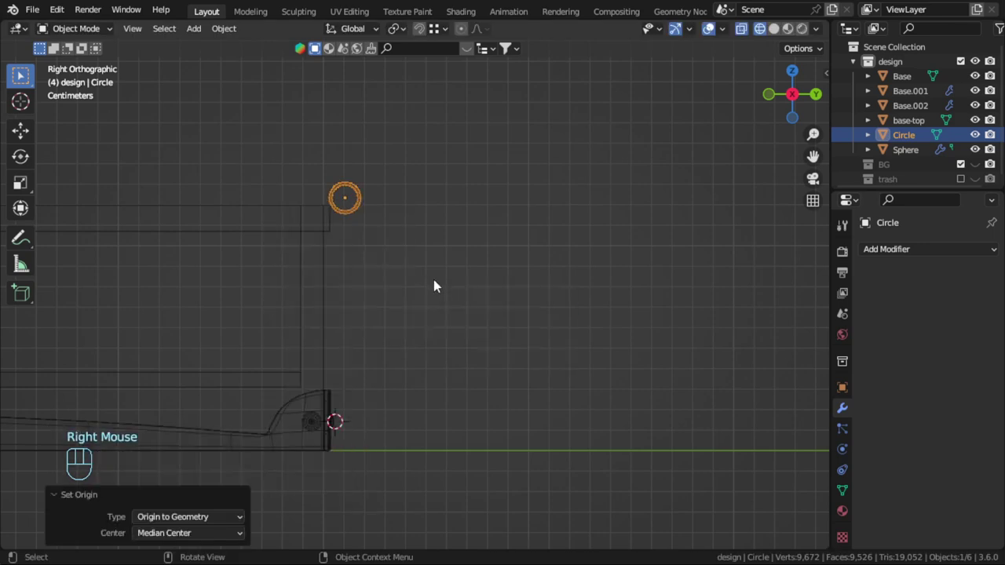
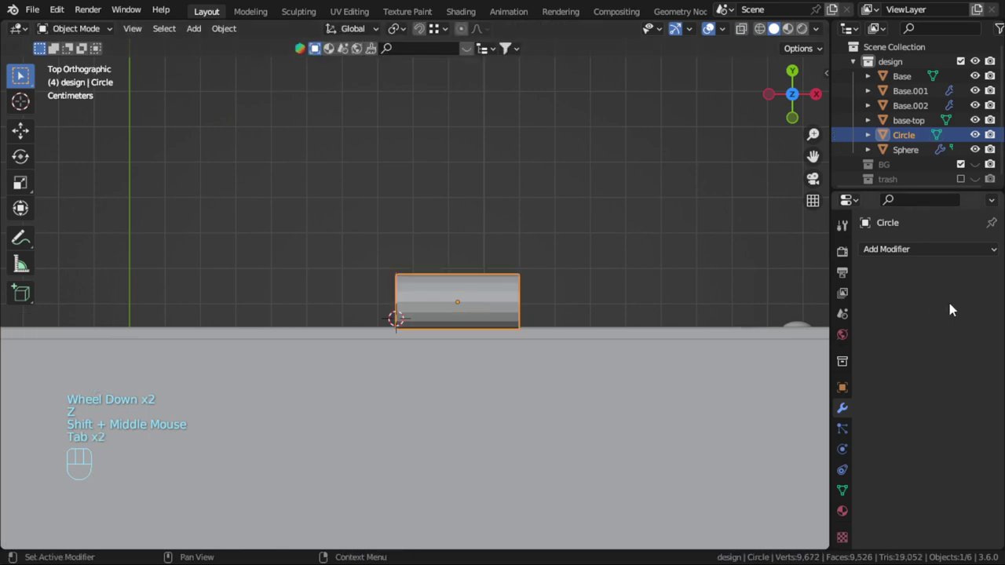
drag(929, 245, 730, 294)
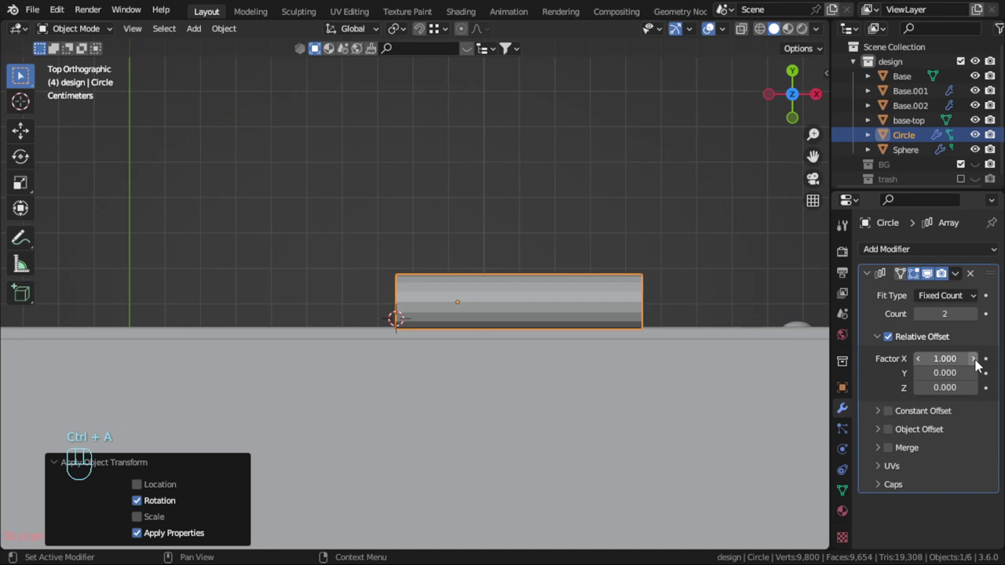
click(981, 367)
click(981, 321)
click(980, 320)
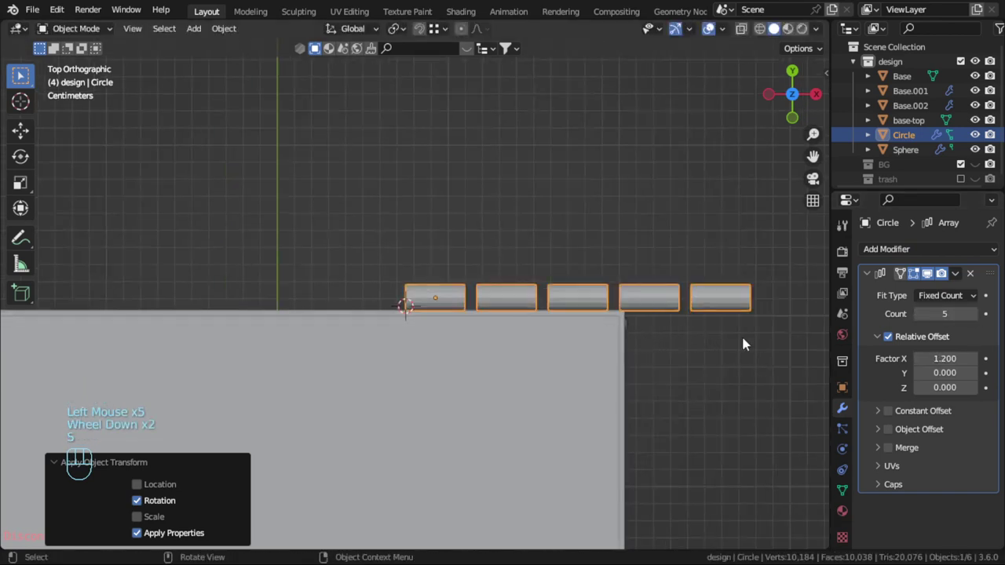
click(921, 320)
scroll(down, 3)
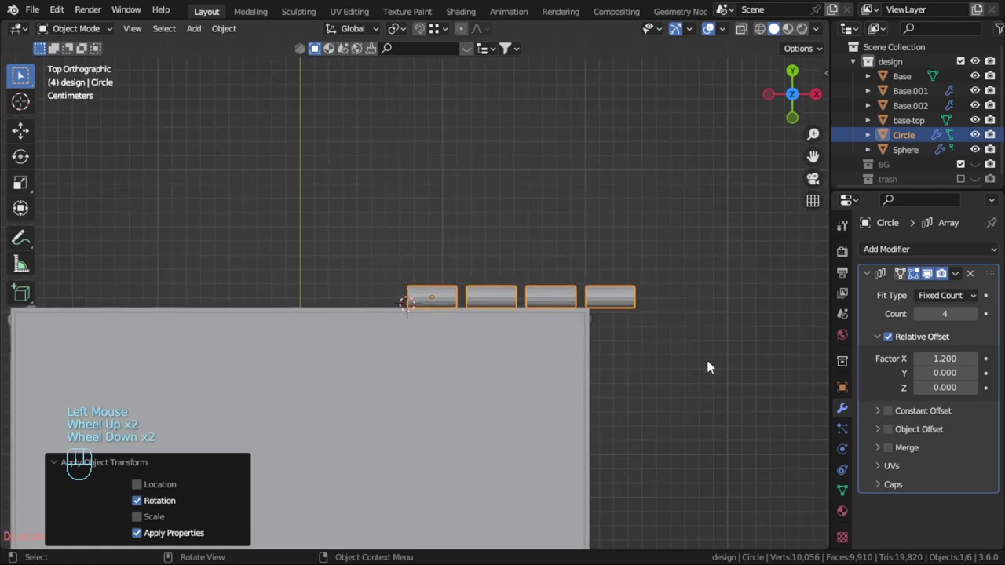
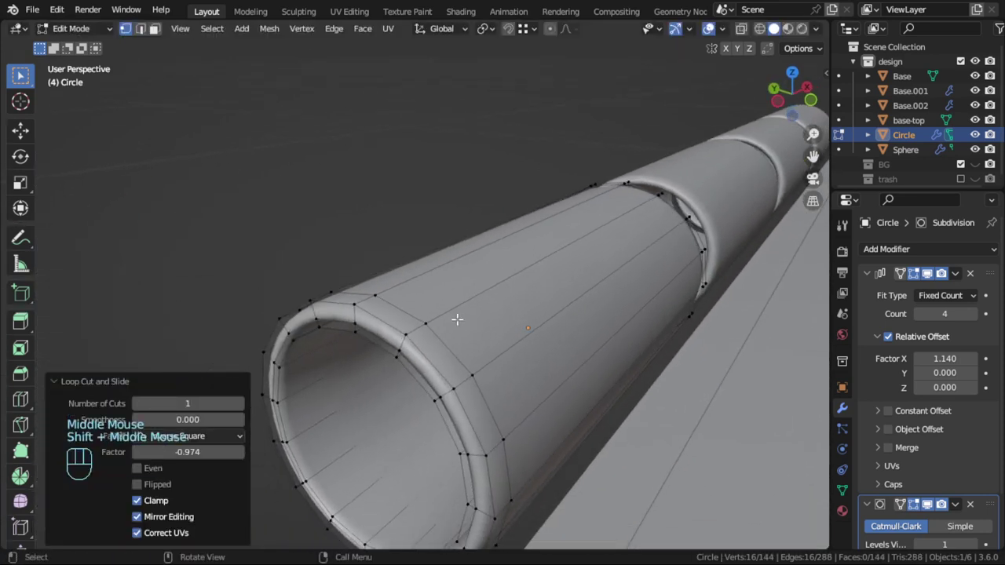
Step: Edge-slide the hinge barrel's loops toward the tube end to sharpen it
key(ctrl+r)
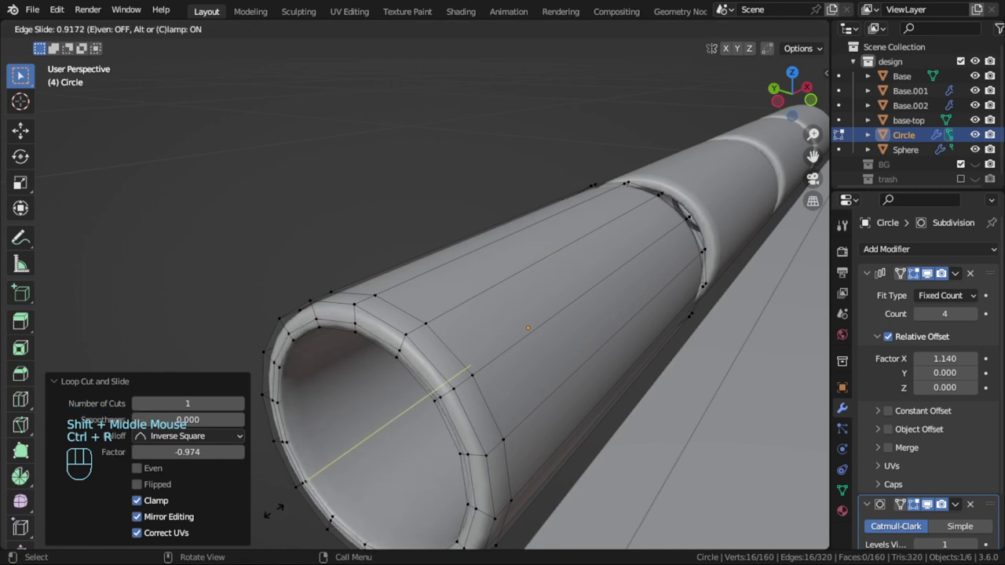
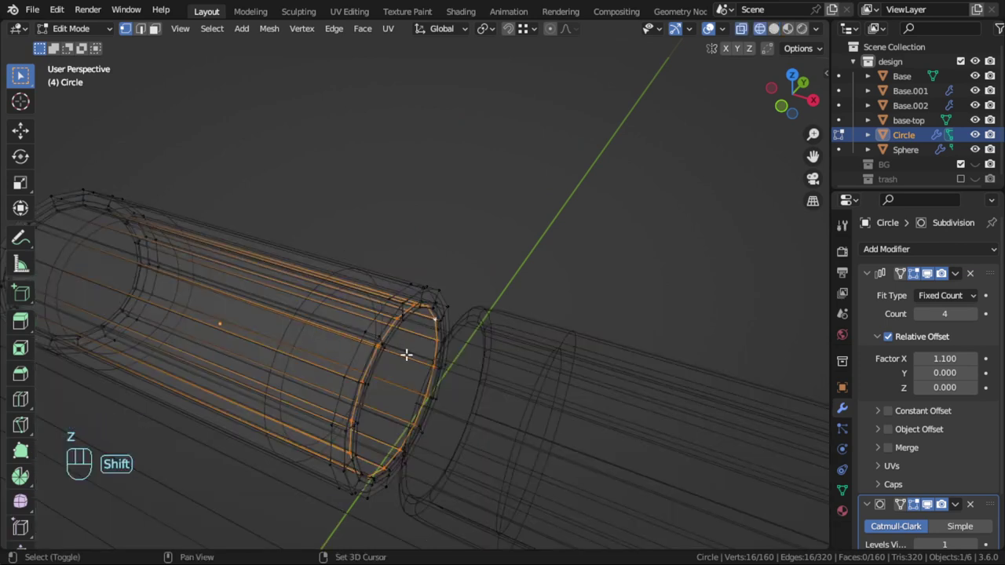
Step: Duplicate a barrel edge loop and separate it into its own Circle.001 pin object
key(shift+d)
key(p)
key(Tab)
click(434, 326)
click(435, 326)
click(975, 274)
click(923, 333)
key(Tab)
scroll(down, 3)
key(1)
Step: Shrink the pin ring slightly and stretch it along X through the hinge barrels
key(a)
scroll(up, 3)
key(s)
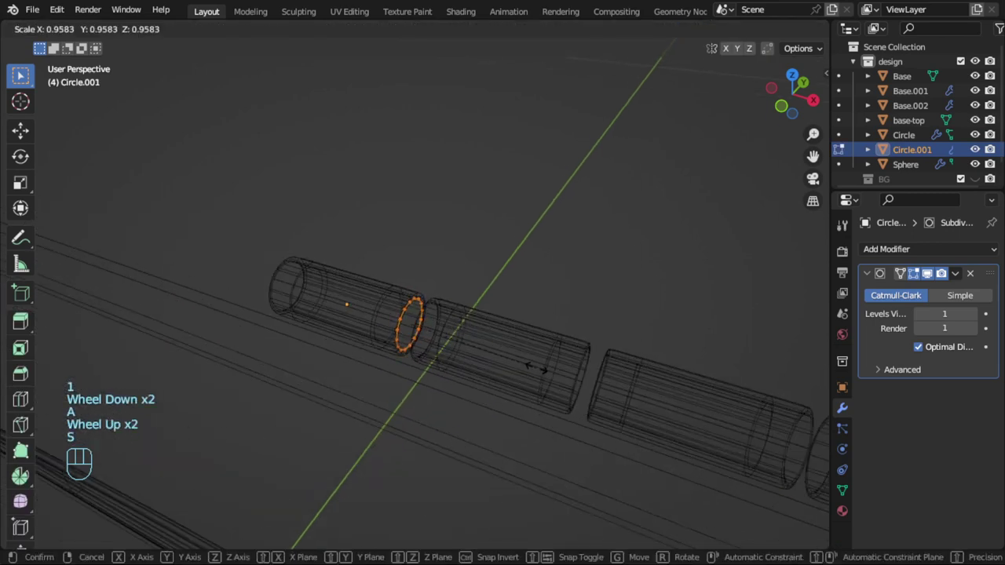
scroll(down, 3)
scroll(up, 3)
key(g)
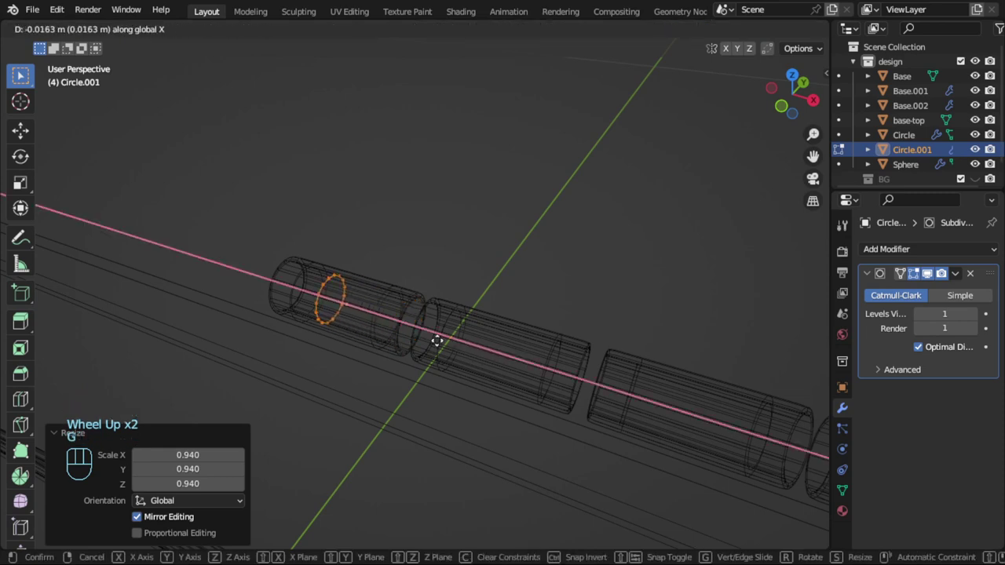
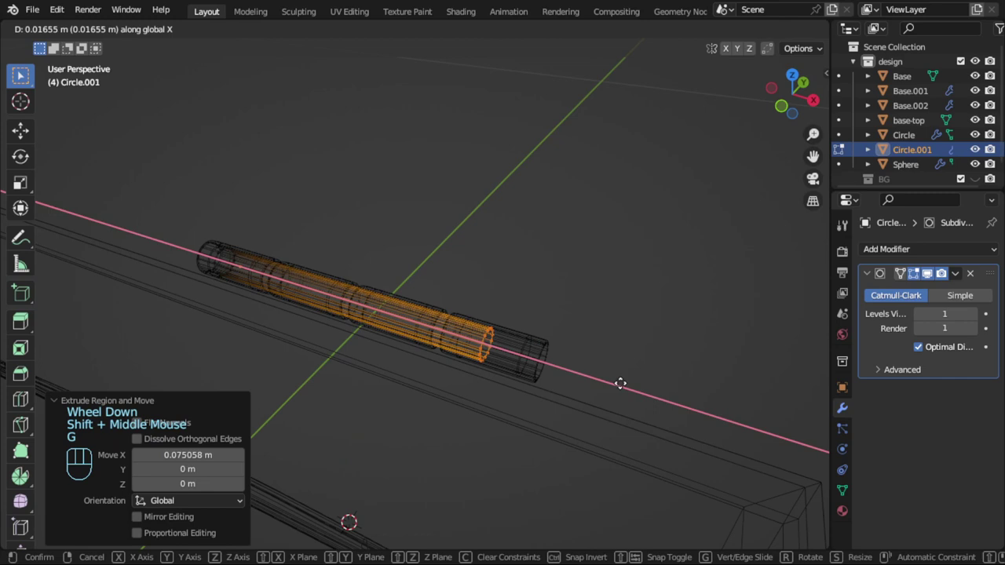
key(z)
Step: Return to Object Mode and smooth-shade the Circle.001 pin
scroll(down, 3)
key(Tab)
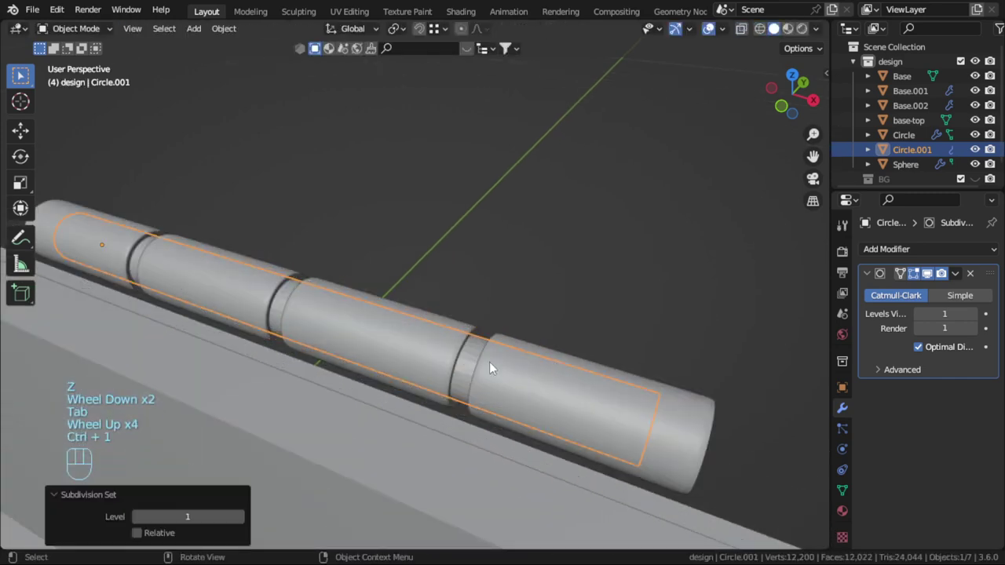
drag(479, 381, 504, 281)
key(alt+a)
Step: Select the hinge pin together with the barrel and view the hinge from the side
scroll(down, 3)
drag(467, 355, 404, 331)
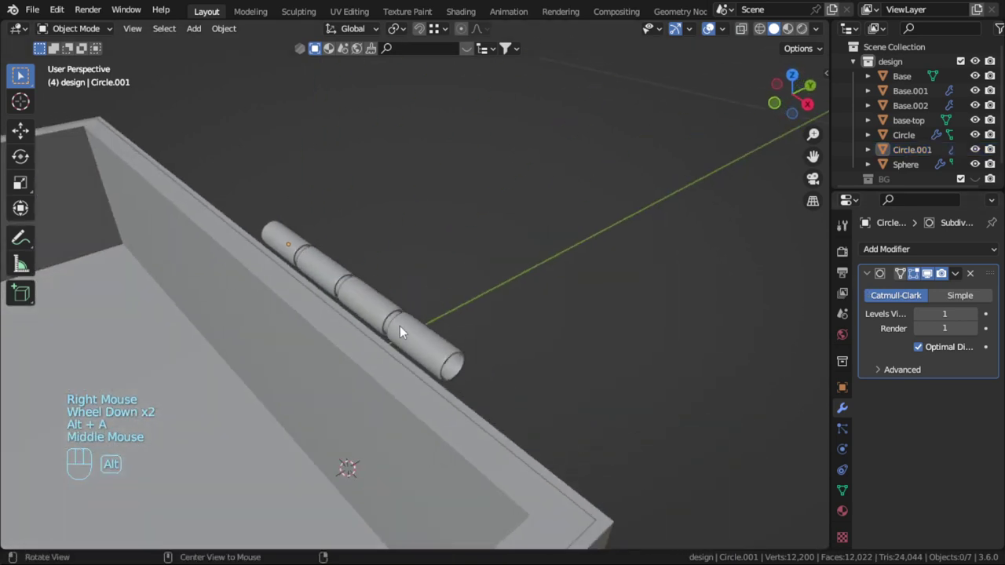
scroll(up, 3)
click(409, 346)
click(368, 348)
key(z)
scroll(up, 3)
drag(291, 284, 387, 348)
scroll(up, 3)
Step: Nudge the pin and barrel along Z into place and check them from the top view
key(g)
scroll(up, 3)
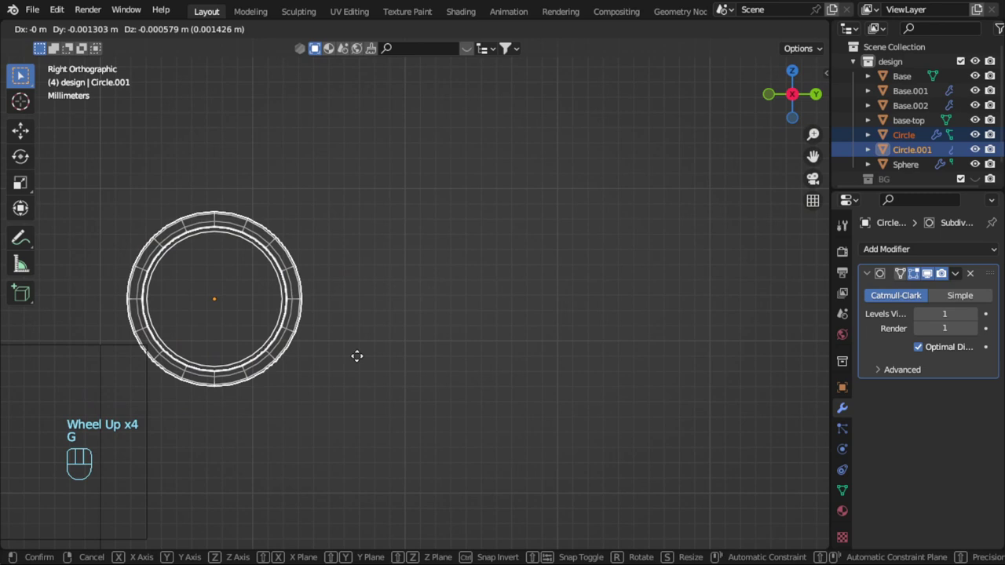
scroll(down, 3)
key(z)
drag(439, 375, 463, 379)
scroll(down, 3)
key(KP_7)
scroll(down, 3)
drag(922, 258, 747, 423)
scroll(down, 3)
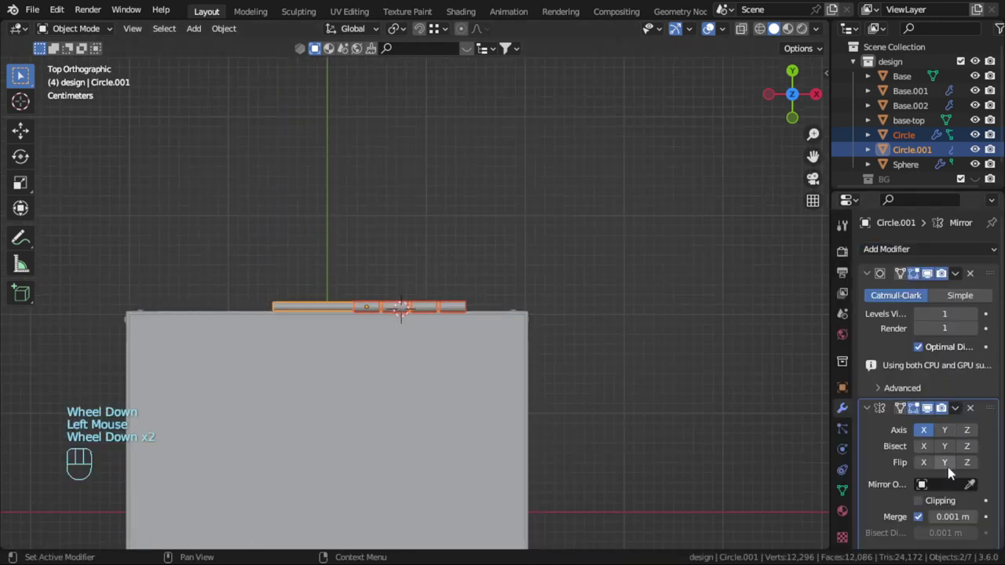
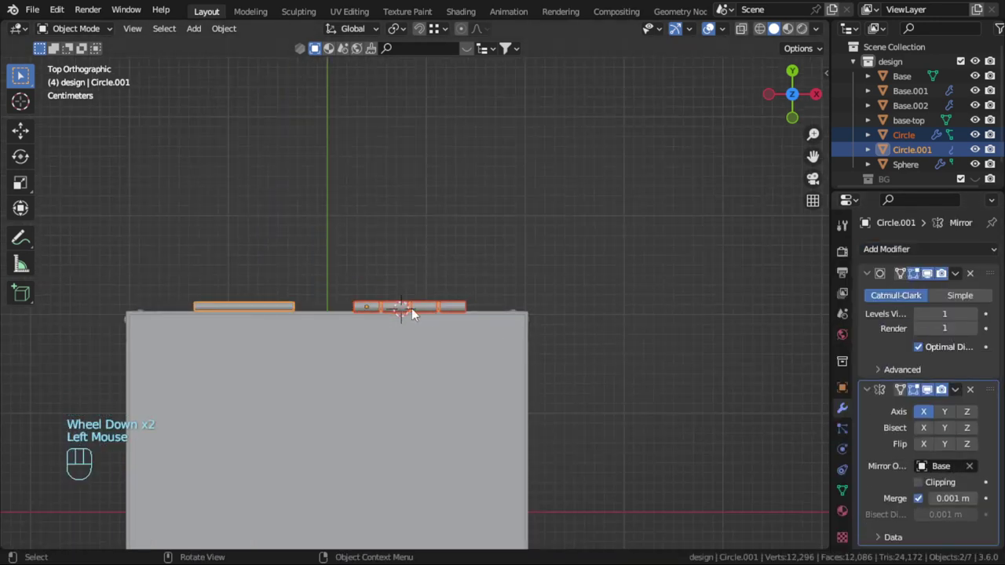
Step: Give the barrel row a Mirror modifier across X centred on Base with merging on
click(417, 309)
click(875, 280)
click(876, 300)
drag(885, 257, 730, 425)
click(944, 395)
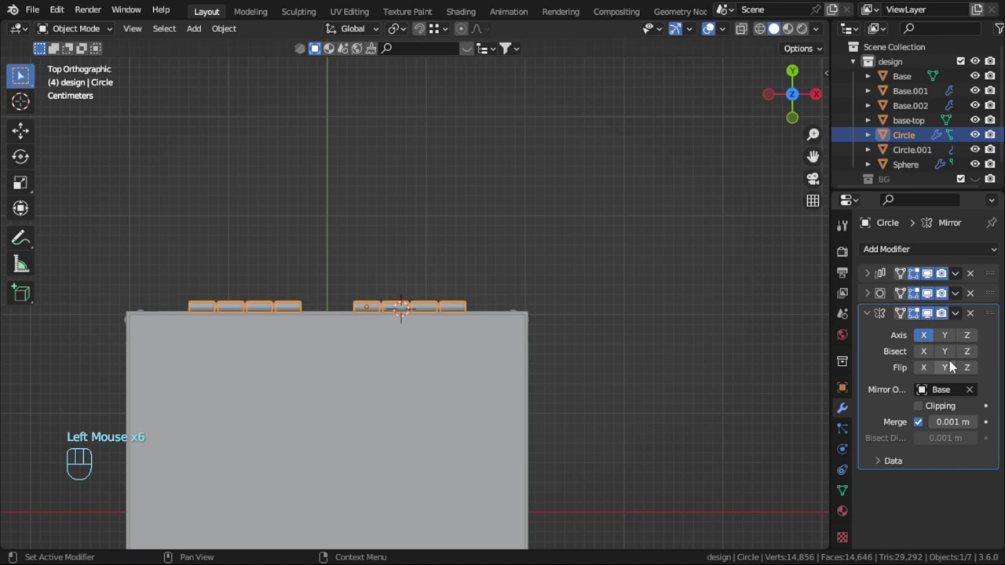
key(alt+a)
drag(408, 314, 311, 224)
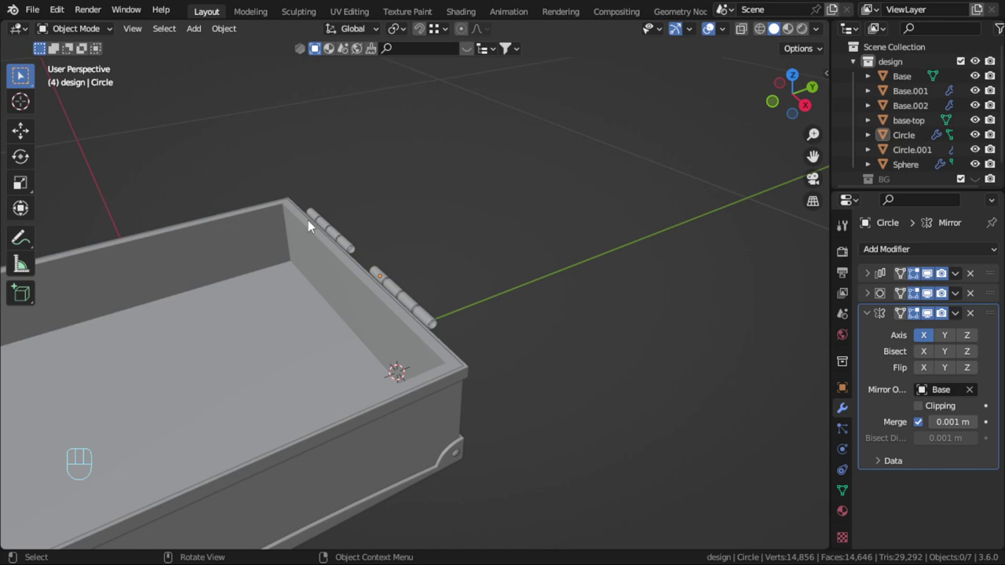
Step: Bring the Base.003 dimpled tray insert with Subdivision Surface into the scene
click(603, 299)
scroll(down, 3)
key(F5)
click(526, 291)
scroll(down, 3)
key(F9)
key(F10)
middle_click(526, 291)
Step: Select the insert tray and raise it along Z into the case
click(374, 312)
scroll(up, 3)
drag(403, 337, 483, 327)
scroll(up, 3)
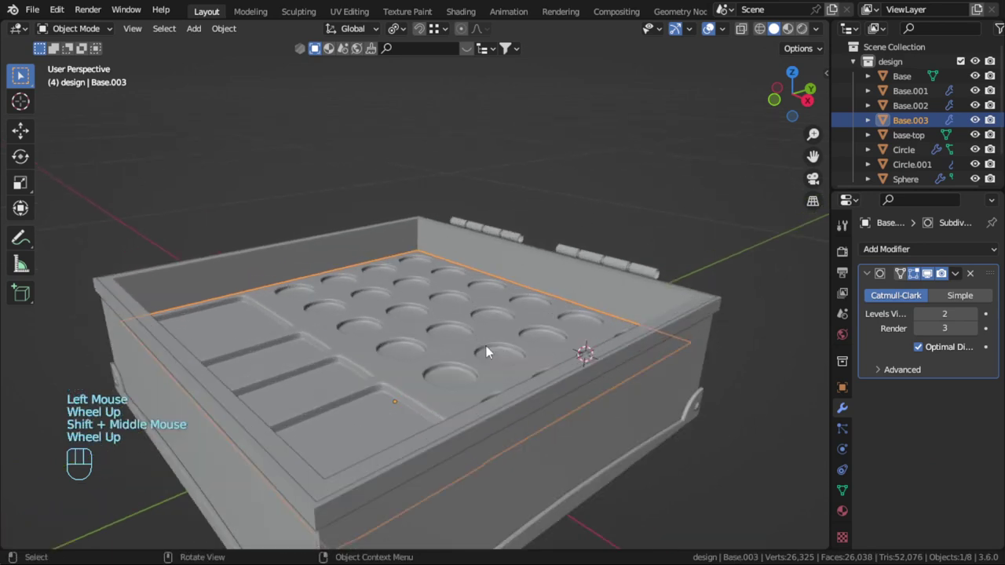
key(g)
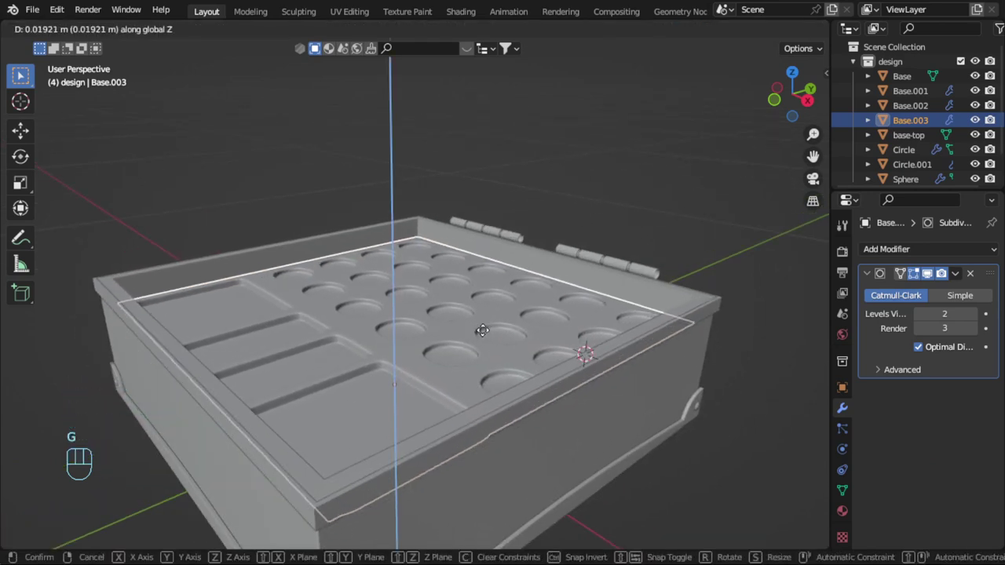
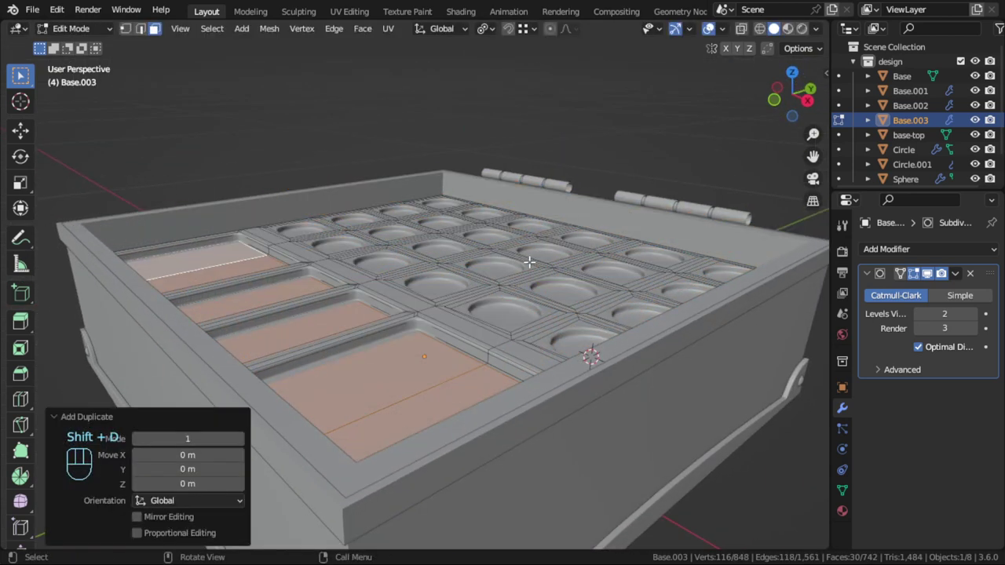
Step: Separate the well fillings into their own object Base.004 and select it
key(p)
key(Tab)
click(456, 372)
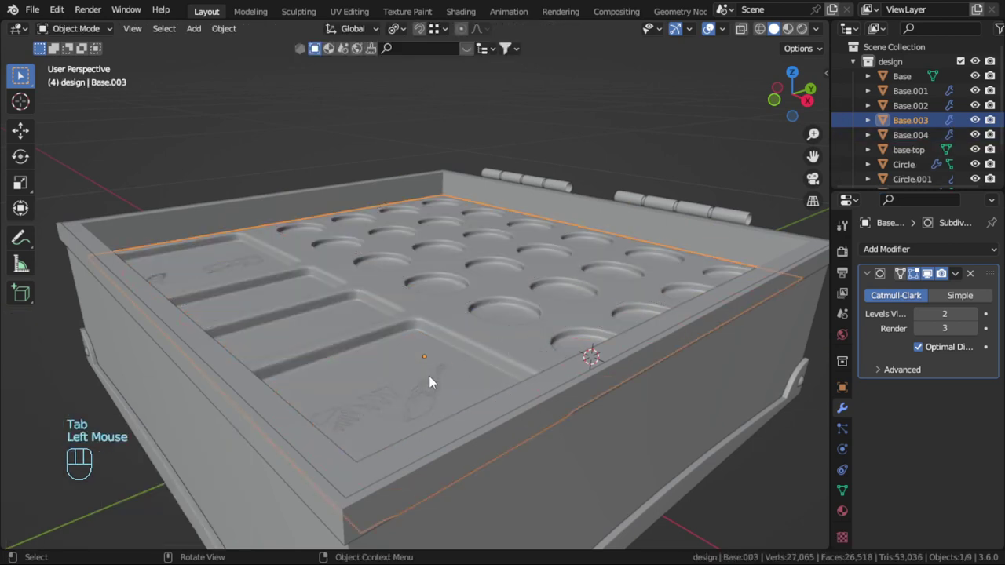
Step: Switch to wireframe shading and lift the fillings slightly along the Z axis
key(z)
click(418, 364)
click(415, 351)
click(420, 347)
key(z)
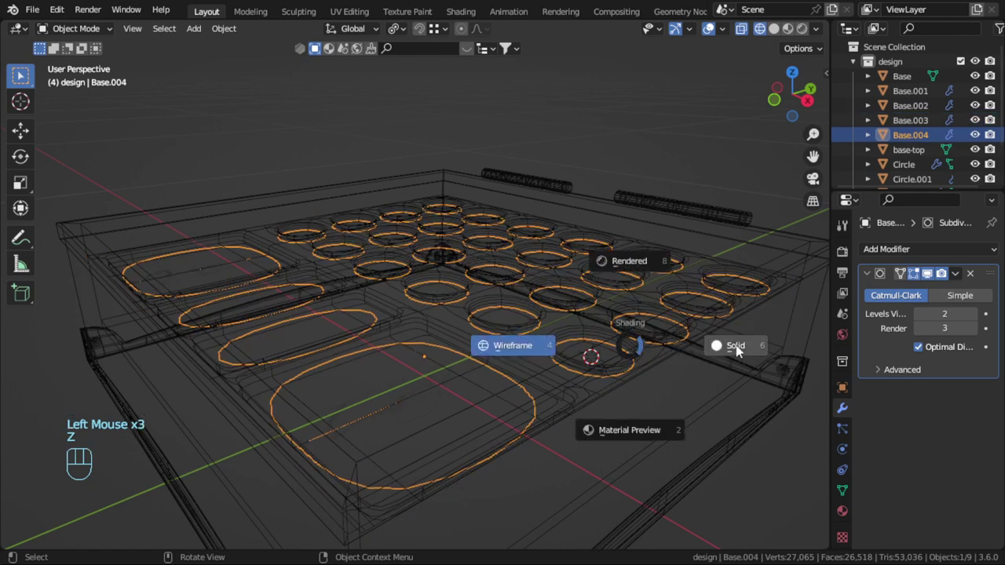
key(g)
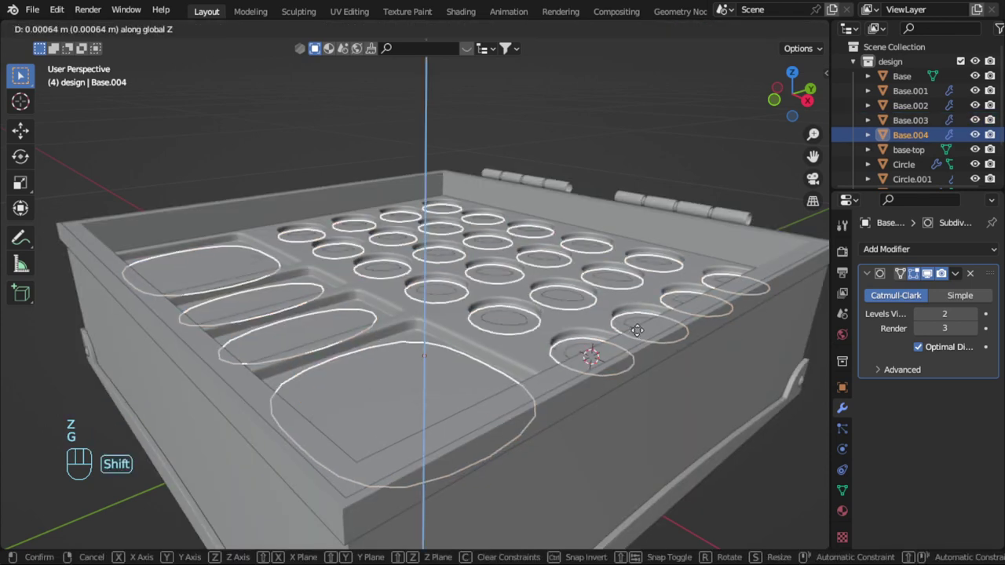
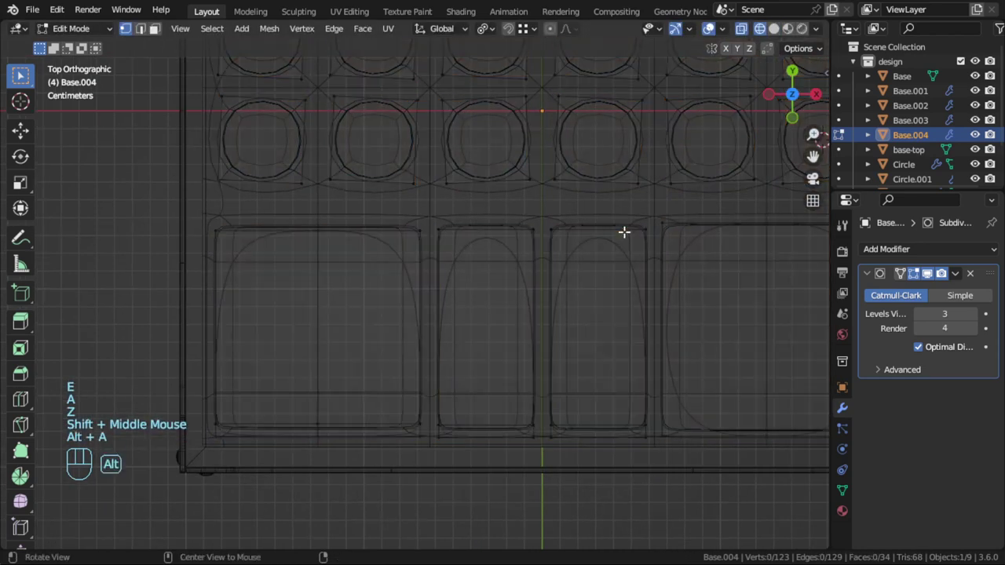
Step: Nudge the filling vertices along Y to refine the well edges and return to Object Mode
key(b)
key(z)
key(e)
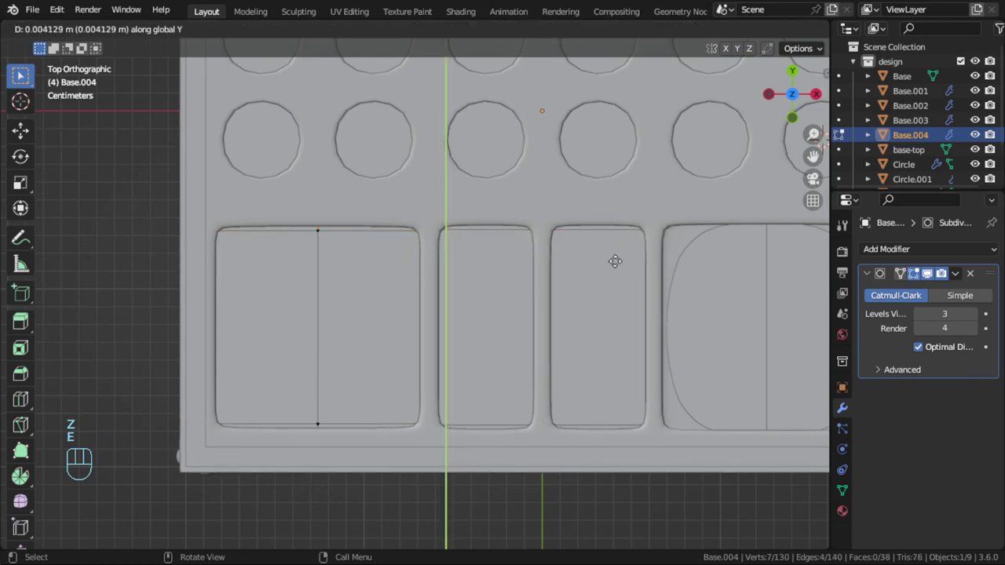
key(Tab)
Step: Bring up the still-empty Material Properties for the fillings
scroll(down, 3)
key(alt+a)
scroll(down, 3)
drag(487, 314, 466, 350)
click(476, 367)
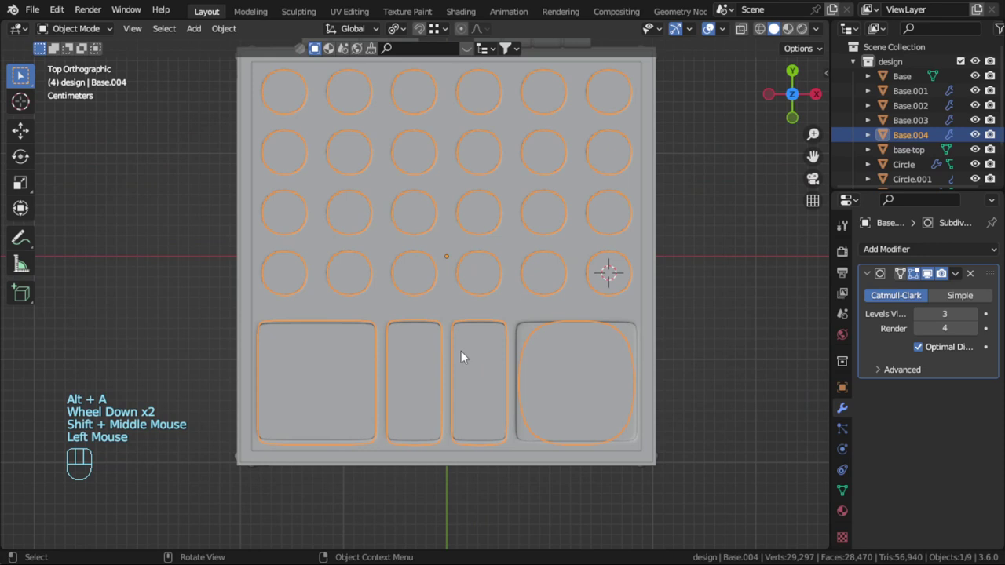
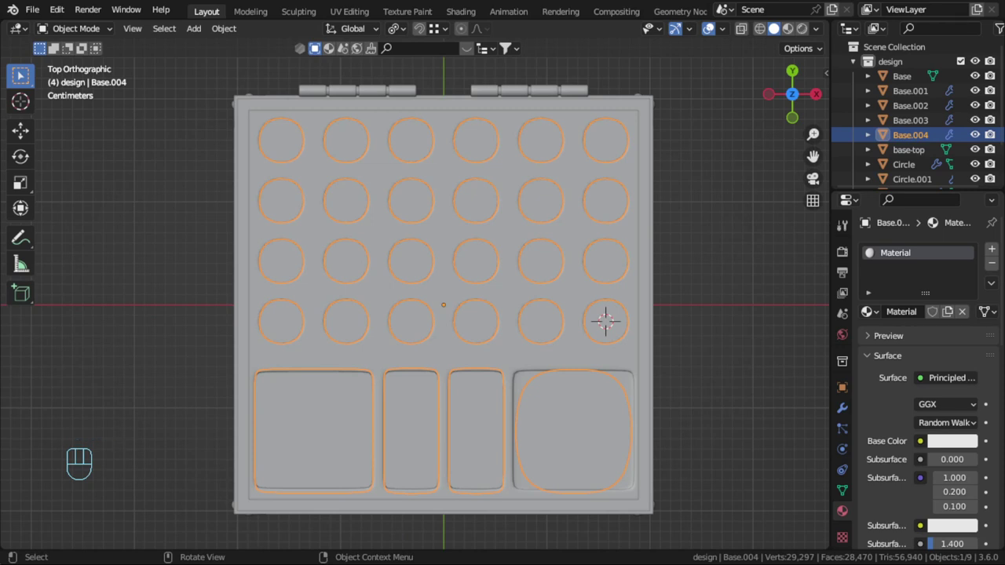
Step: Create a material named glitter with an orange base colour and roughness 0.07
drag(915, 315, 914, 315)
key(t)
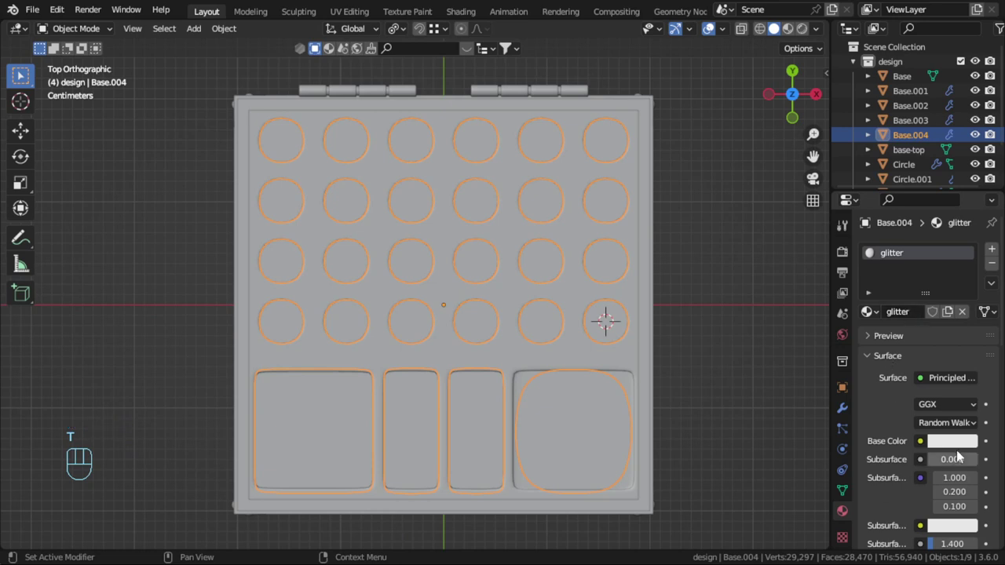
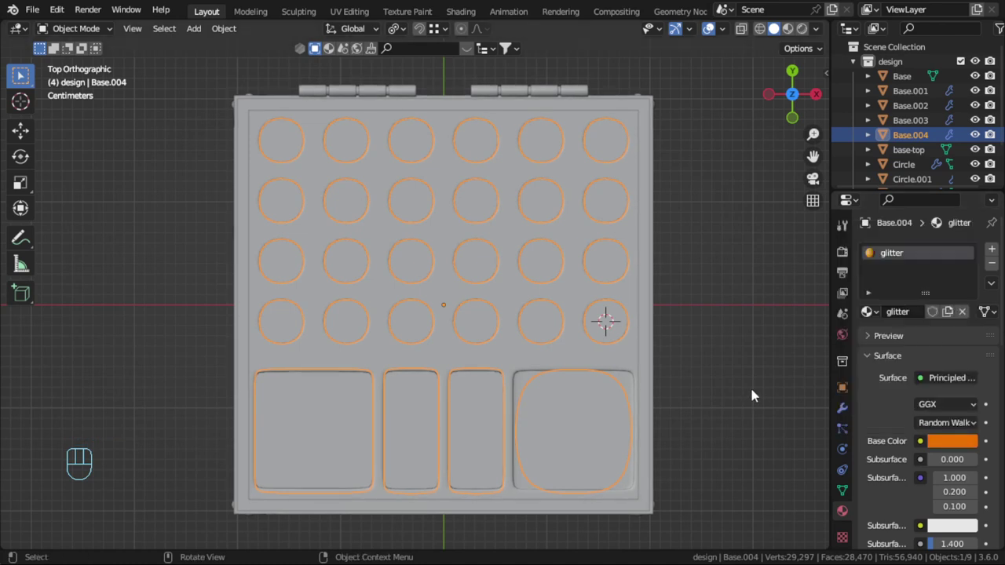
scroll(down, 3)
scroll(down, 3)
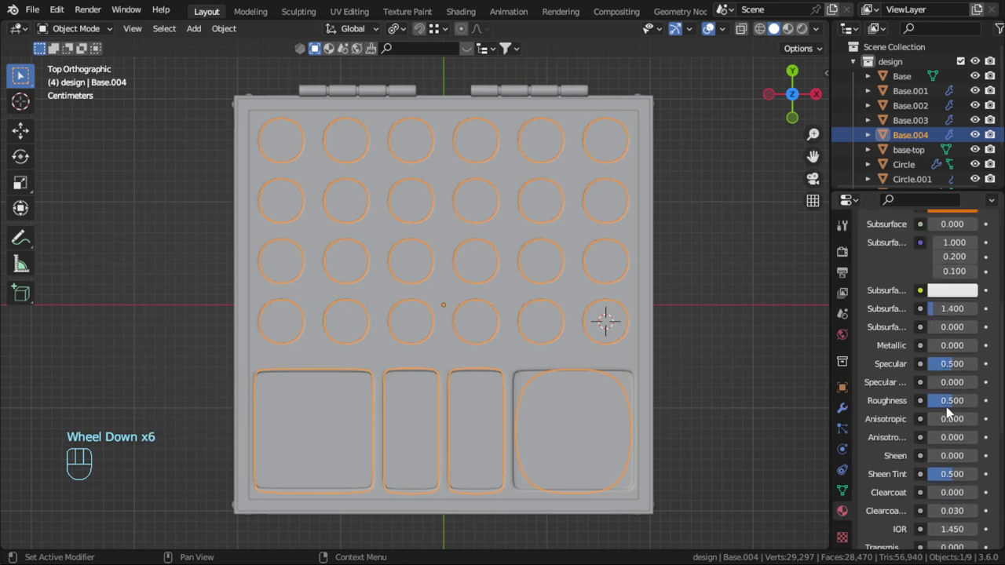
scroll(down, 3)
drag(953, 406, 953, 408)
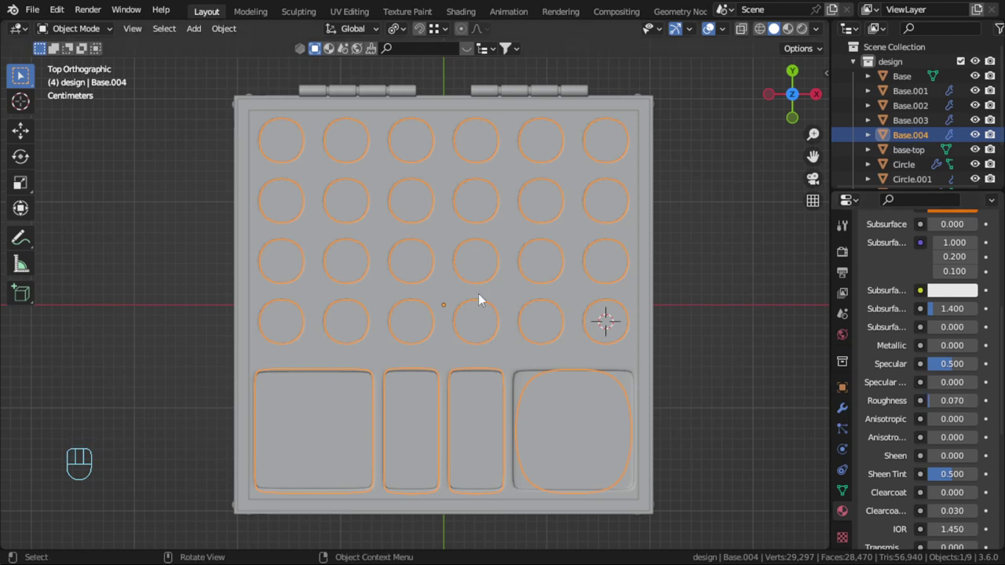
Step: Change an area's editor type toward the shader editor
drag(27, 33, 52, 172)
middle_click(191, 215)
Step: Switch the area to the Shader Editor and add a Noise Texture with Mapping and coordinate nodes
click(362, 248)
key(shift+a)
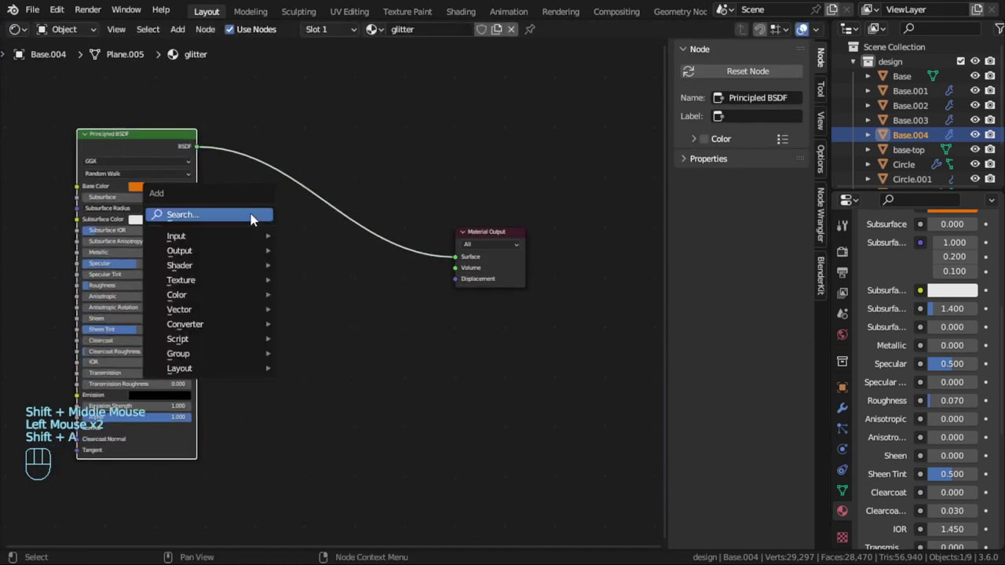
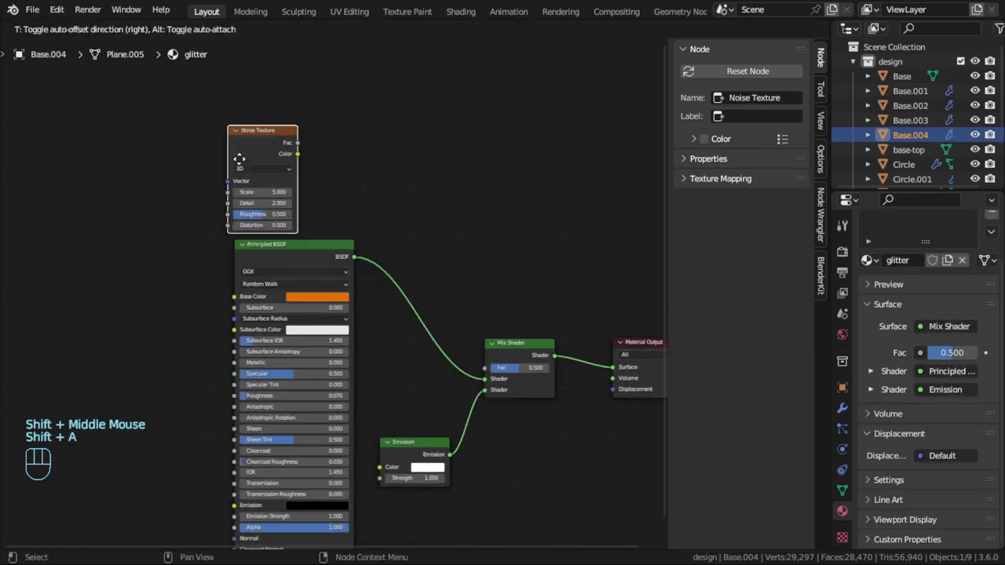
key(ctrl+t)
middle_click(183, 279)
Step: Arrange the noise nodes and search the add-node list for a Color Ramp
drag(178, 242, 368, 201)
middle_click(368, 201)
drag(241, 178, 353, 160)
key(shift+a)
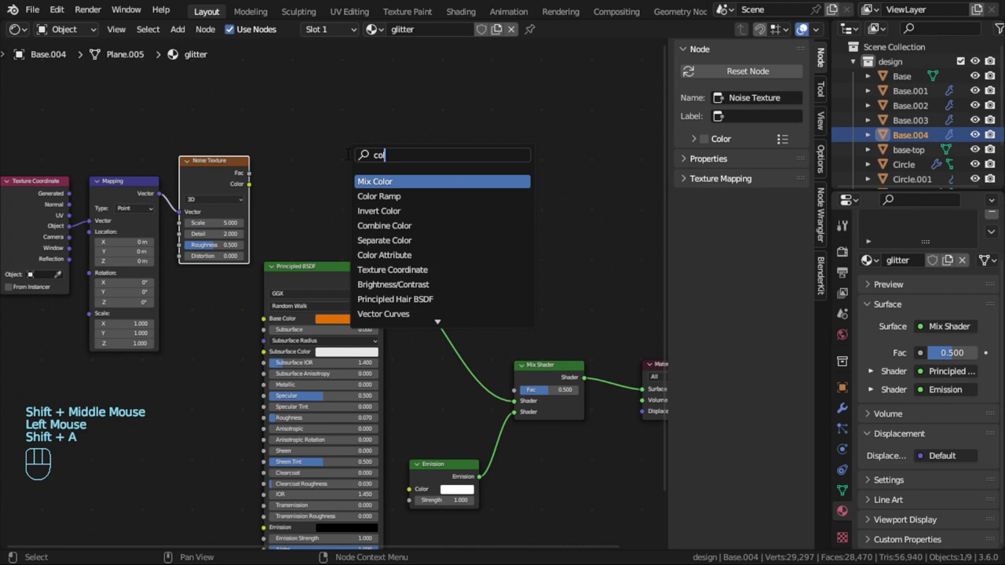
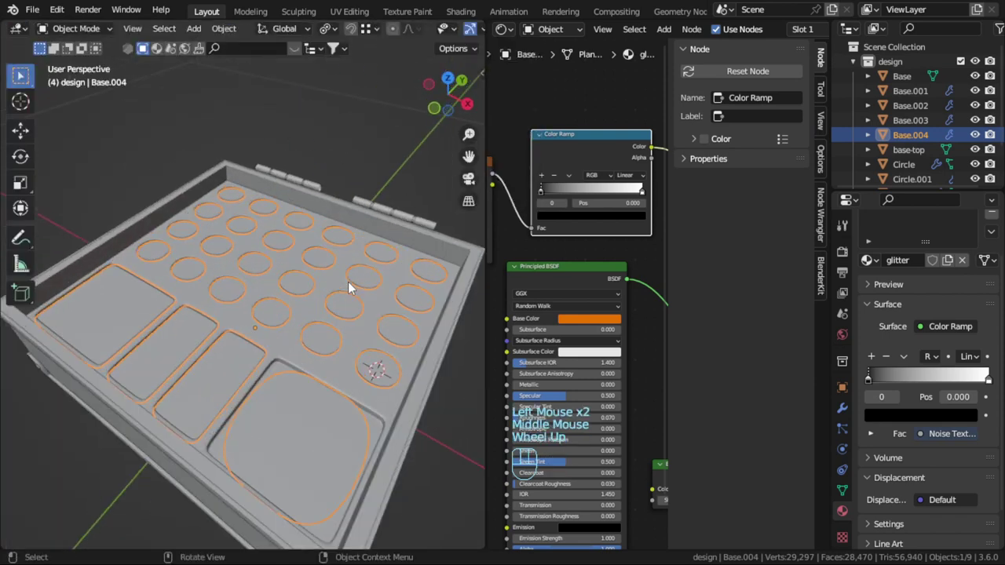
Step: Isolate the tray insert in local view to preview the speckle ramp
scroll(down, 3)
click(374, 182)
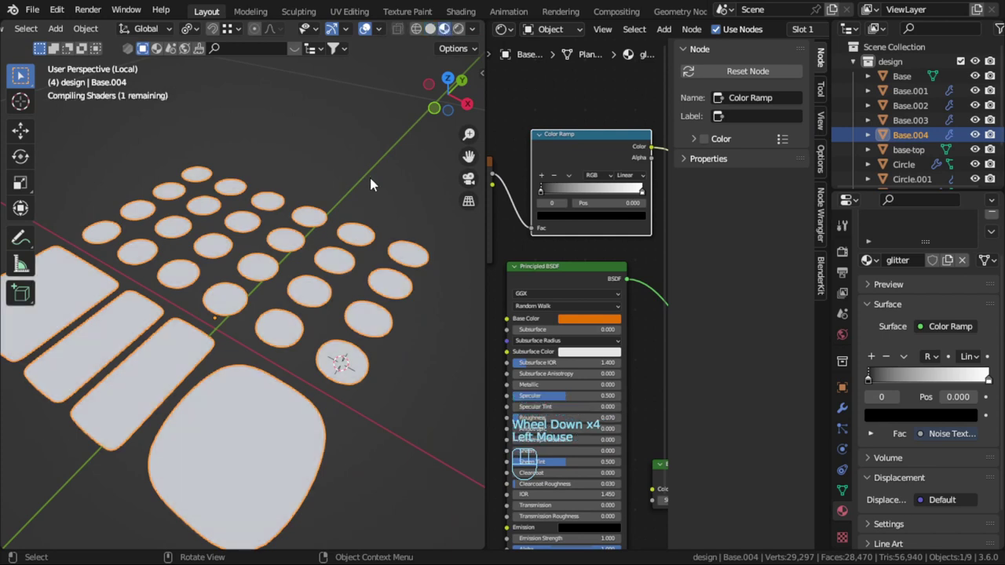
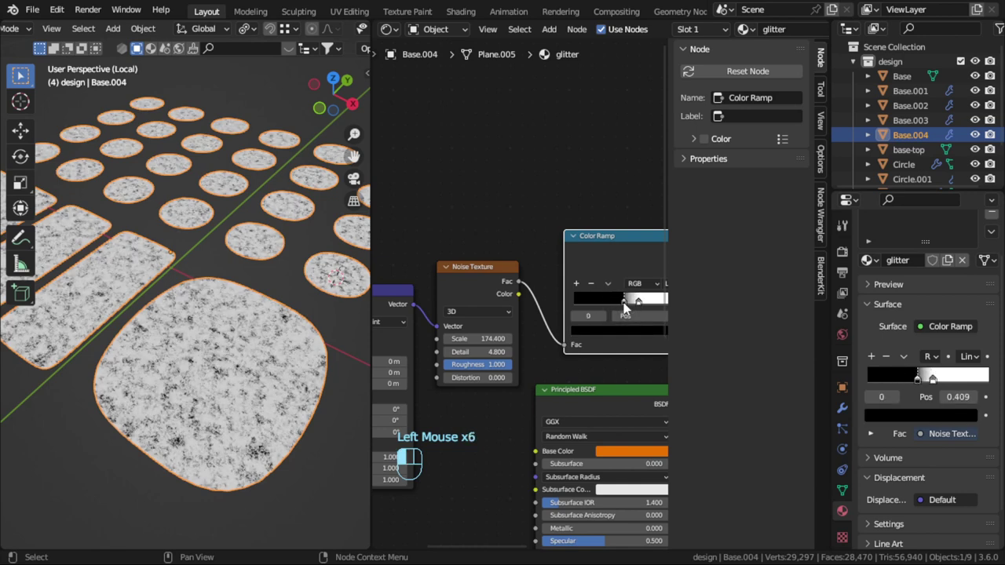
Step: Frame the node tree and link the Color Ramp into the Mix Shader's Fac
click(643, 306)
click(626, 304)
drag(635, 306, 630, 307)
click(624, 309)
scroll(down, 3)
middle_click(601, 361)
click(610, 406)
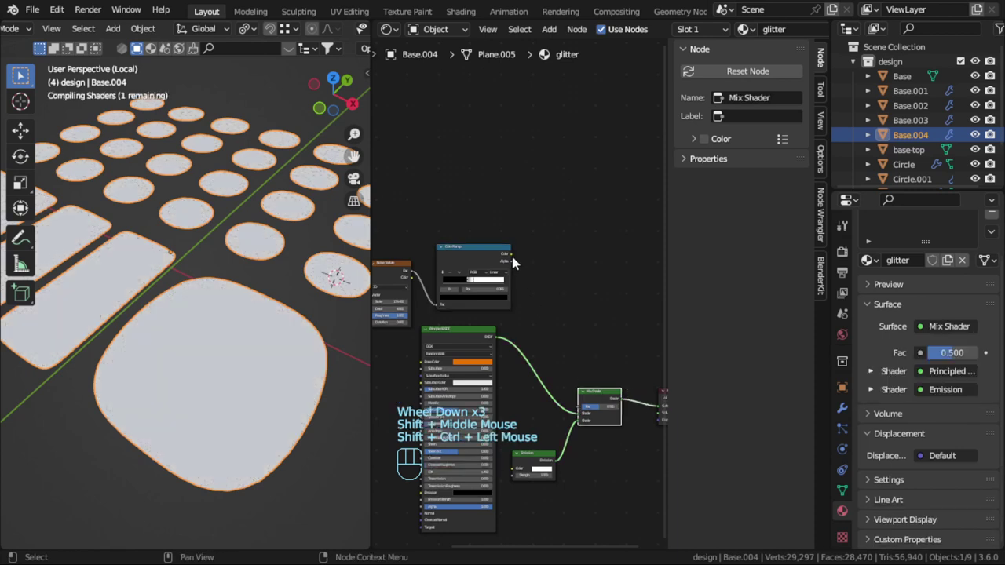
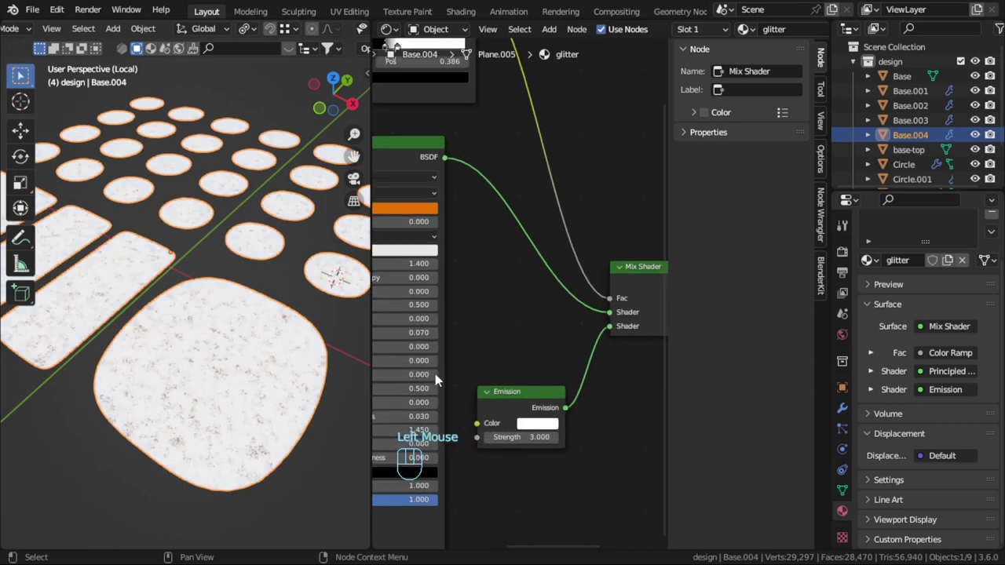
Step: Plug Emission into the first Mix input and Principled BSDF into the second for orange speckles
click(616, 321)
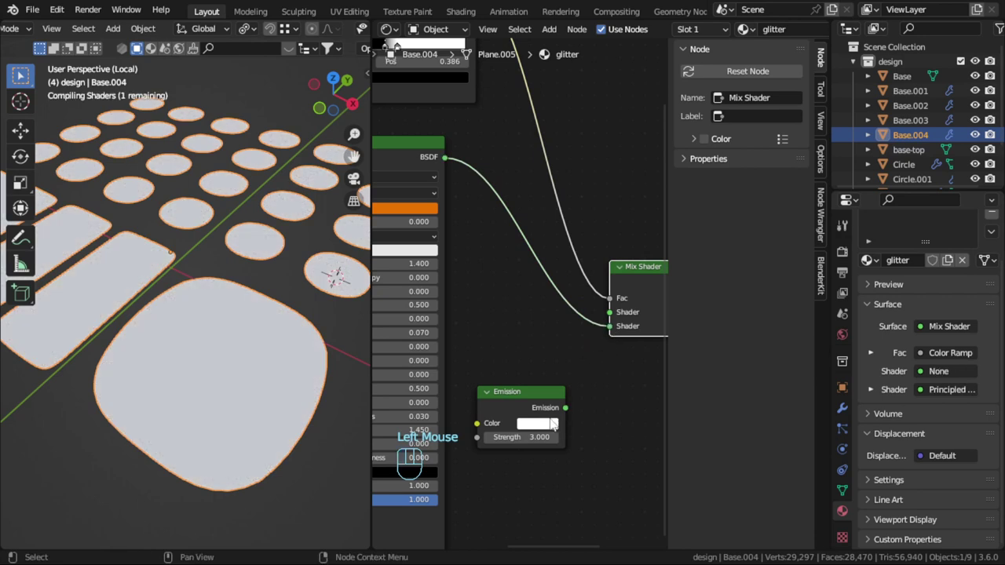
drag(577, 407, 618, 324)
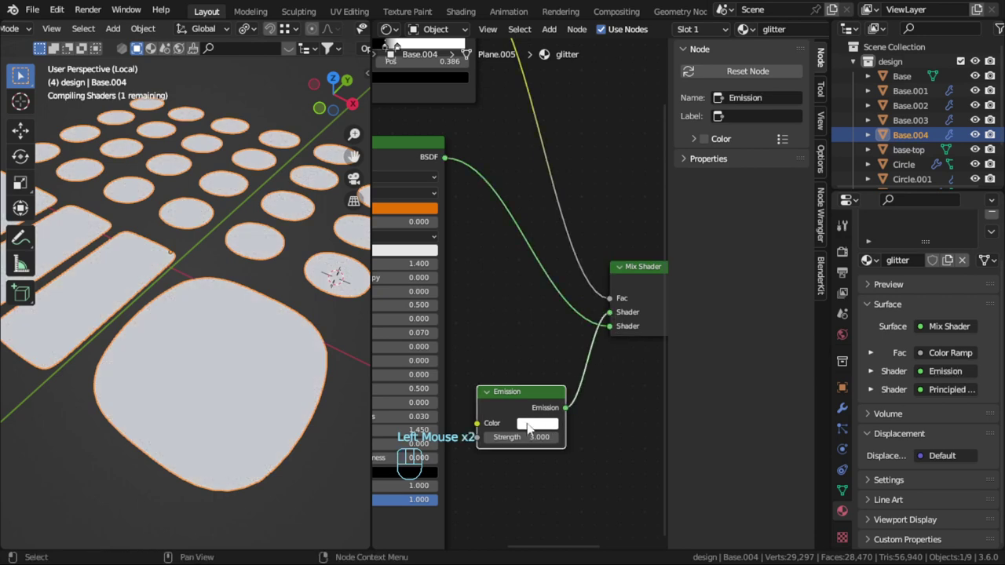
drag(545, 428, 577, 473)
scroll(up, 3)
scroll(down, 3)
scroll(down, 3)
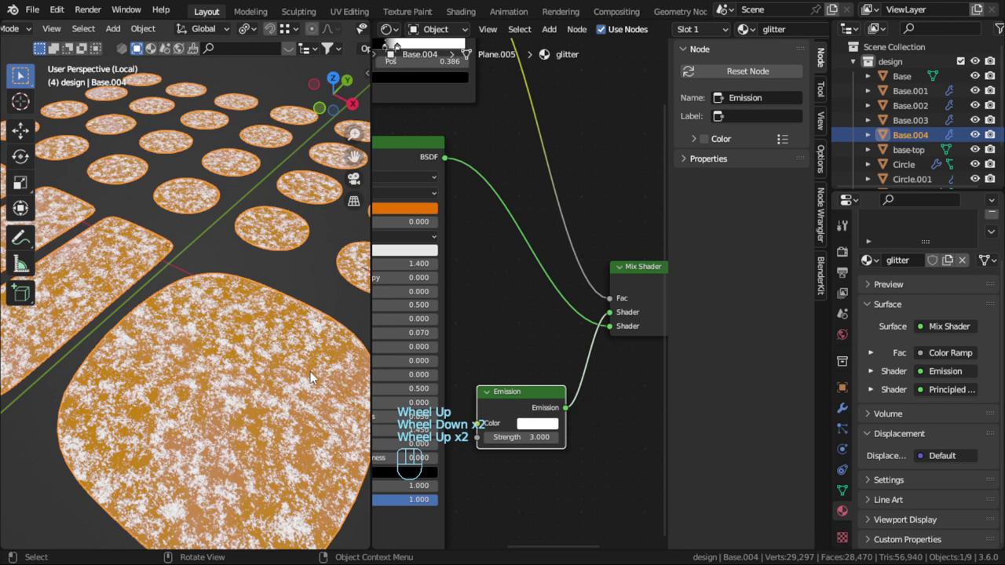
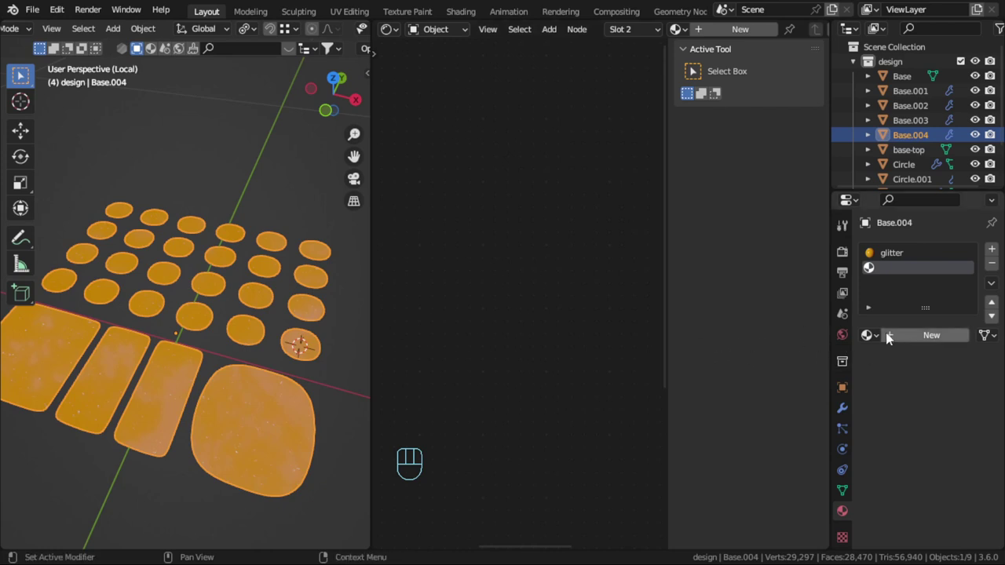
Step: Duplicate glitter into a new slot, recolour its emission purple and target a well
click(891, 337)
click(876, 339)
click(923, 337)
key(Tab)
click(492, 384)
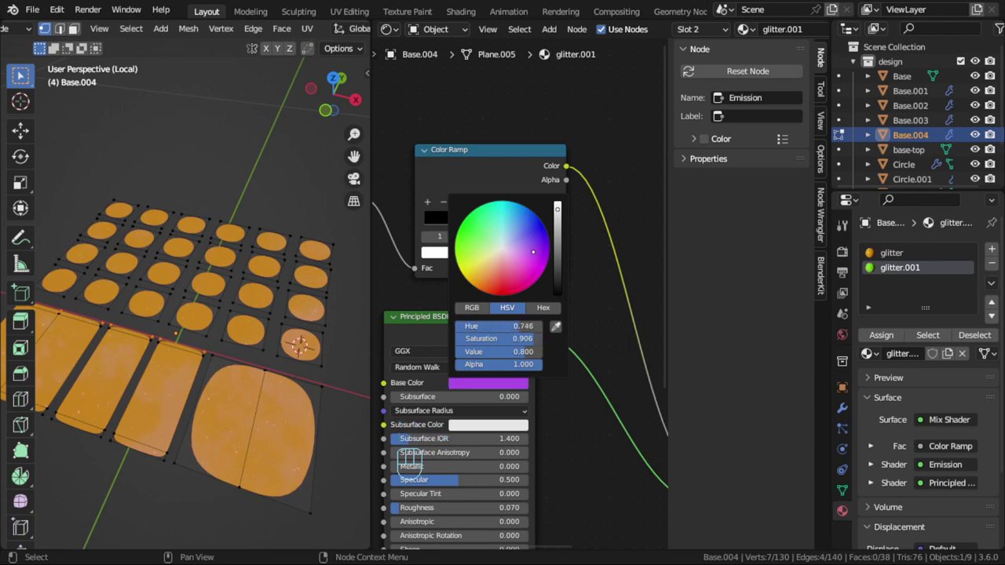
click(995, 253)
drag(883, 356, 951, 357)
Step: Add another slot with a magenta glitter copy for a further well
click(489, 384)
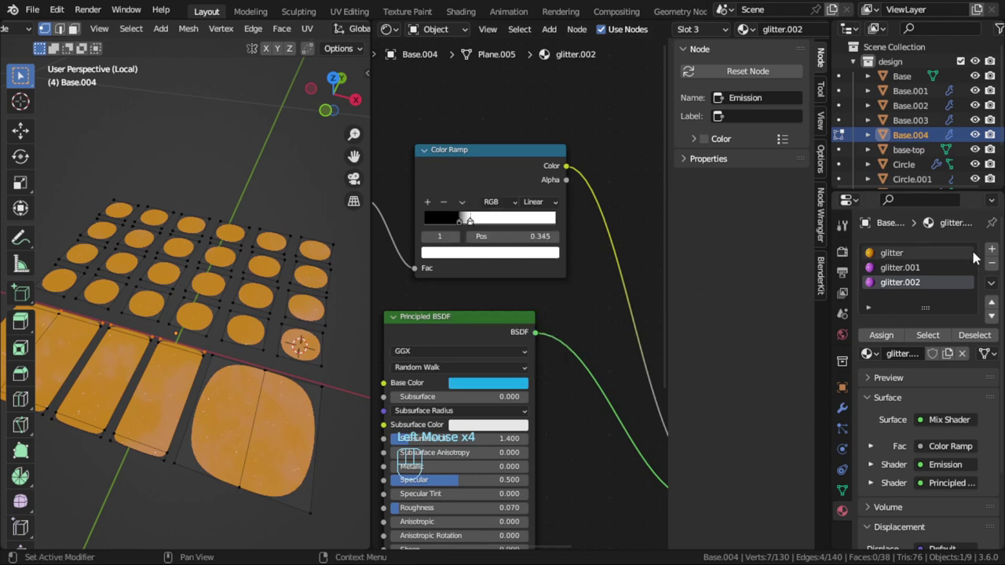
click(996, 252)
click(882, 355)
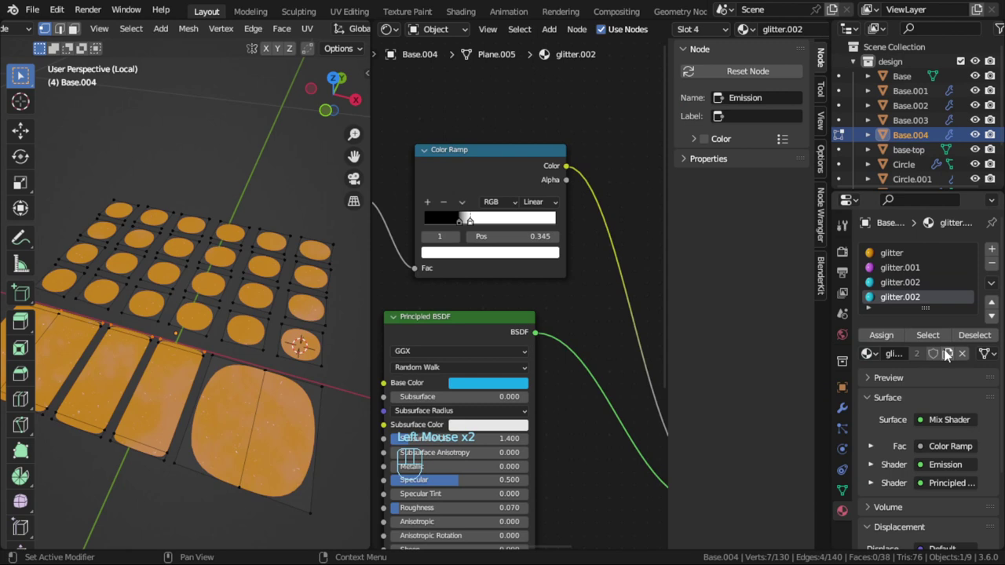
click(951, 356)
click(519, 390)
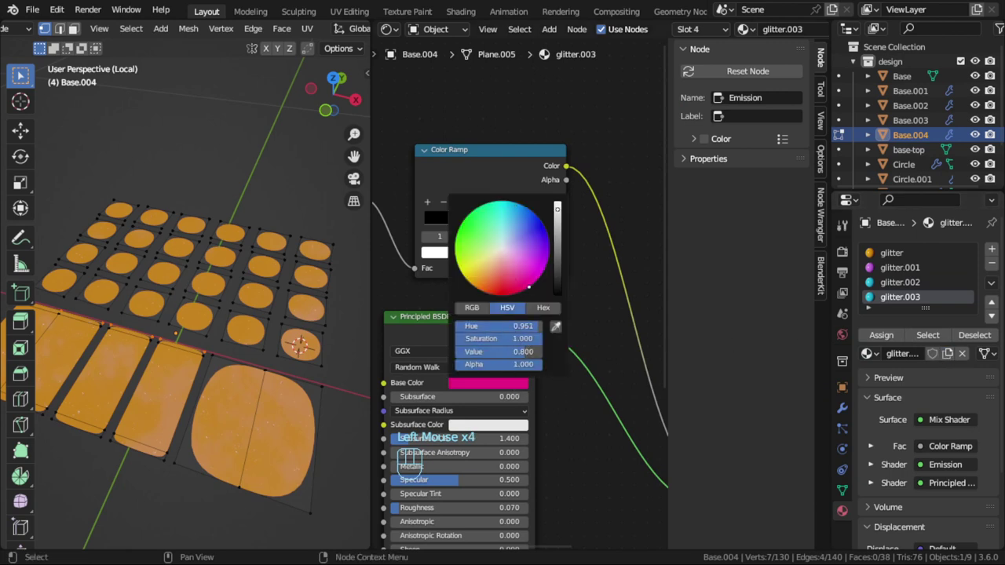
drag(998, 252, 947, 364)
Step: Add a fifth glitter copy with a teal emission colour
click(518, 384)
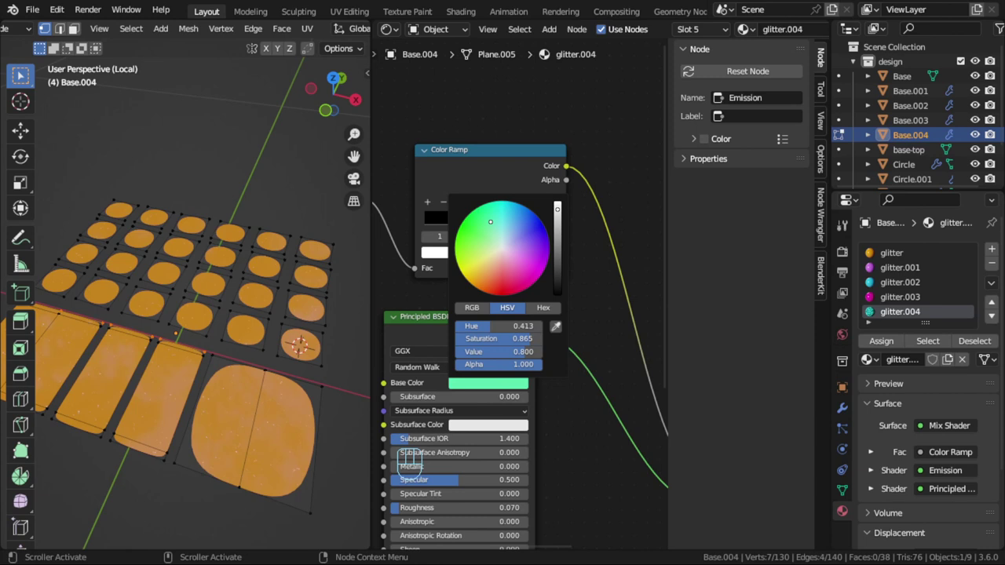
click(995, 254)
drag(883, 360, 951, 364)
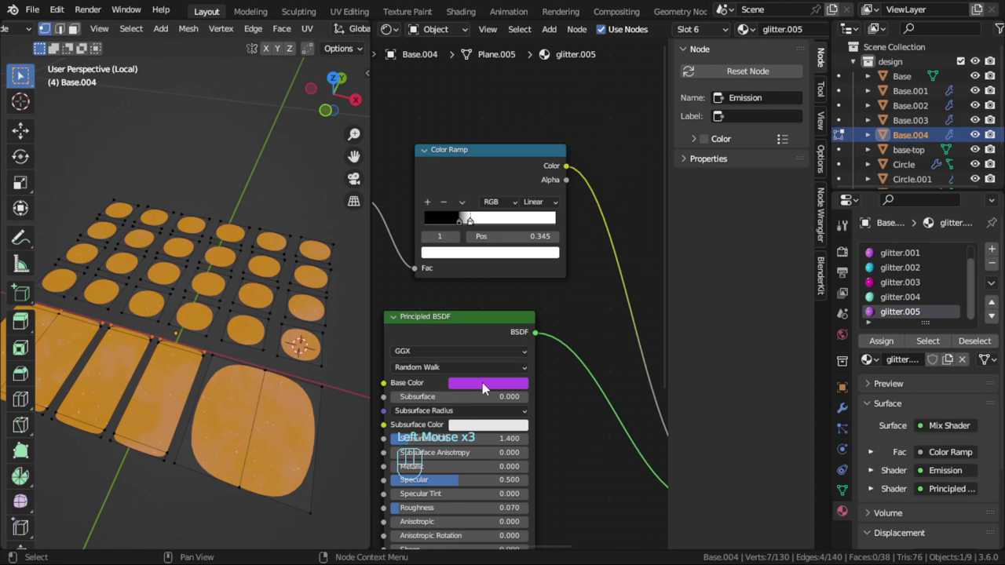
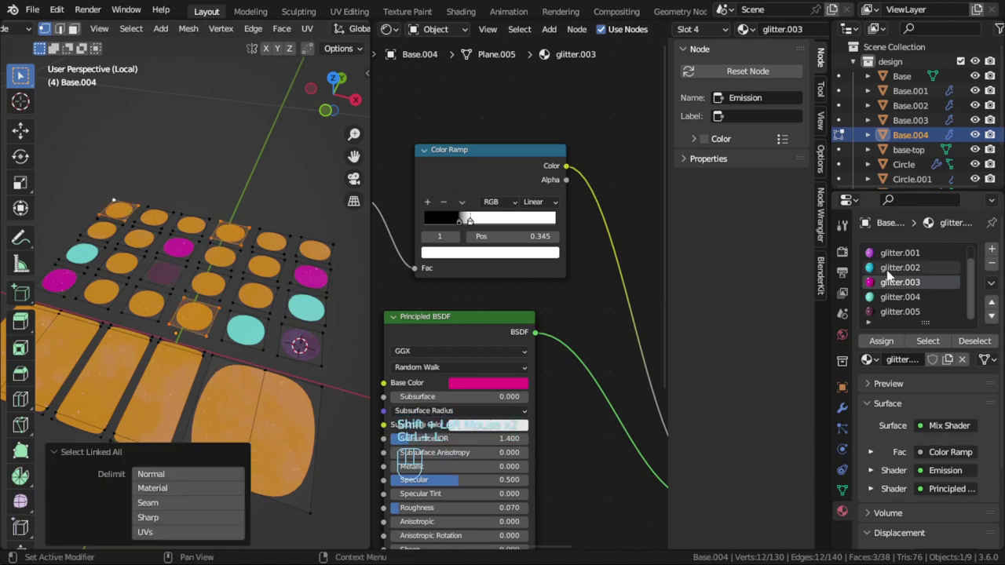
Step: Assign teal and purple glitter to more selected wells, selecting linked faces
drag(896, 273, 813, 340)
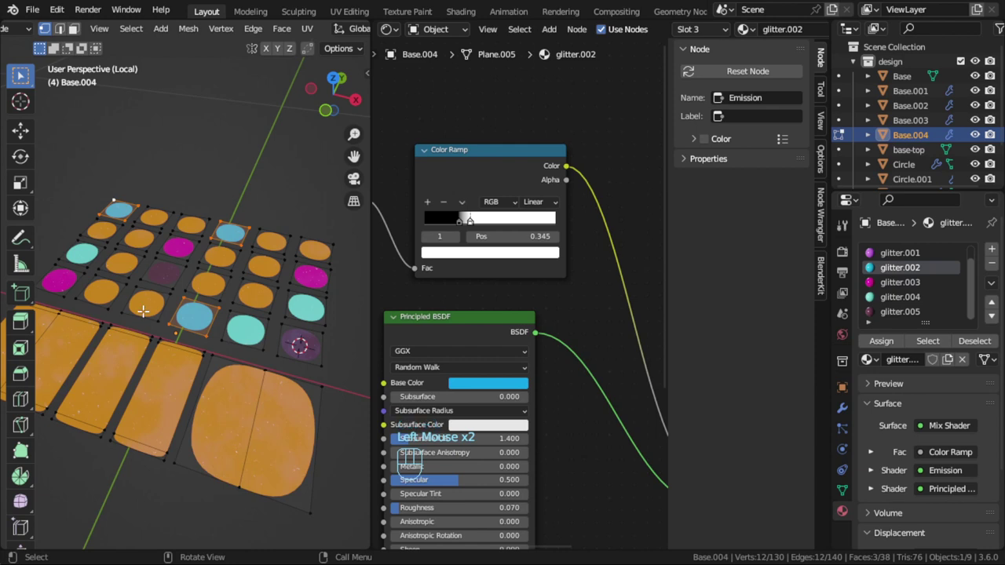
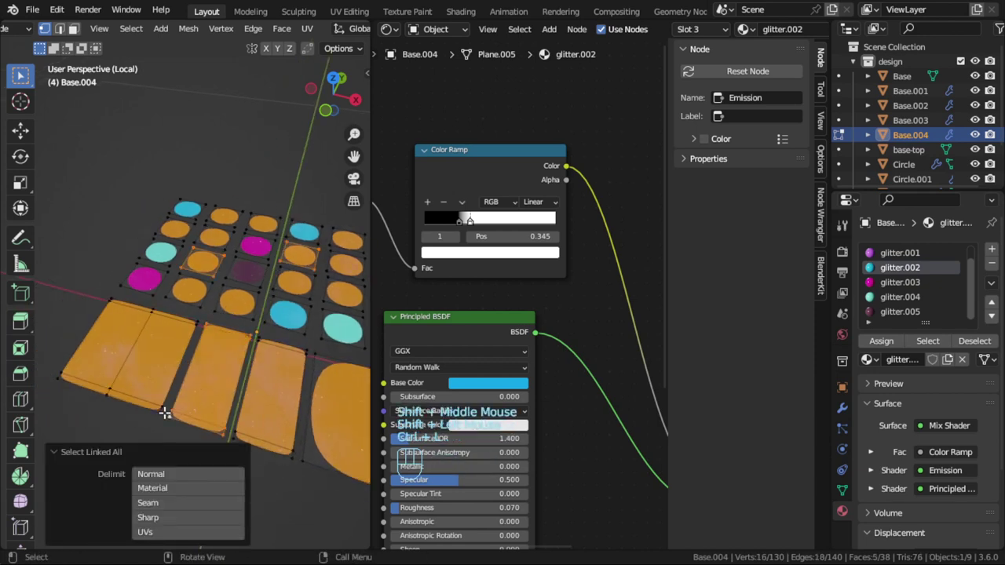
click(911, 259)
click(893, 346)
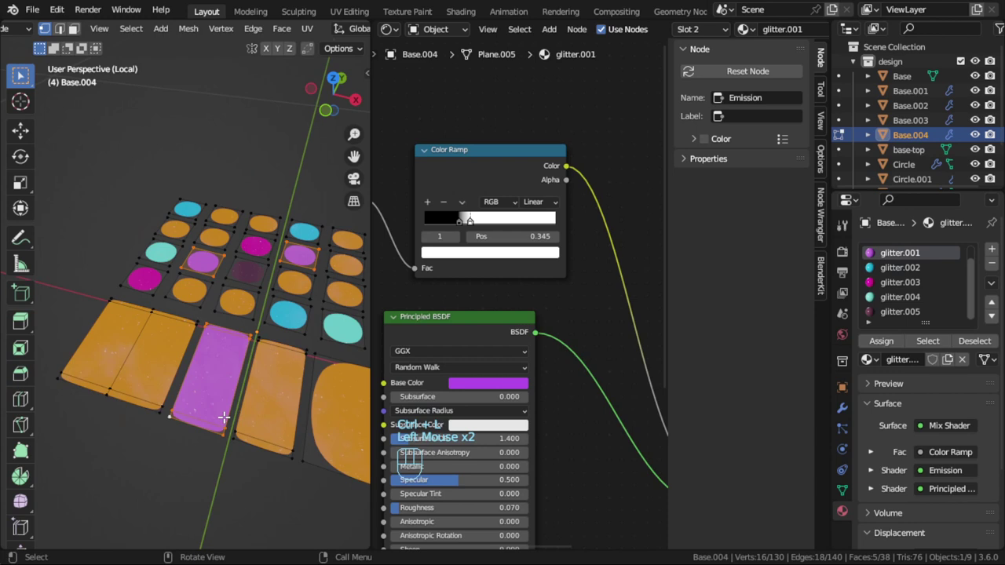
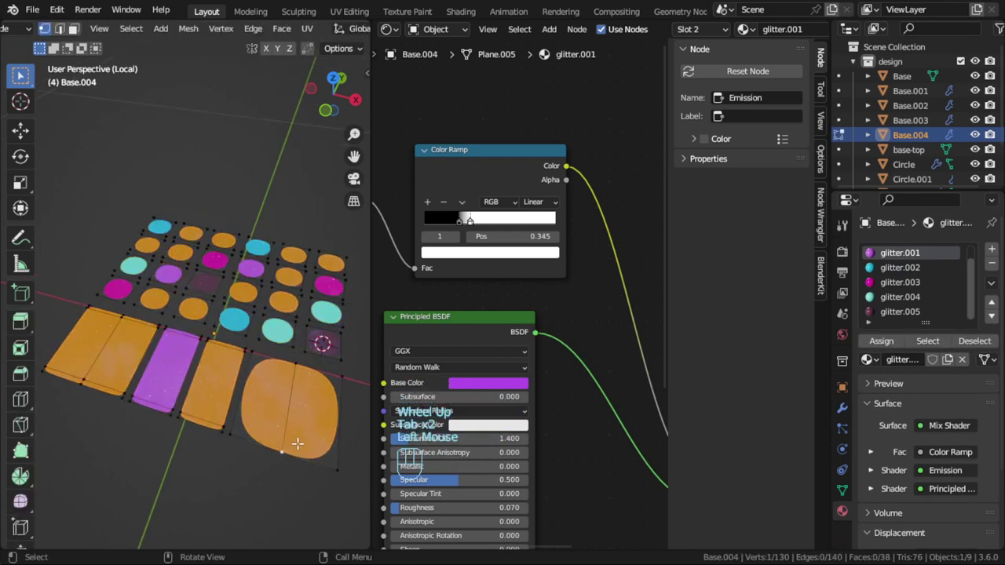
key(ctrl+l)
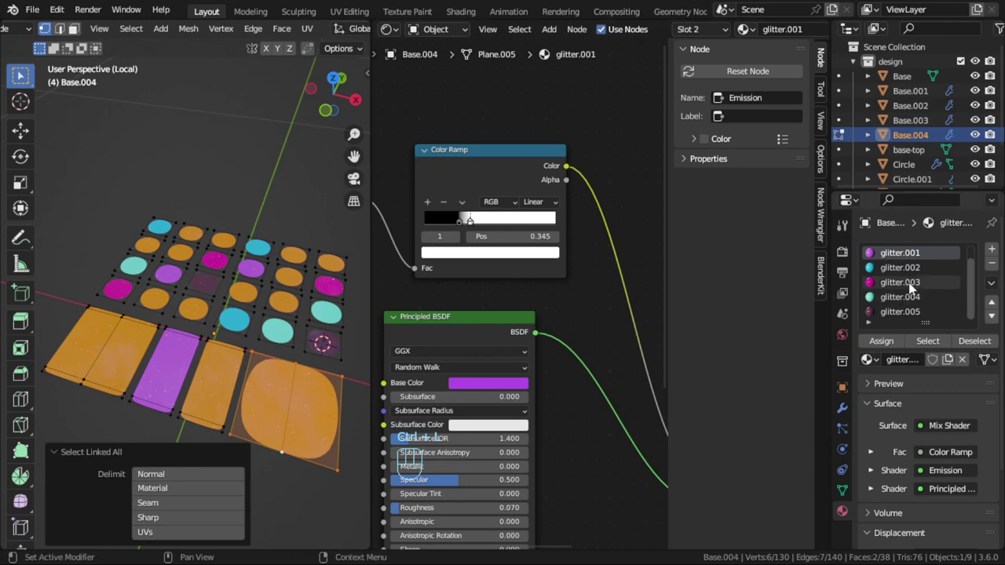
drag(912, 287, 875, 345)
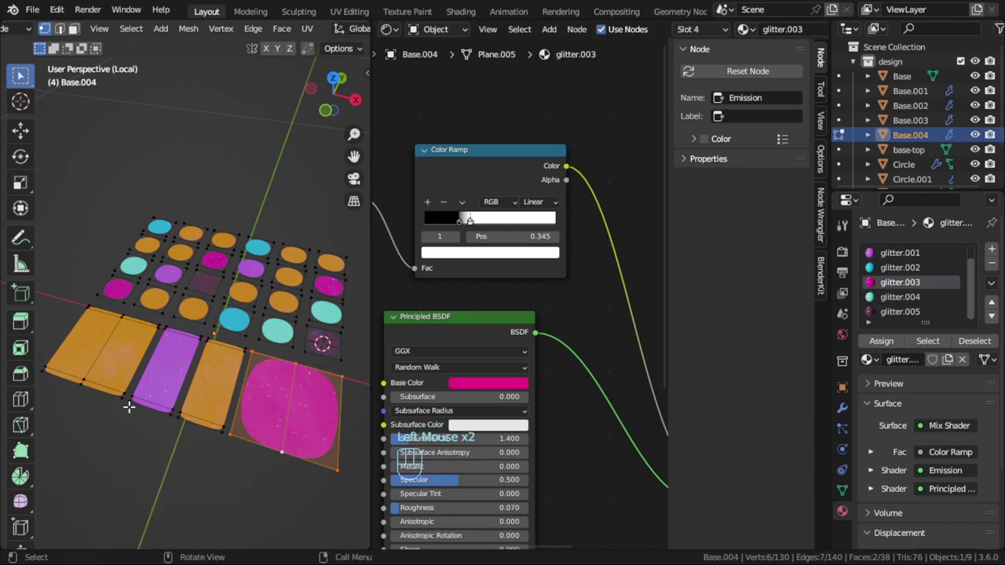
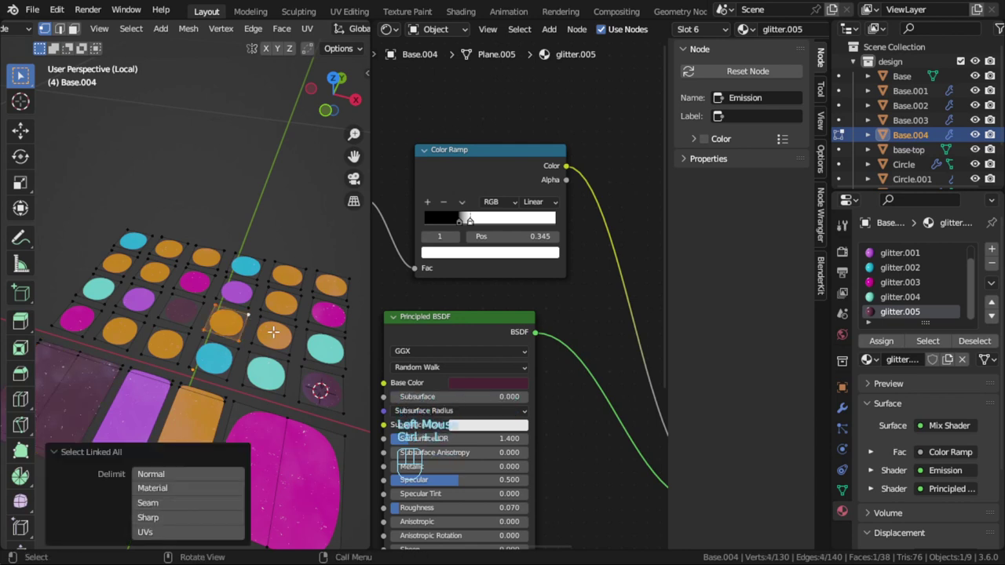
Step: Add a seventh slot with duplicated glitter.006 and begin recolouring it red
click(995, 254)
drag(876, 358, 816, 431)
click(951, 364)
click(514, 390)
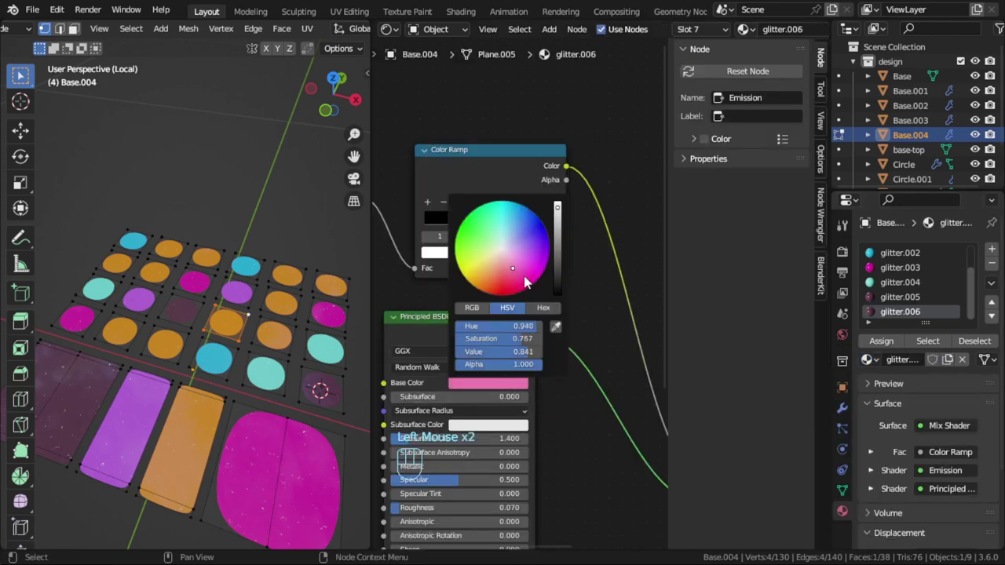